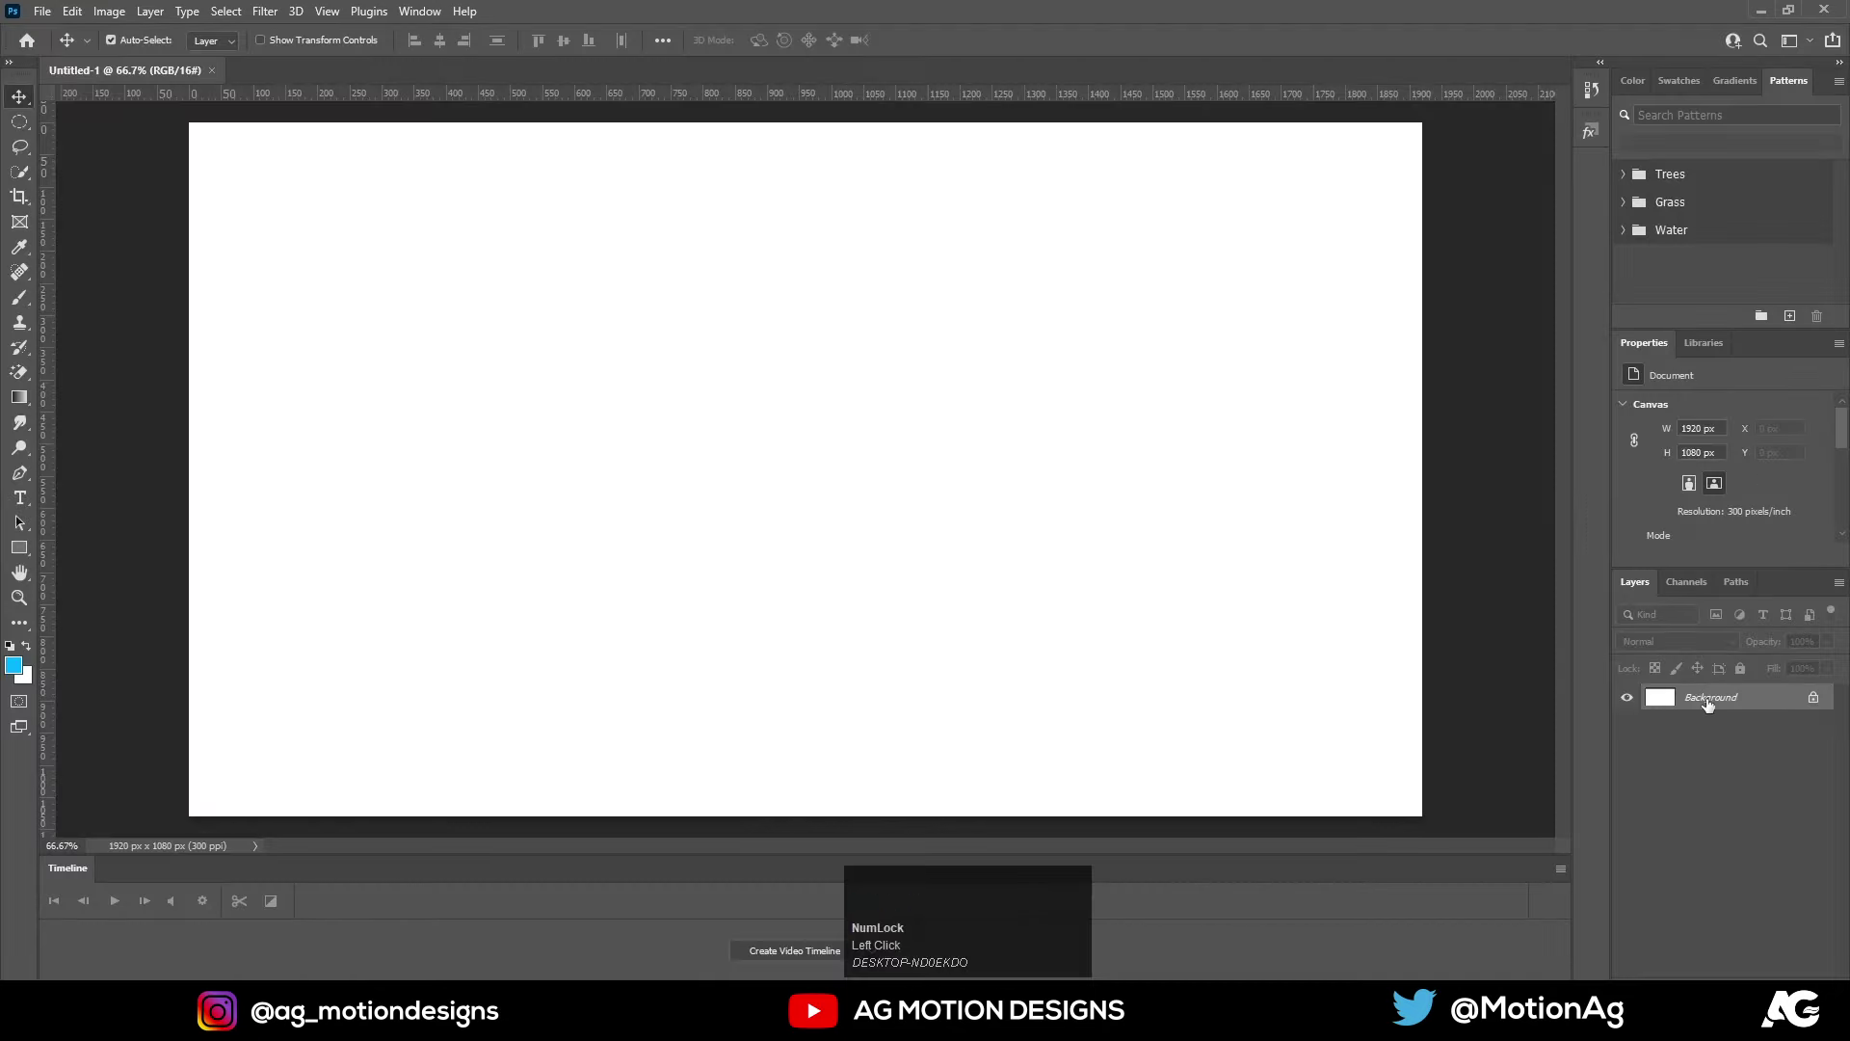
Convert the locked Background into a regular layer renamed 'bg'
left_click(1729, 700)
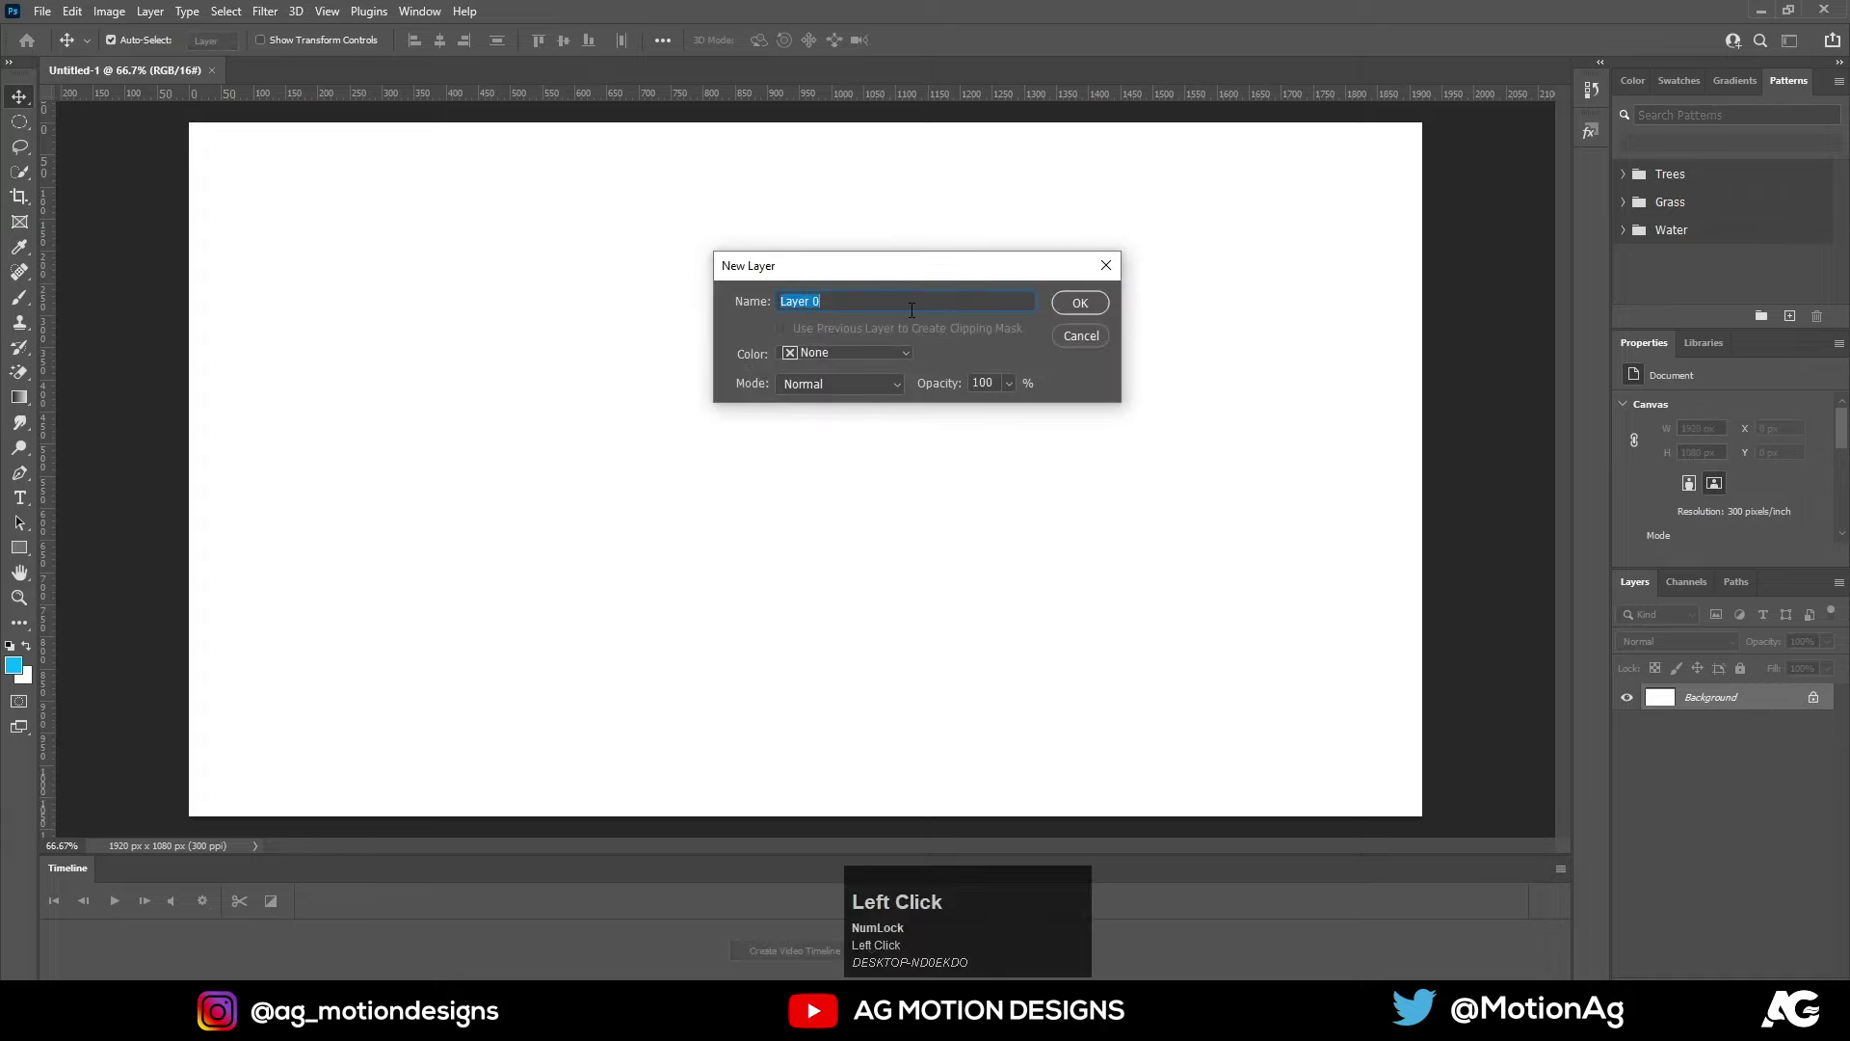
type("bg")
left_click(1075, 310)
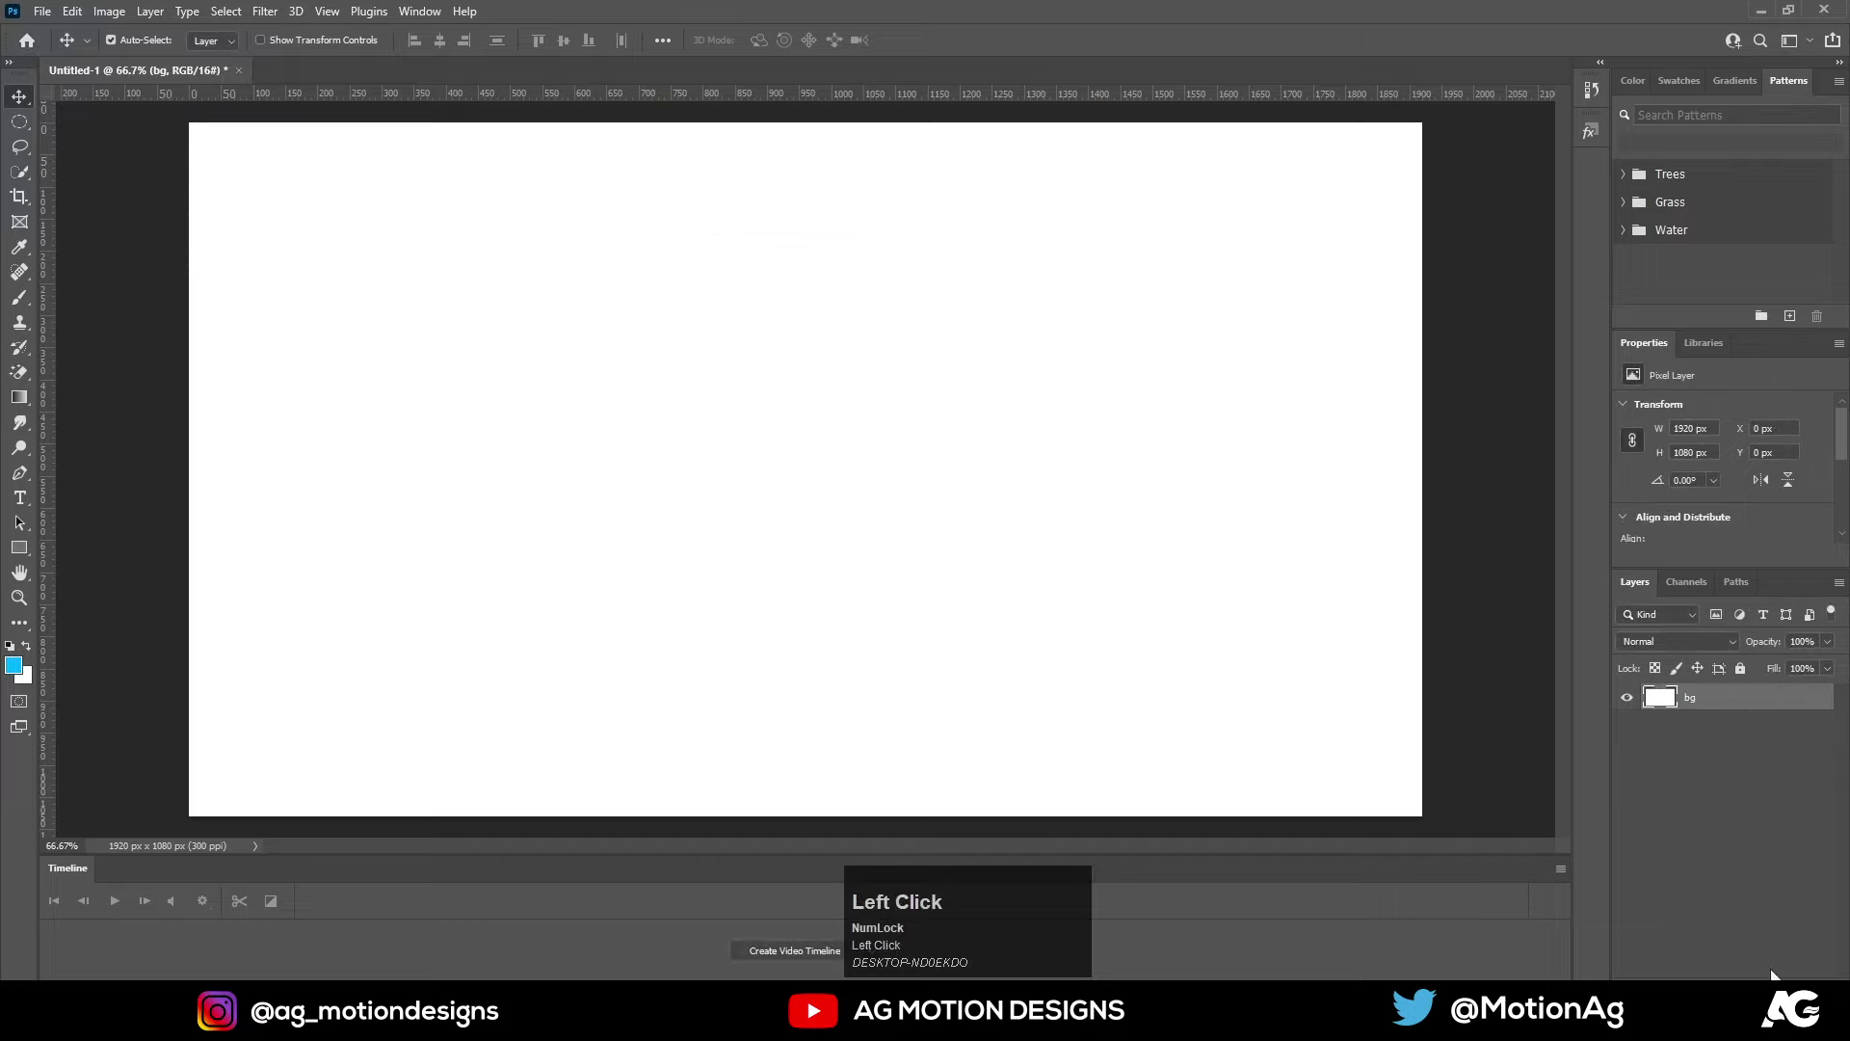
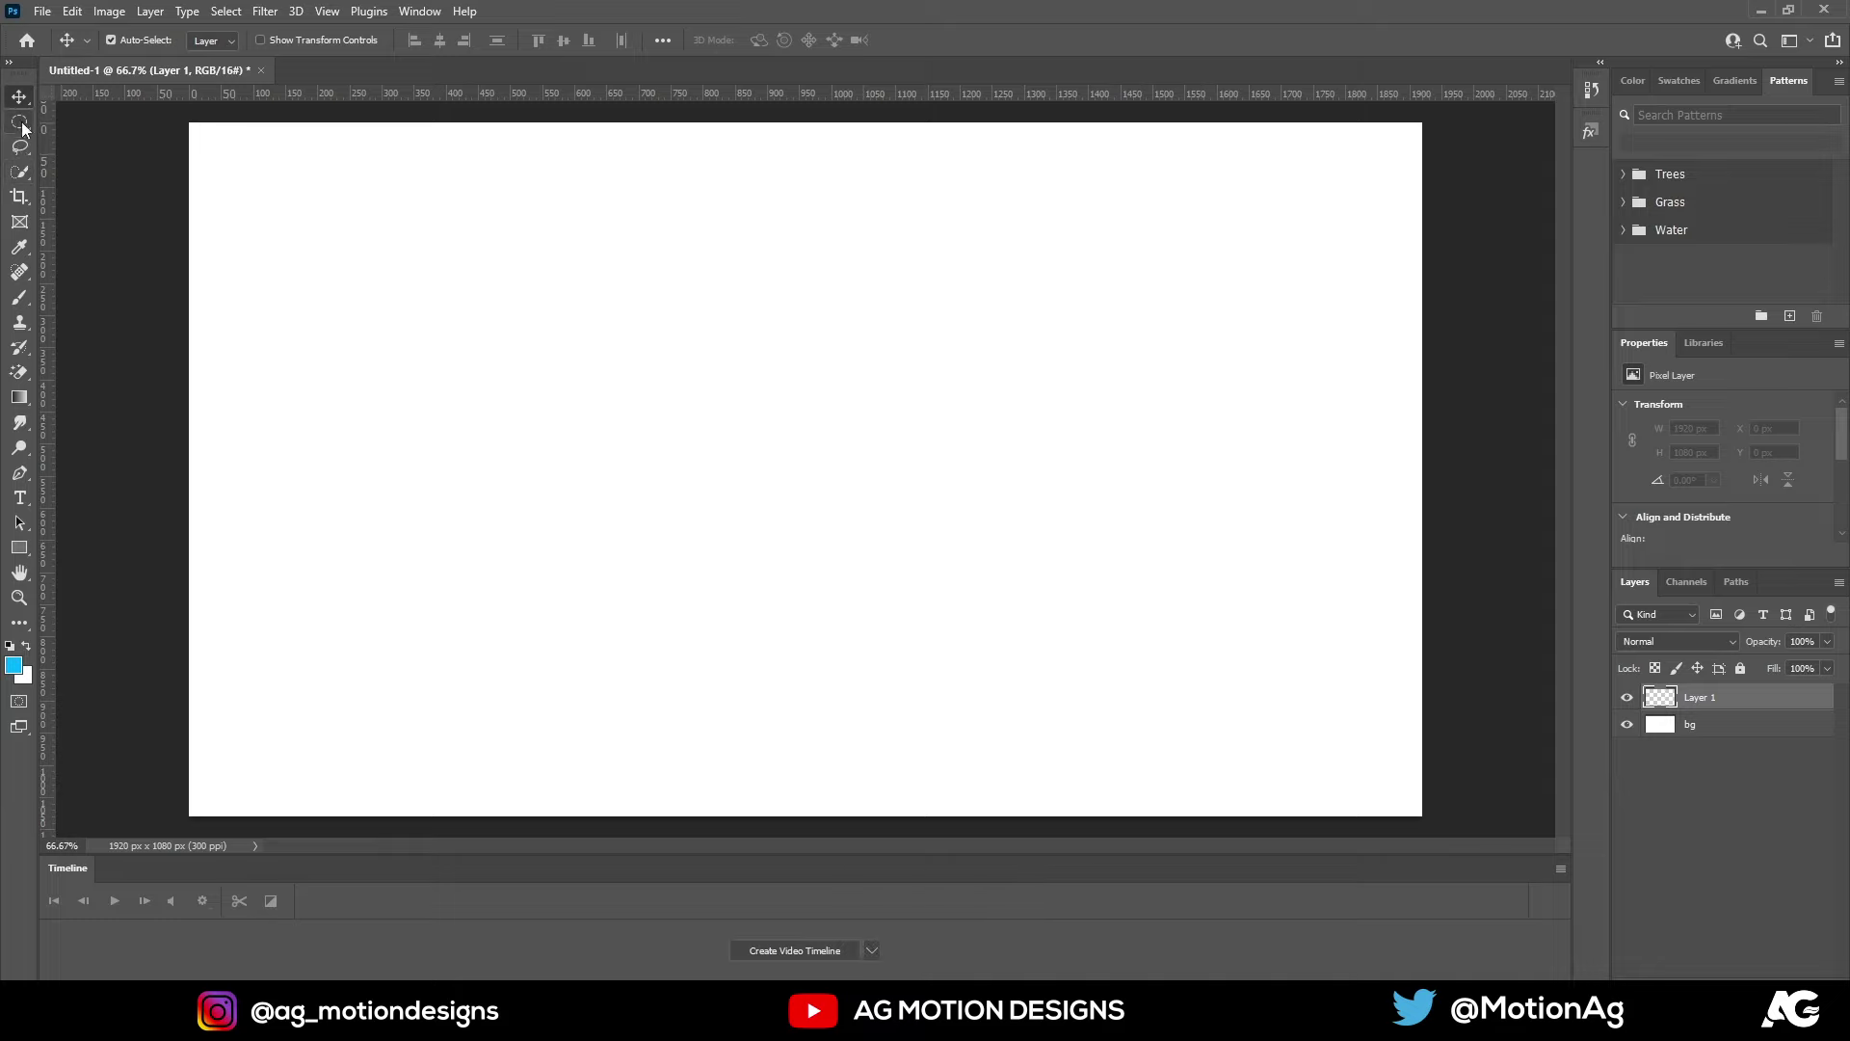
Fill a circular marquee selection with bright blue #00b4ff left of centre, then deselect
left_click(27, 127)
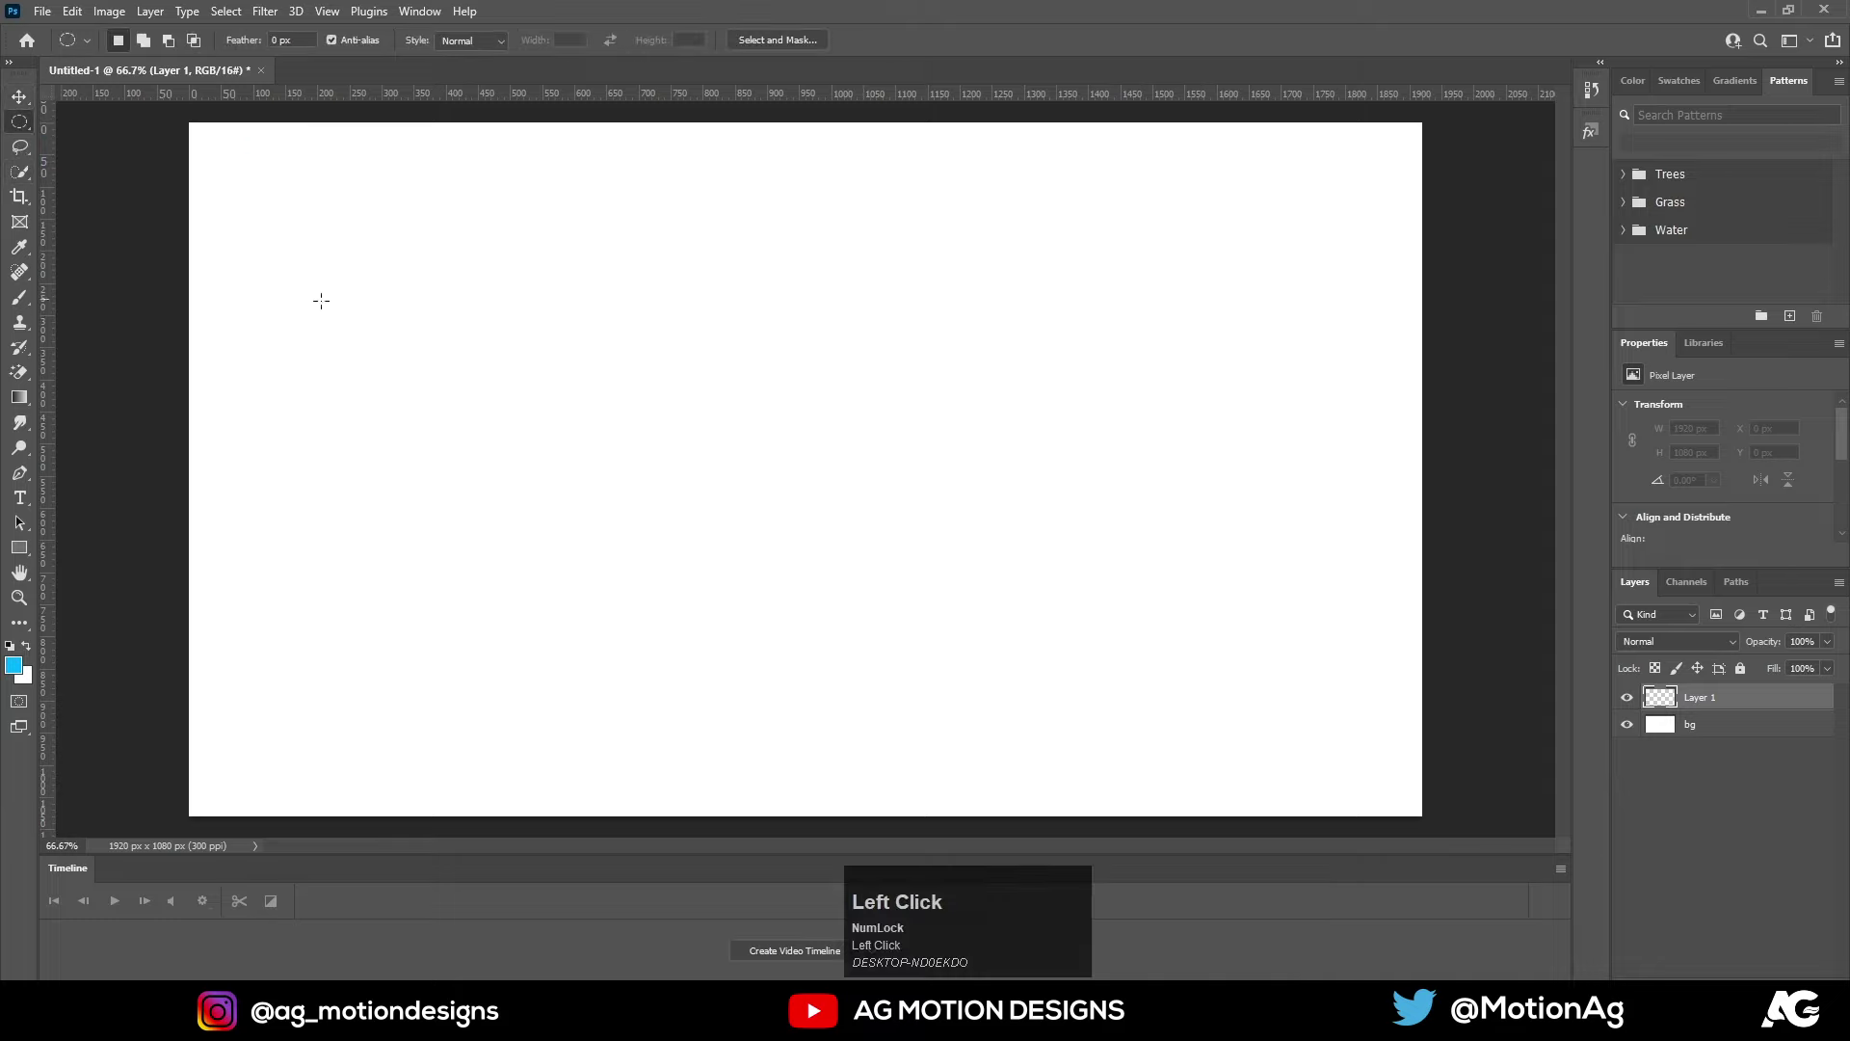
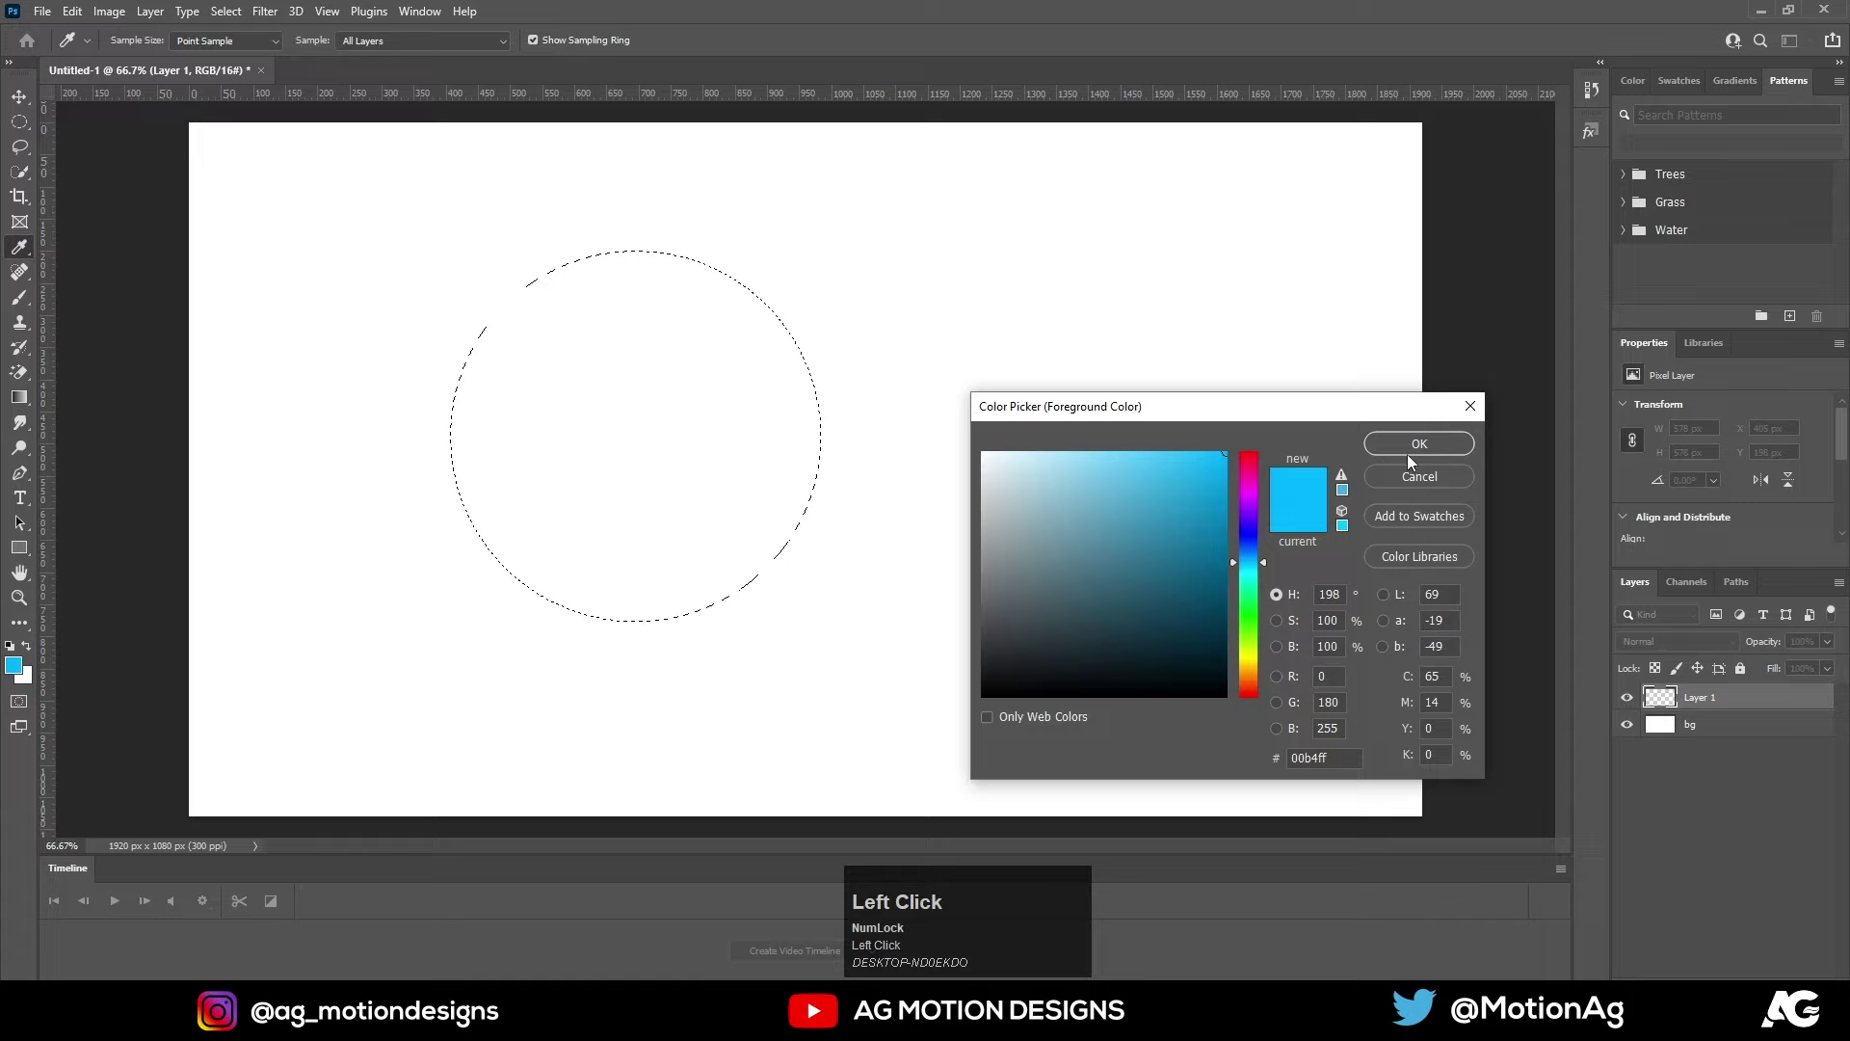
left_click(1422, 448)
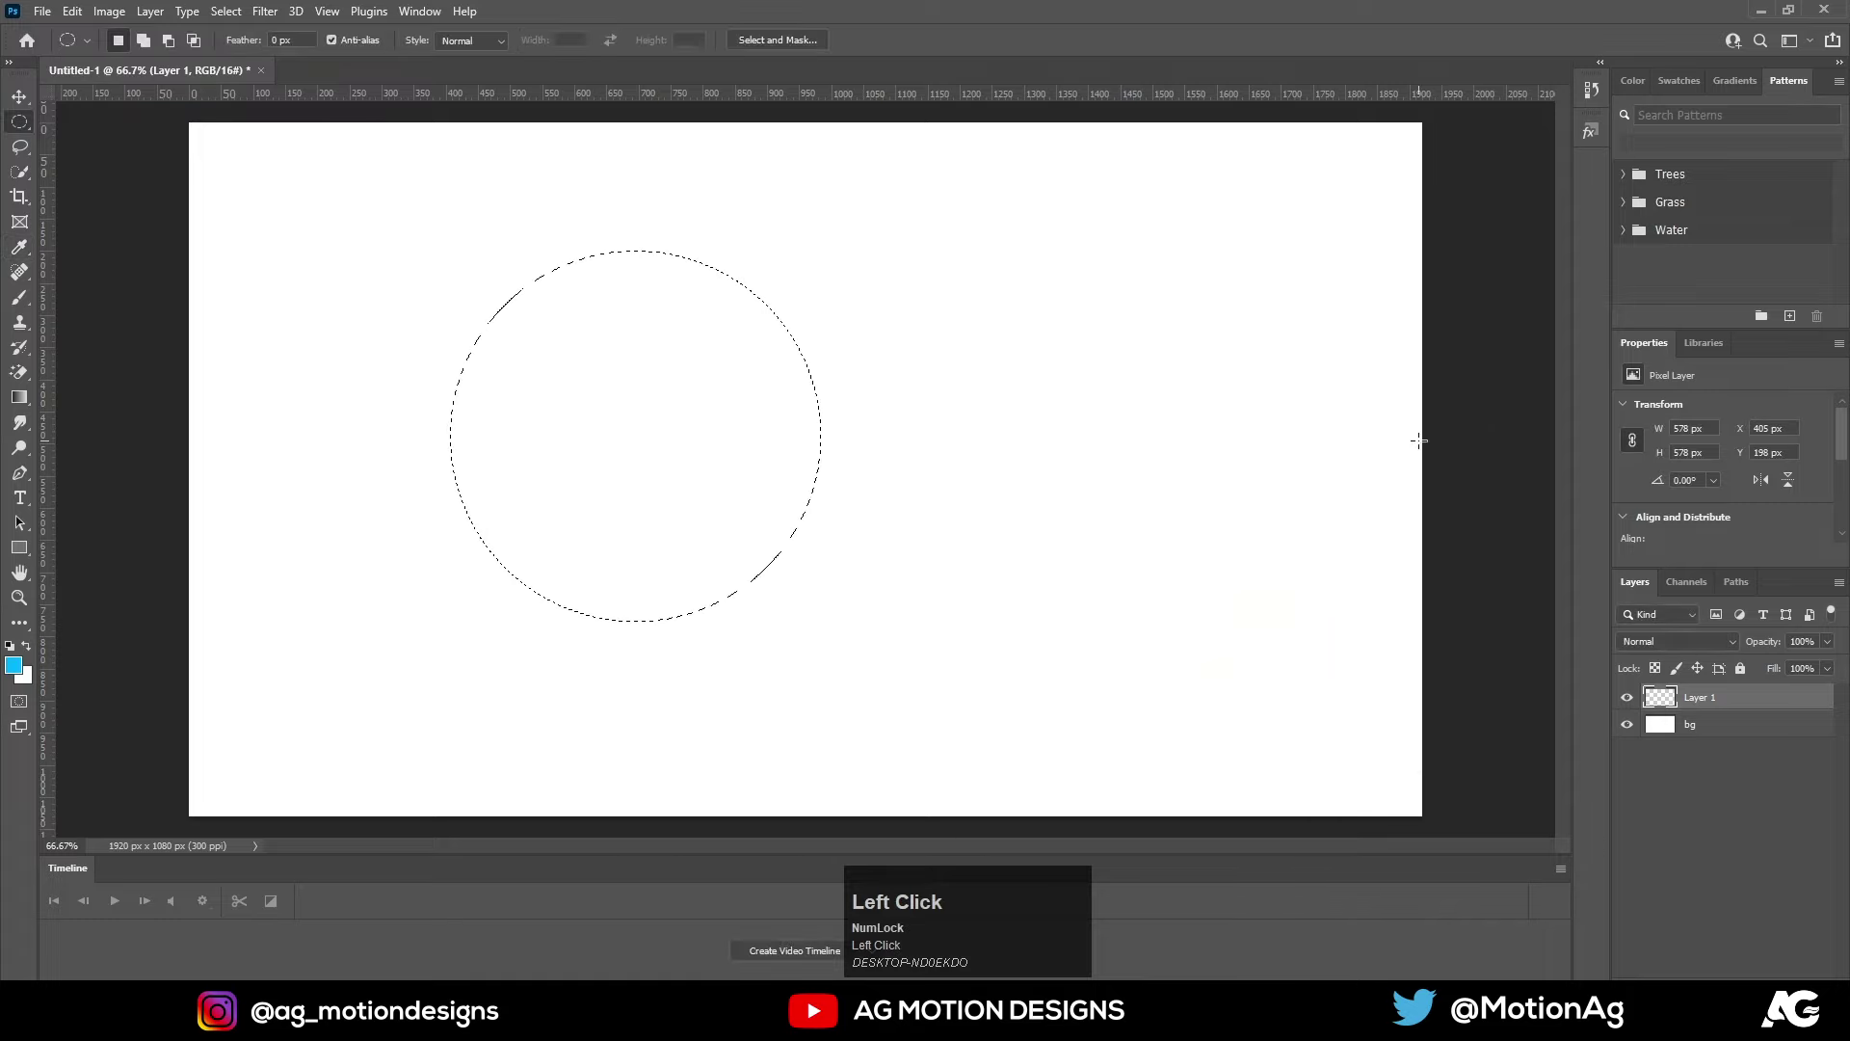
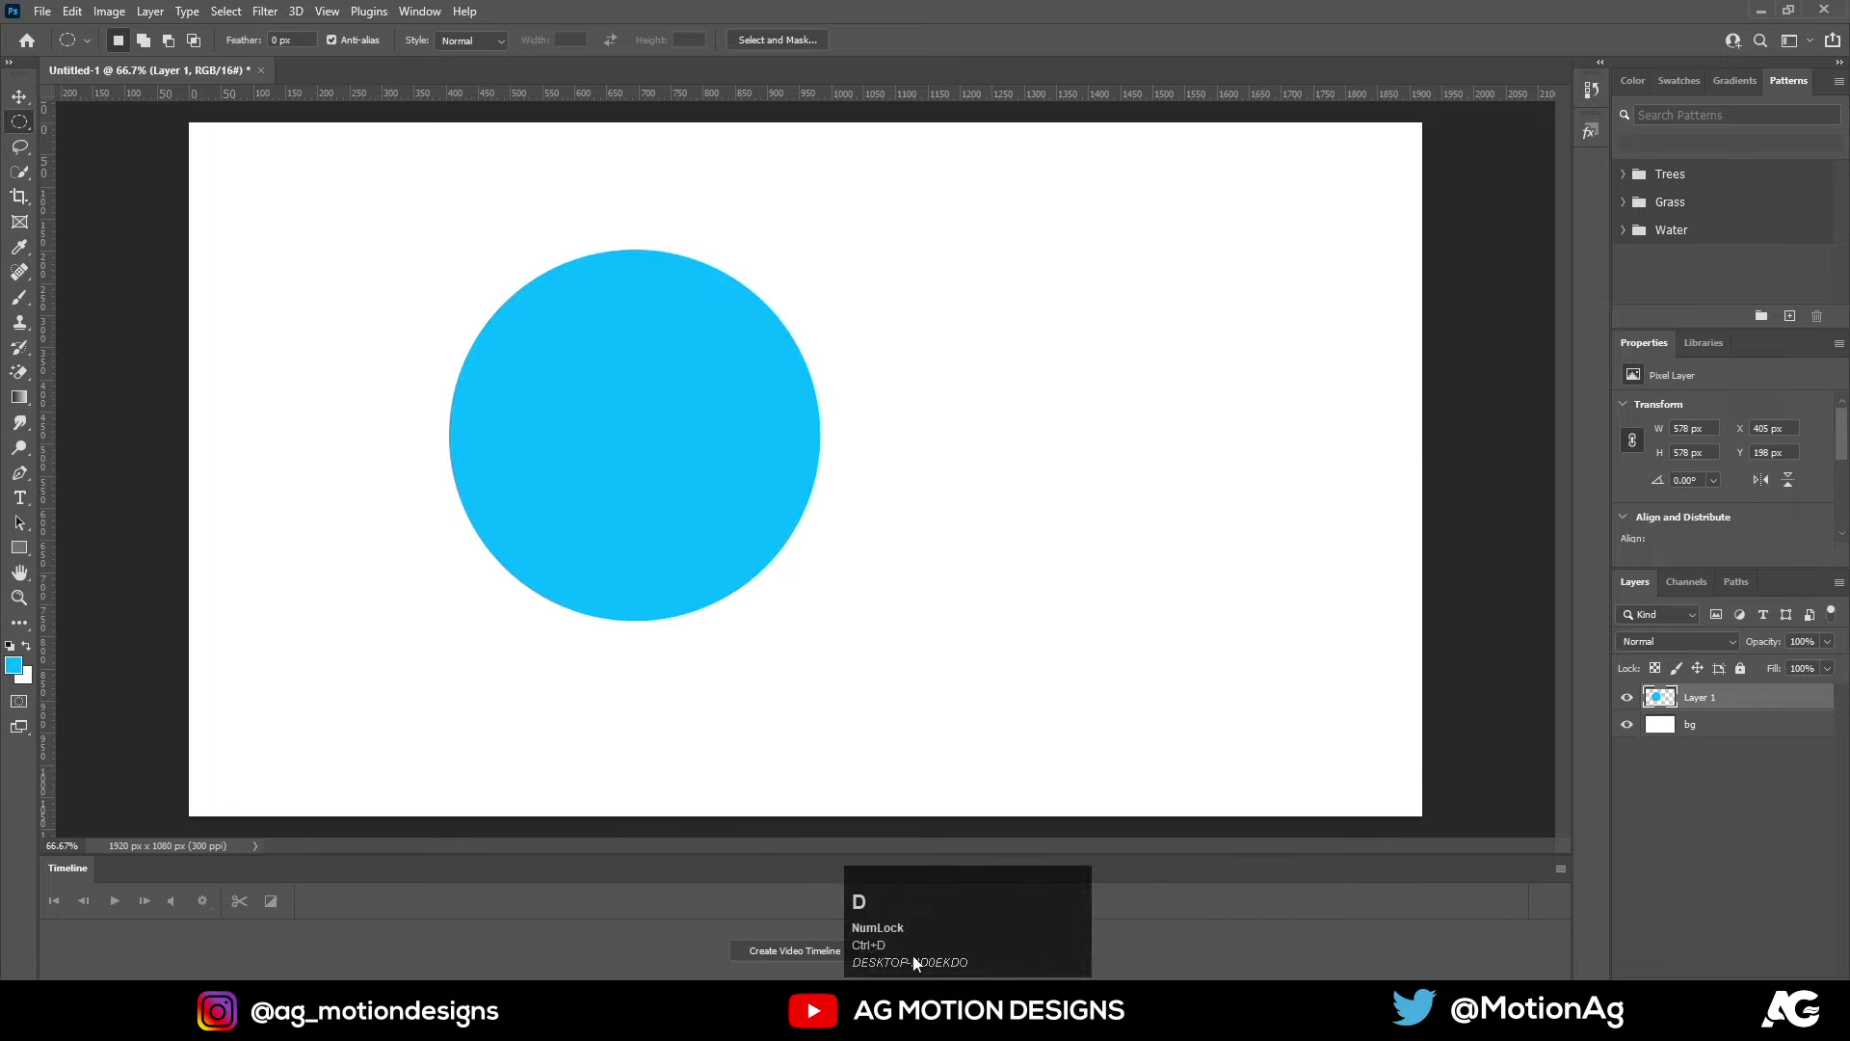
key("v")
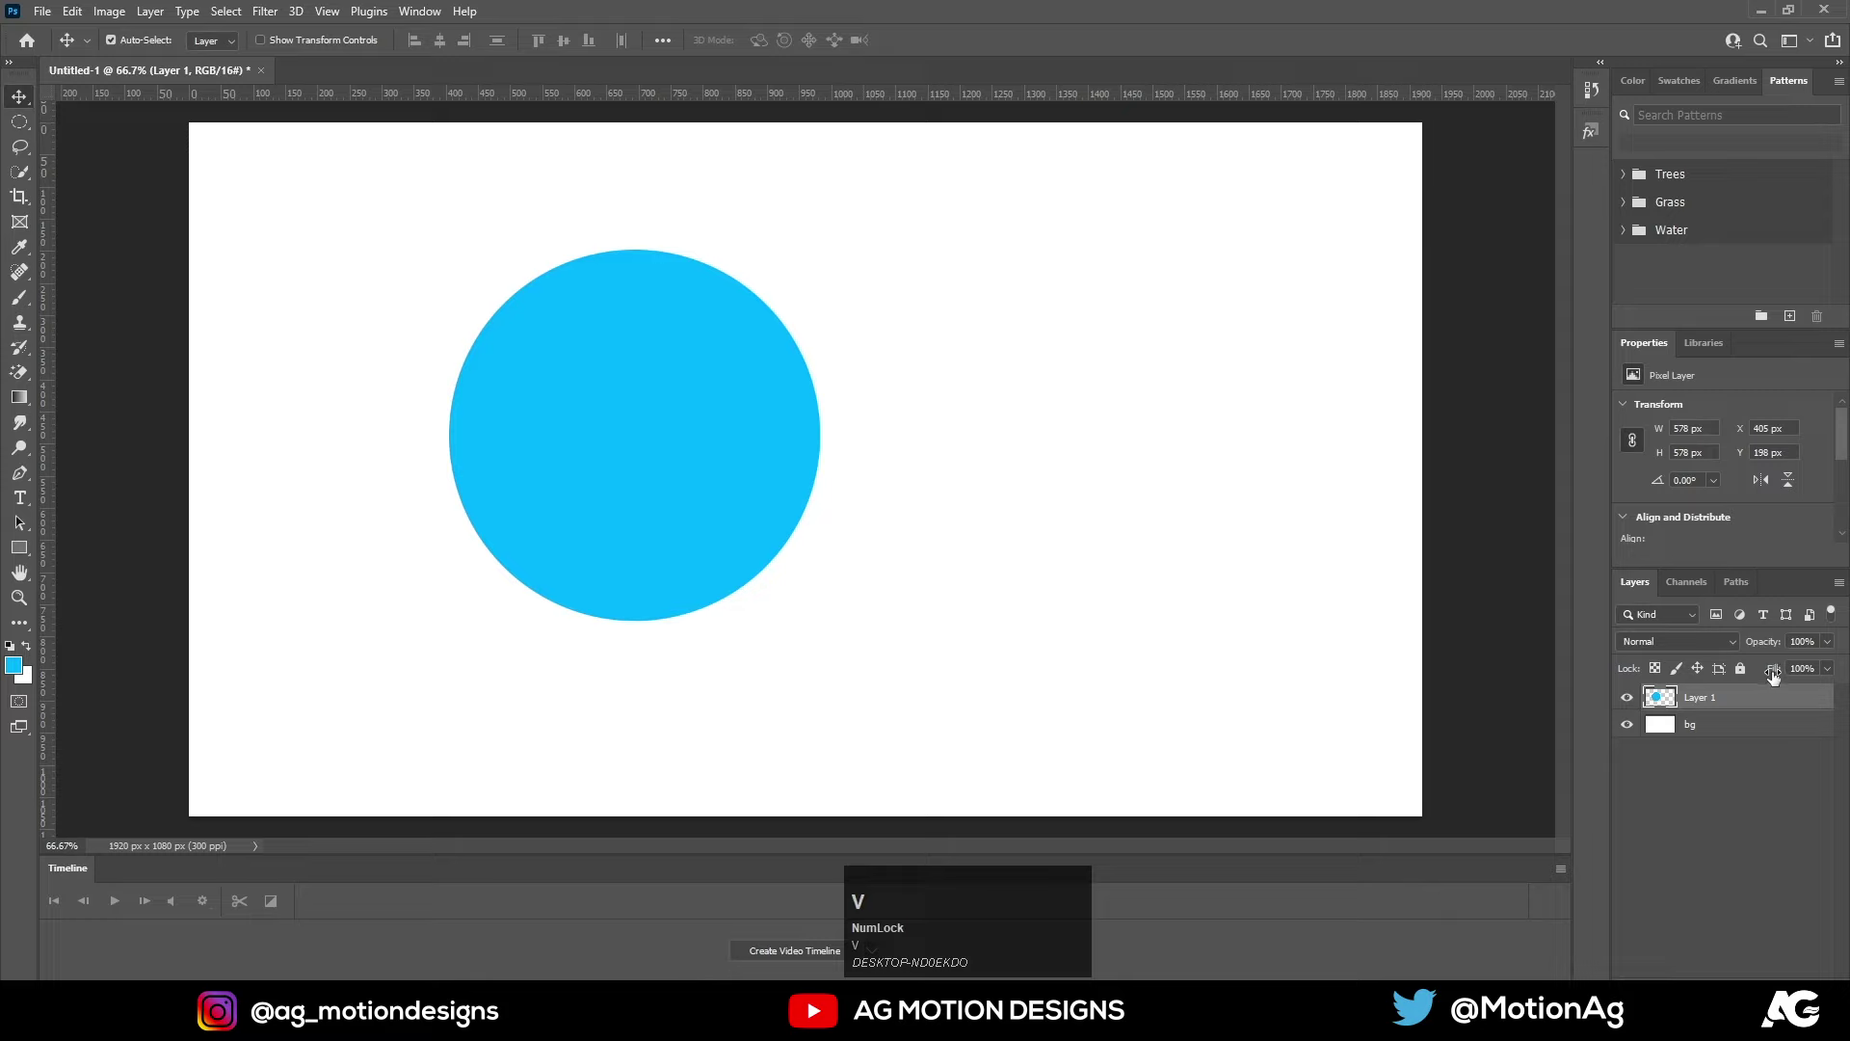
Apply an Inner Bevel and a bluish Drop Shadow layer style to the circle
right_click(1698, 702)
left_click(1462, 222)
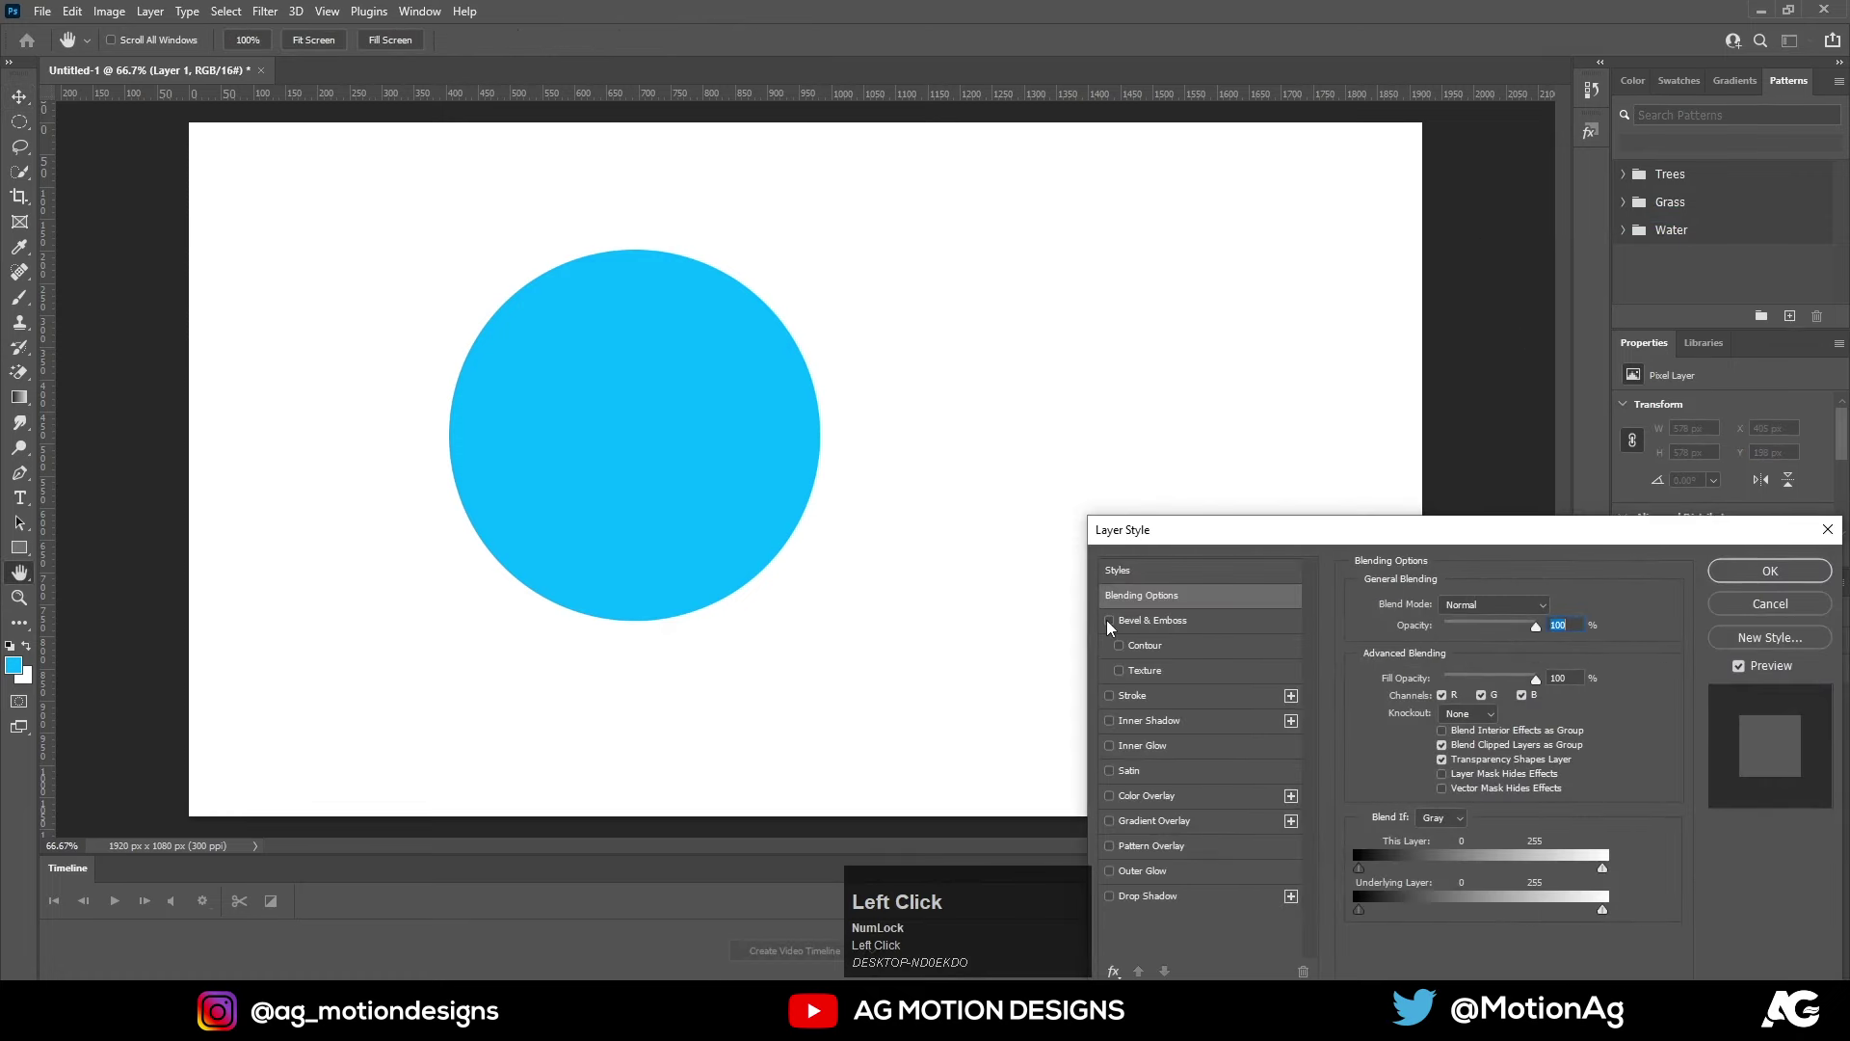
left_click(1111, 625)
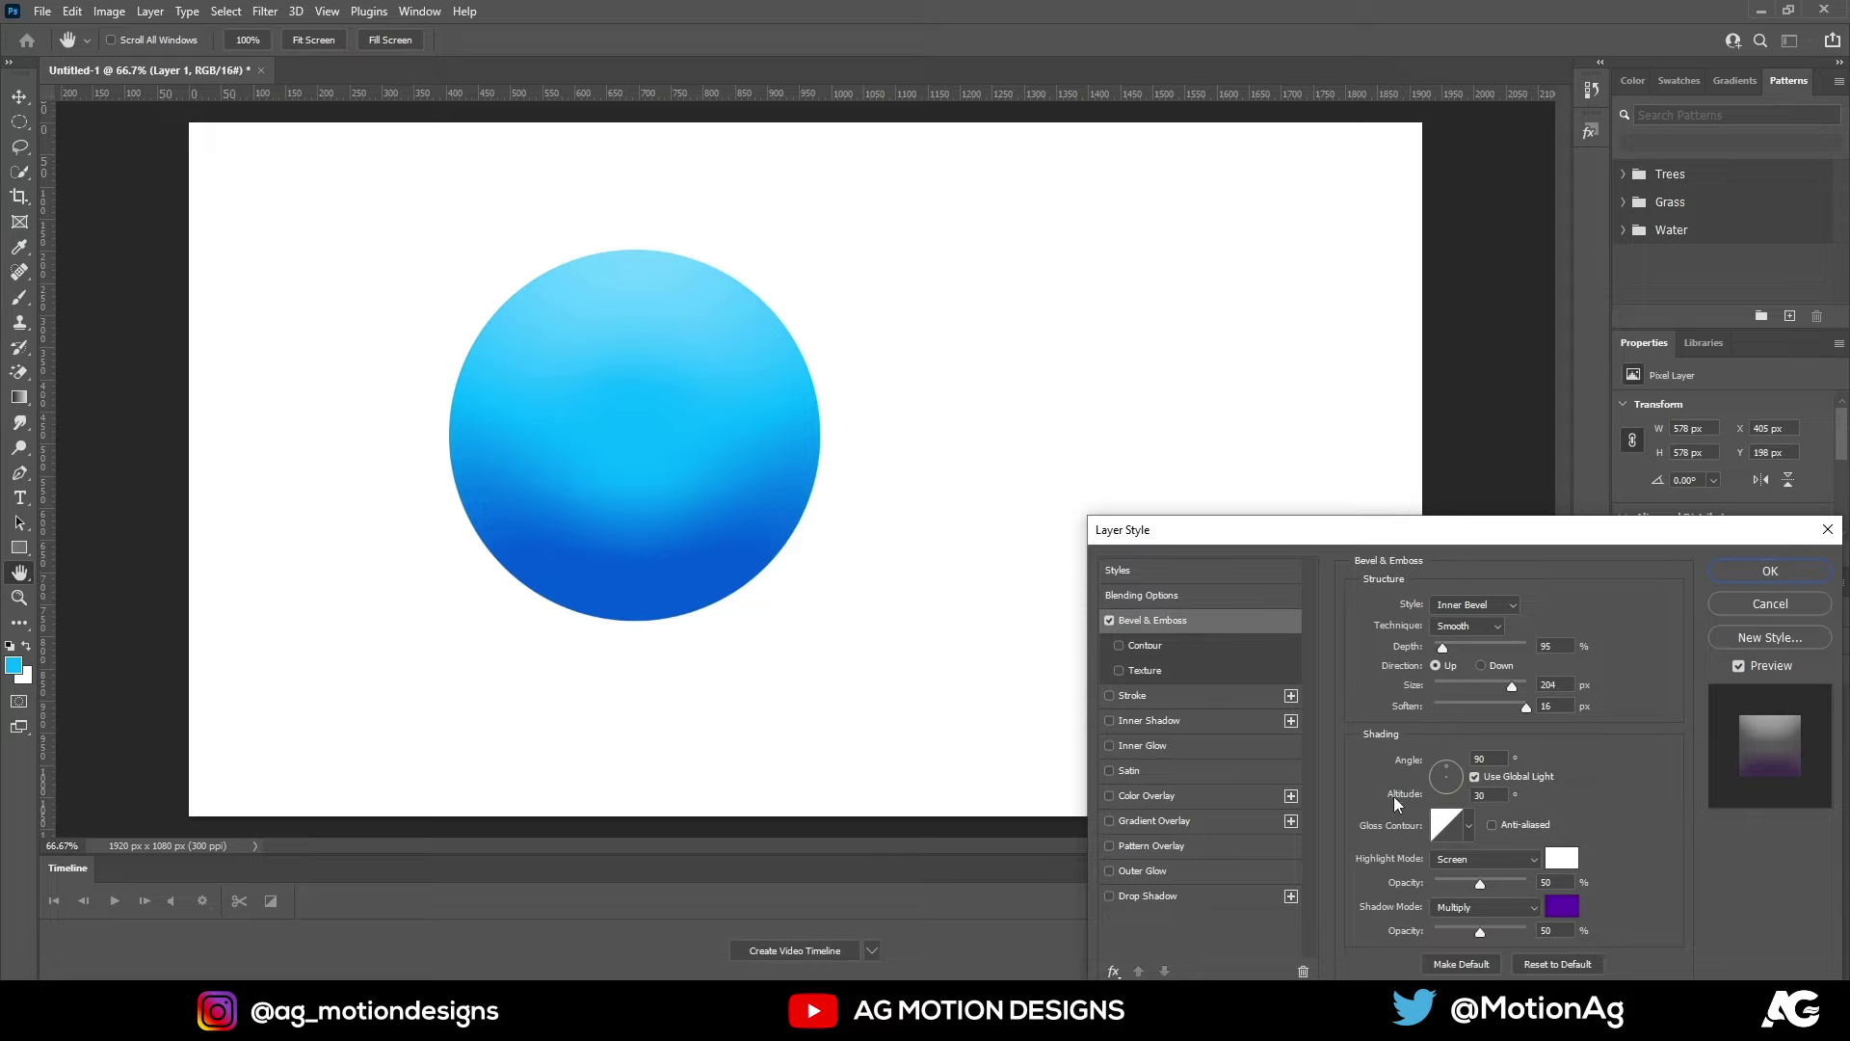
scroll("down", 3)
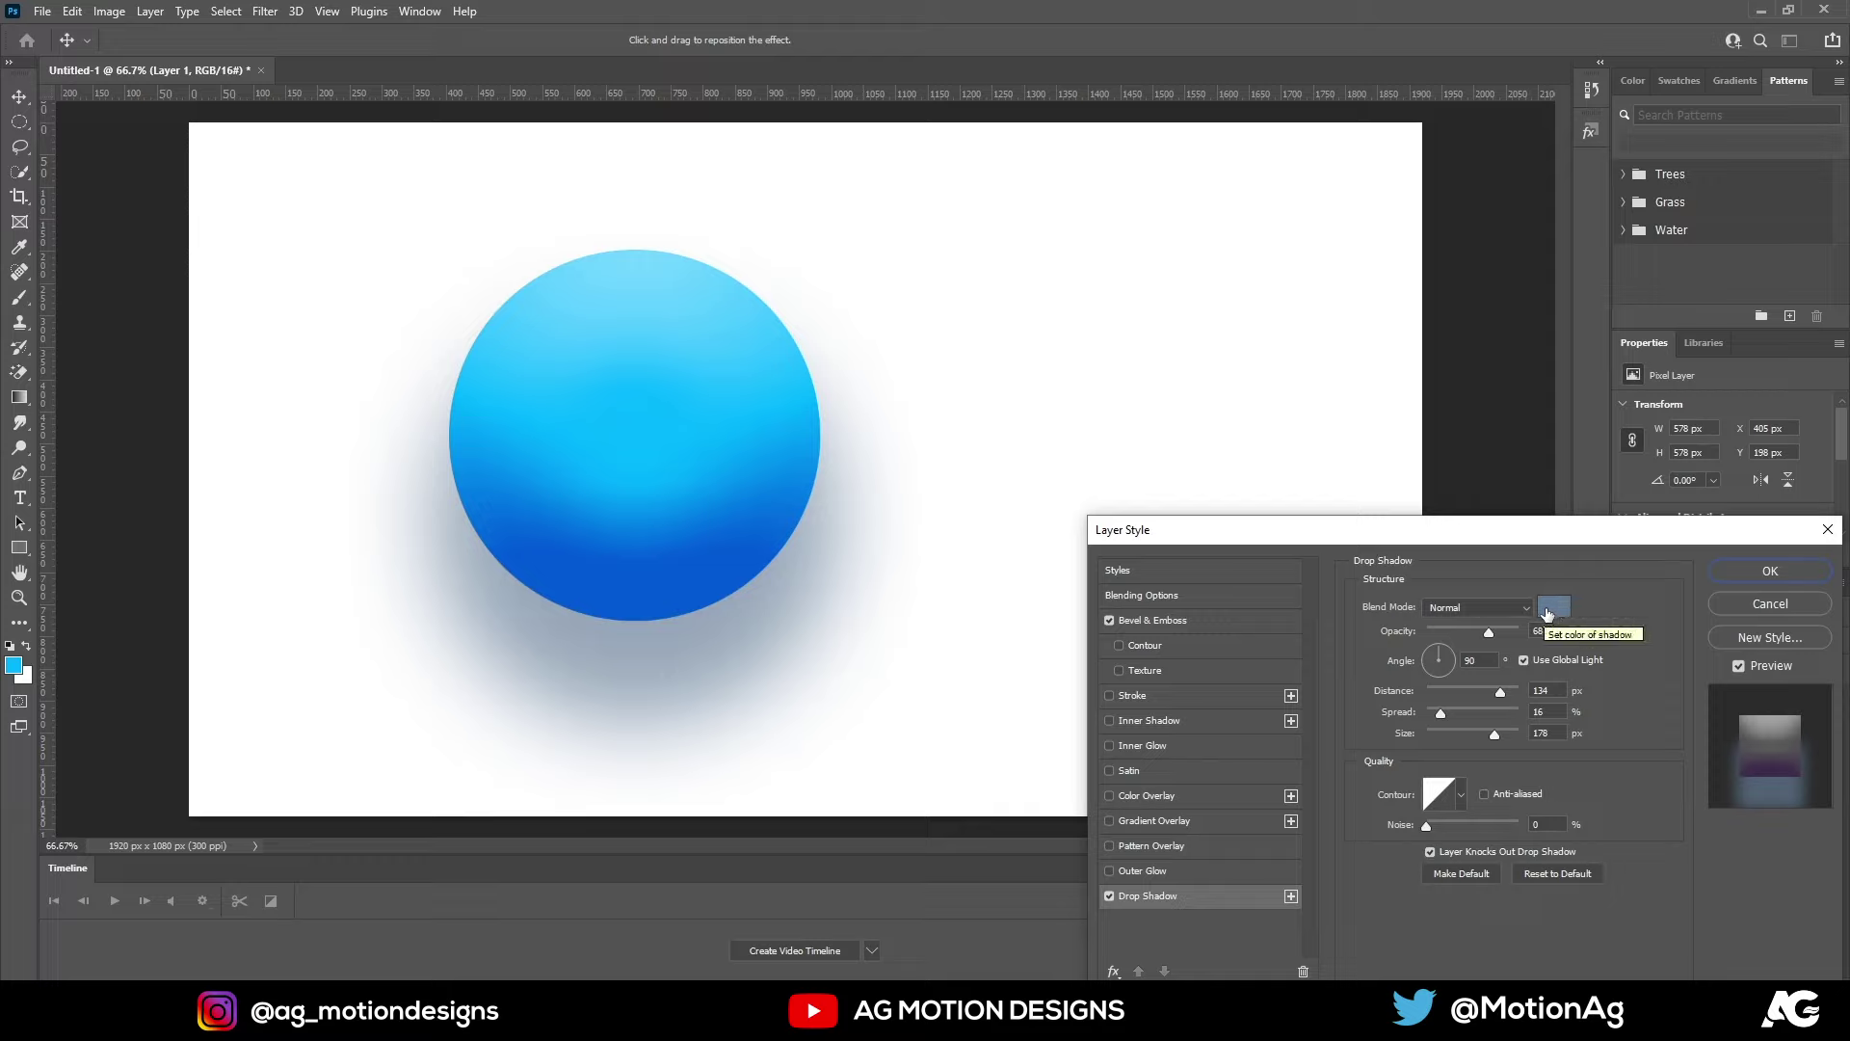
left_click(1547, 615)
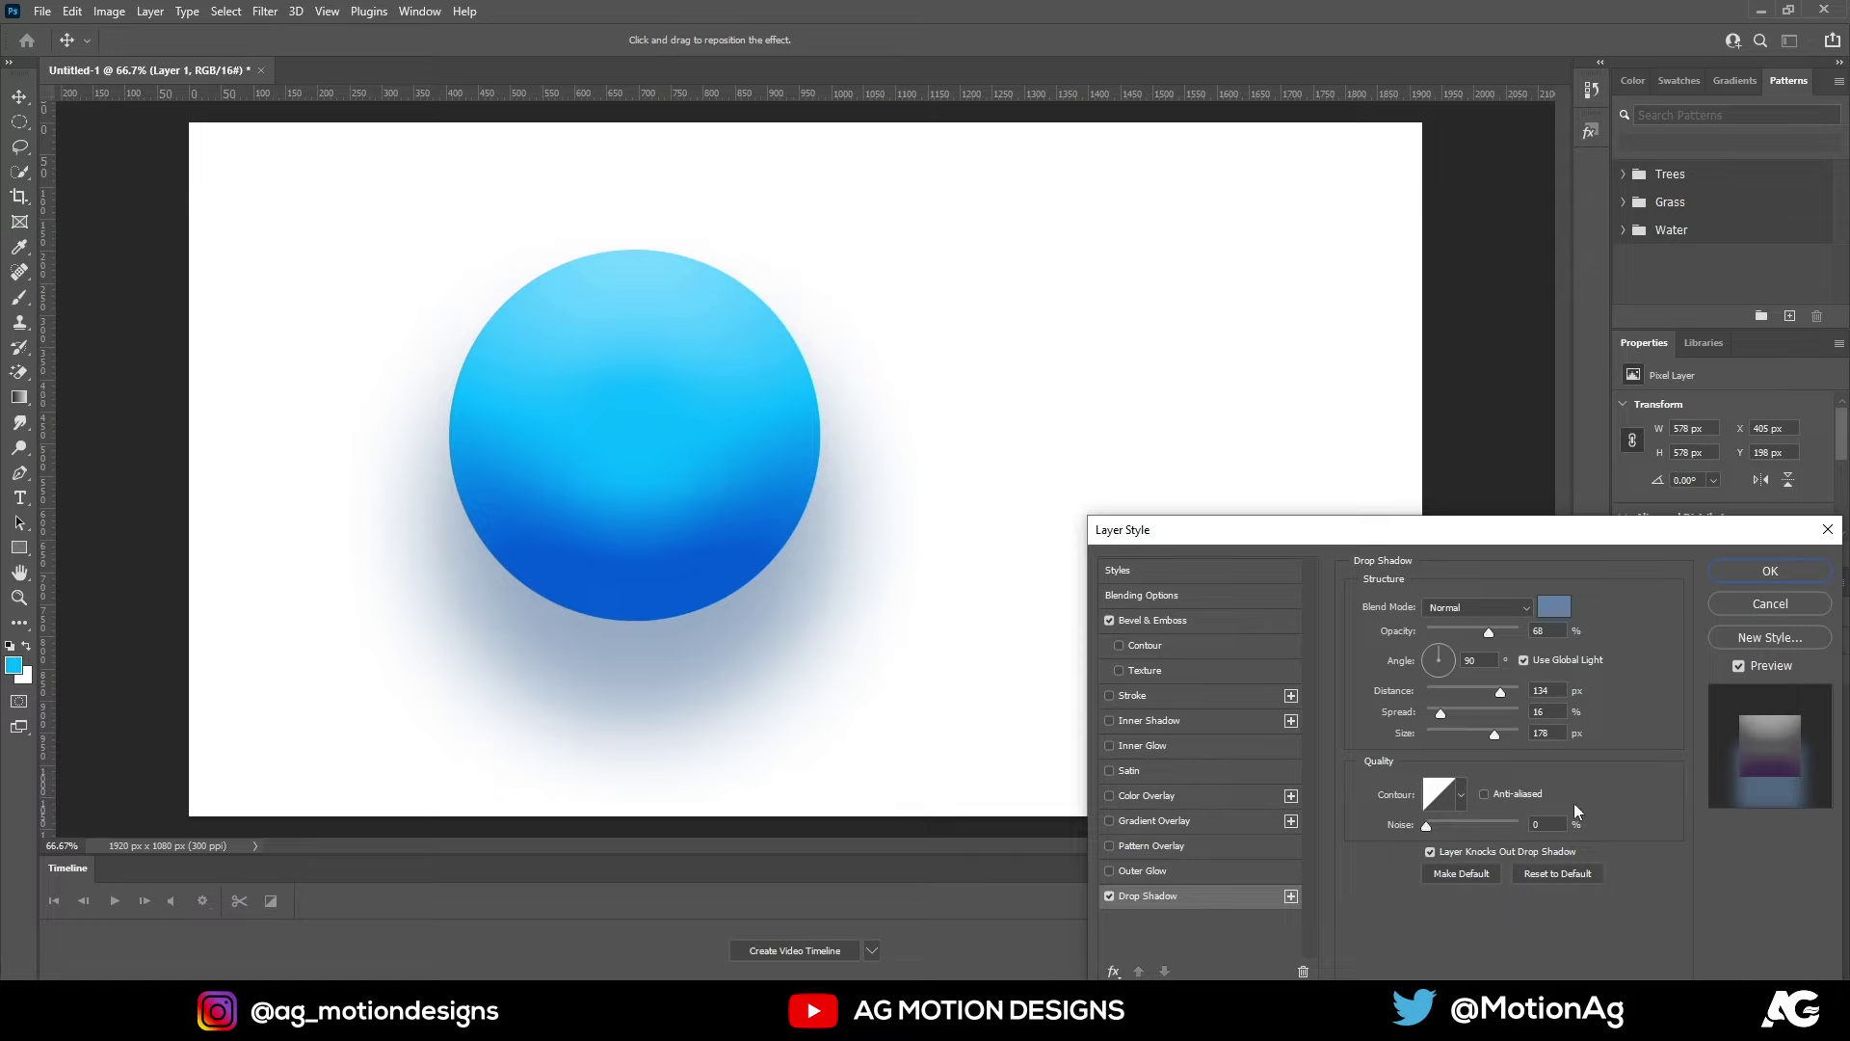
left_click(1751, 576)
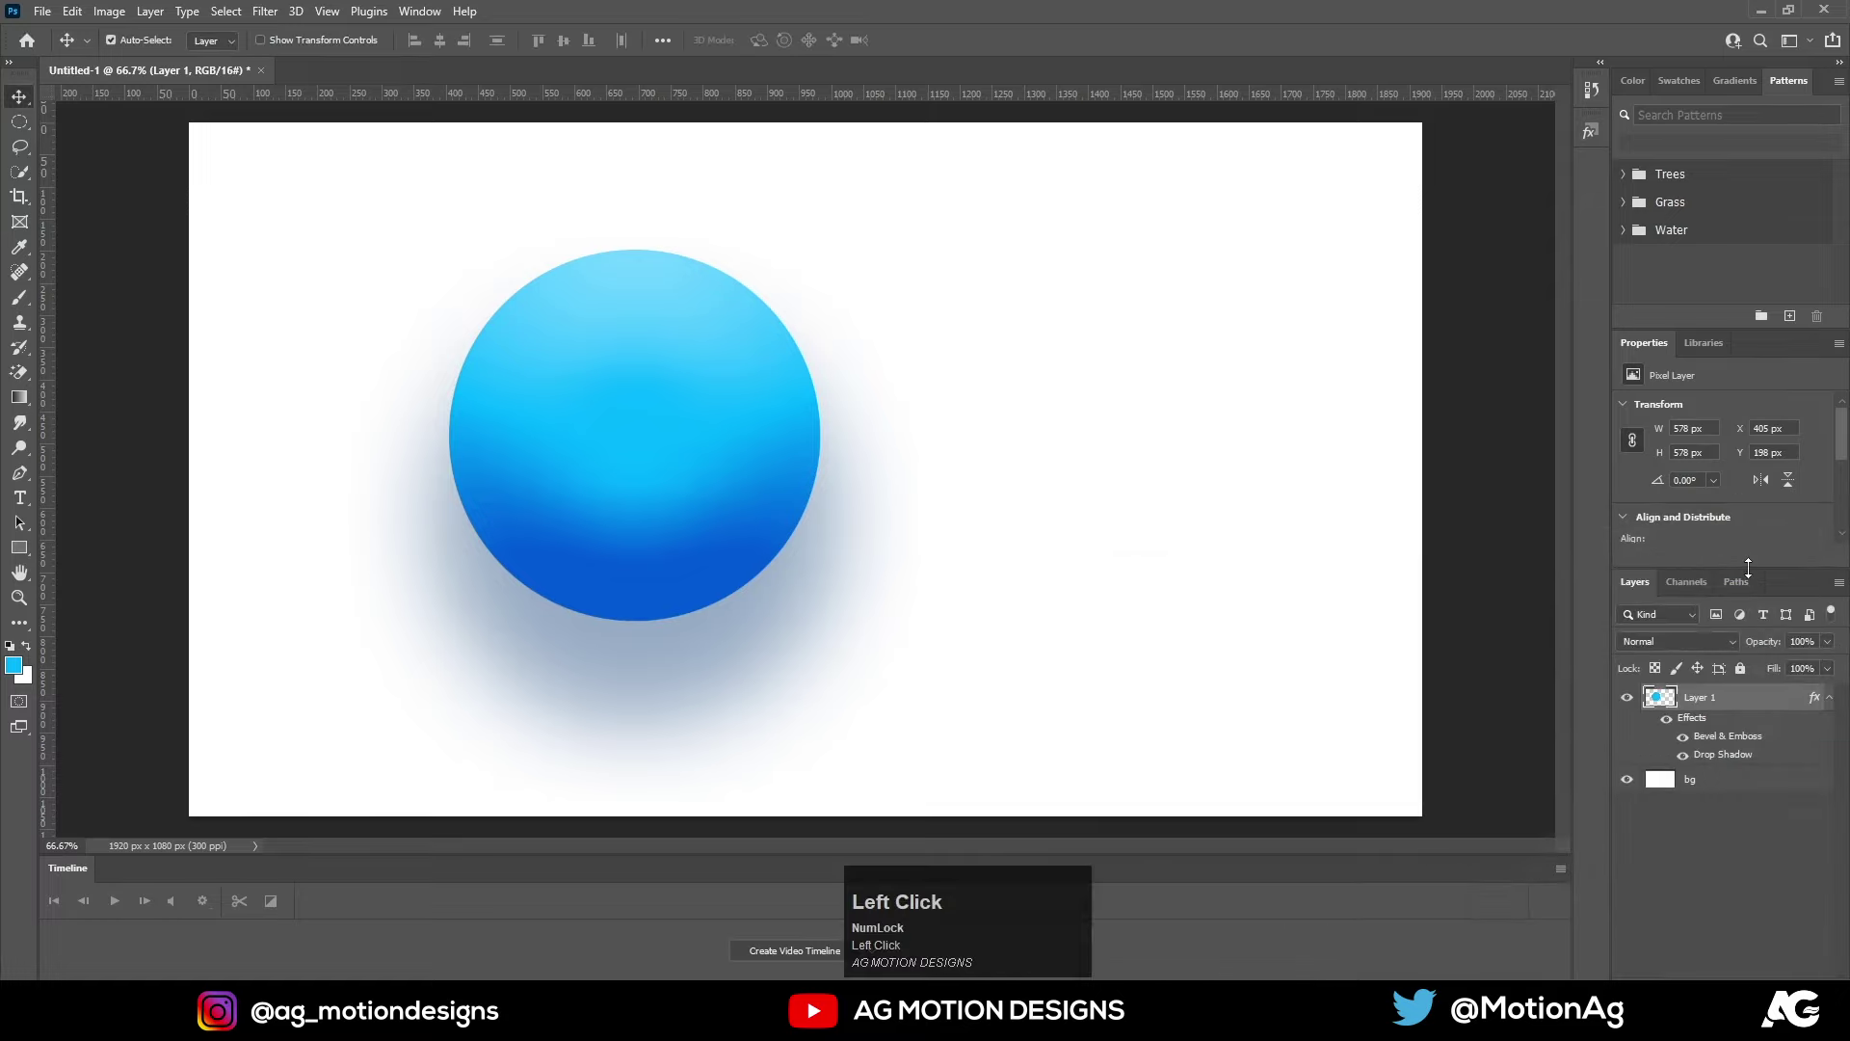
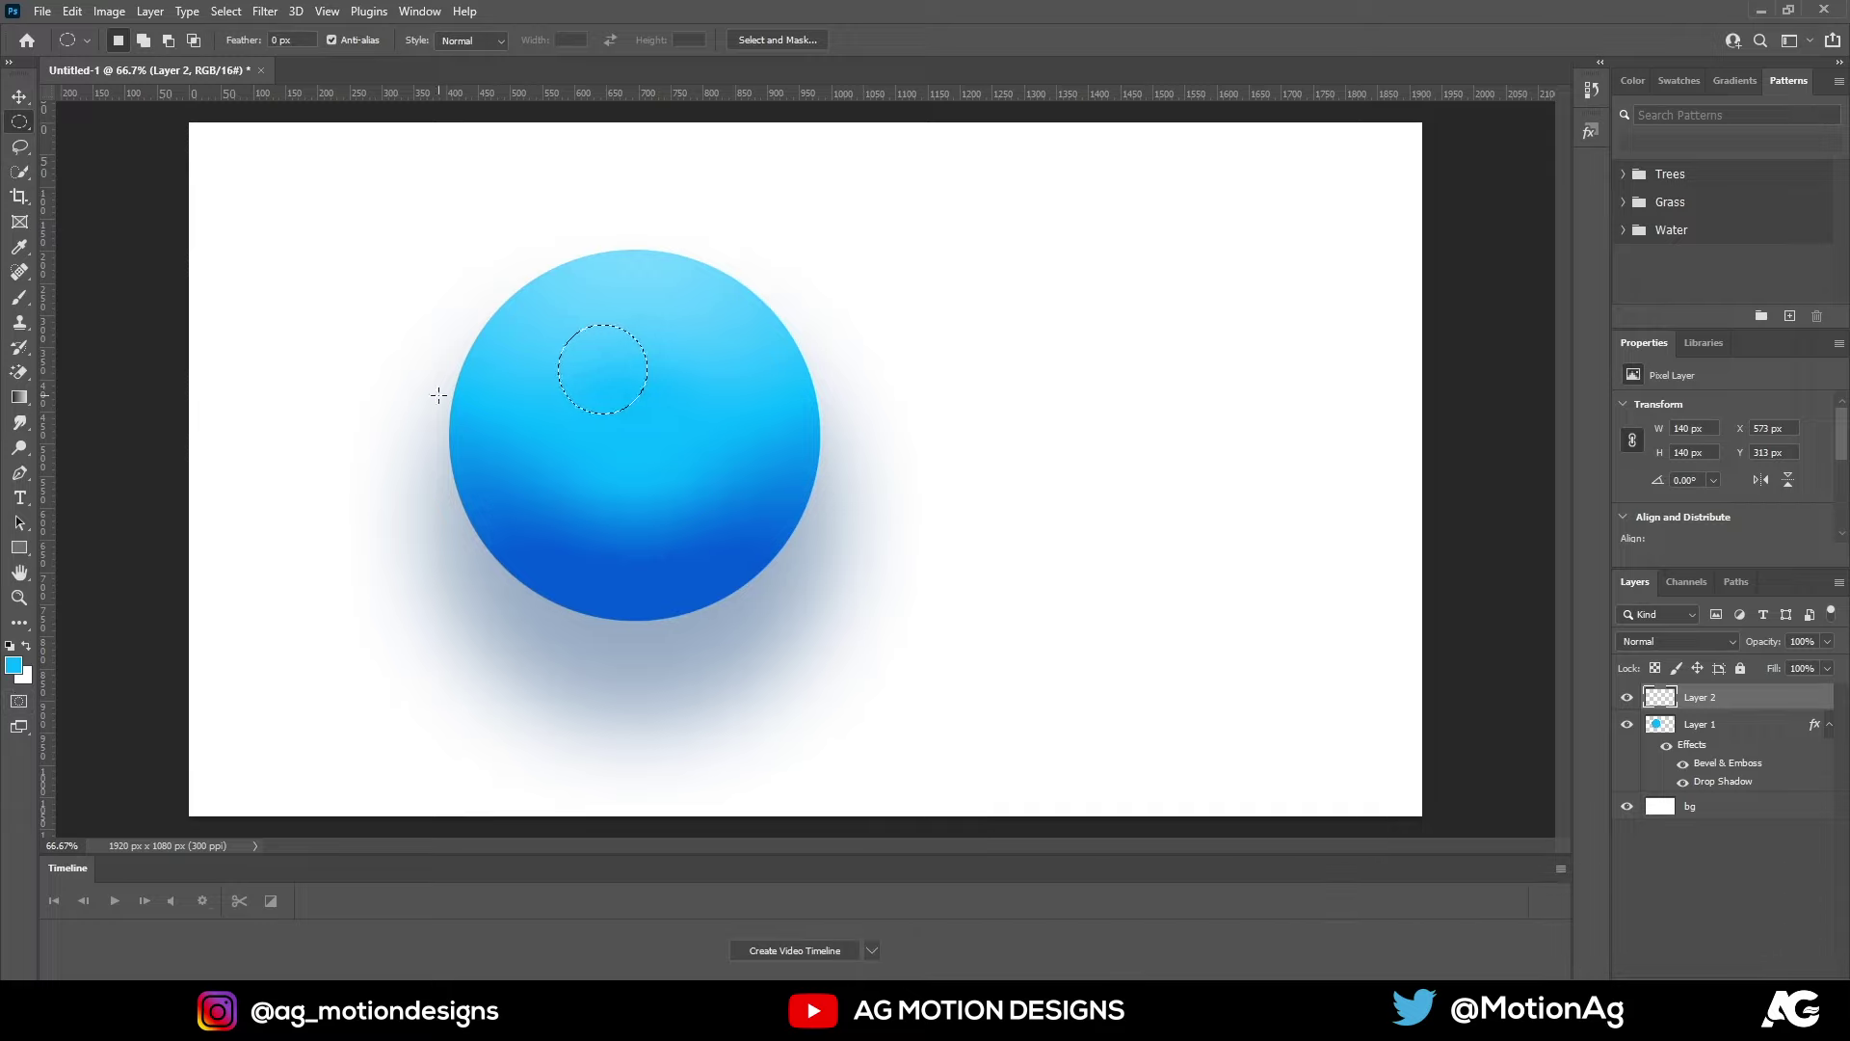
Fill a small round selection with white on a new layer for the highlight
key("ctrl+Num_Lock")
left_click_drag(460, 400, 461, 400)
key("ctrl+d")
key("v")
Move the white dot to the sphere's upper left, blur it and start scaling it
left_click_drag(613, 375, 279, 18)
left_click(279, 18)
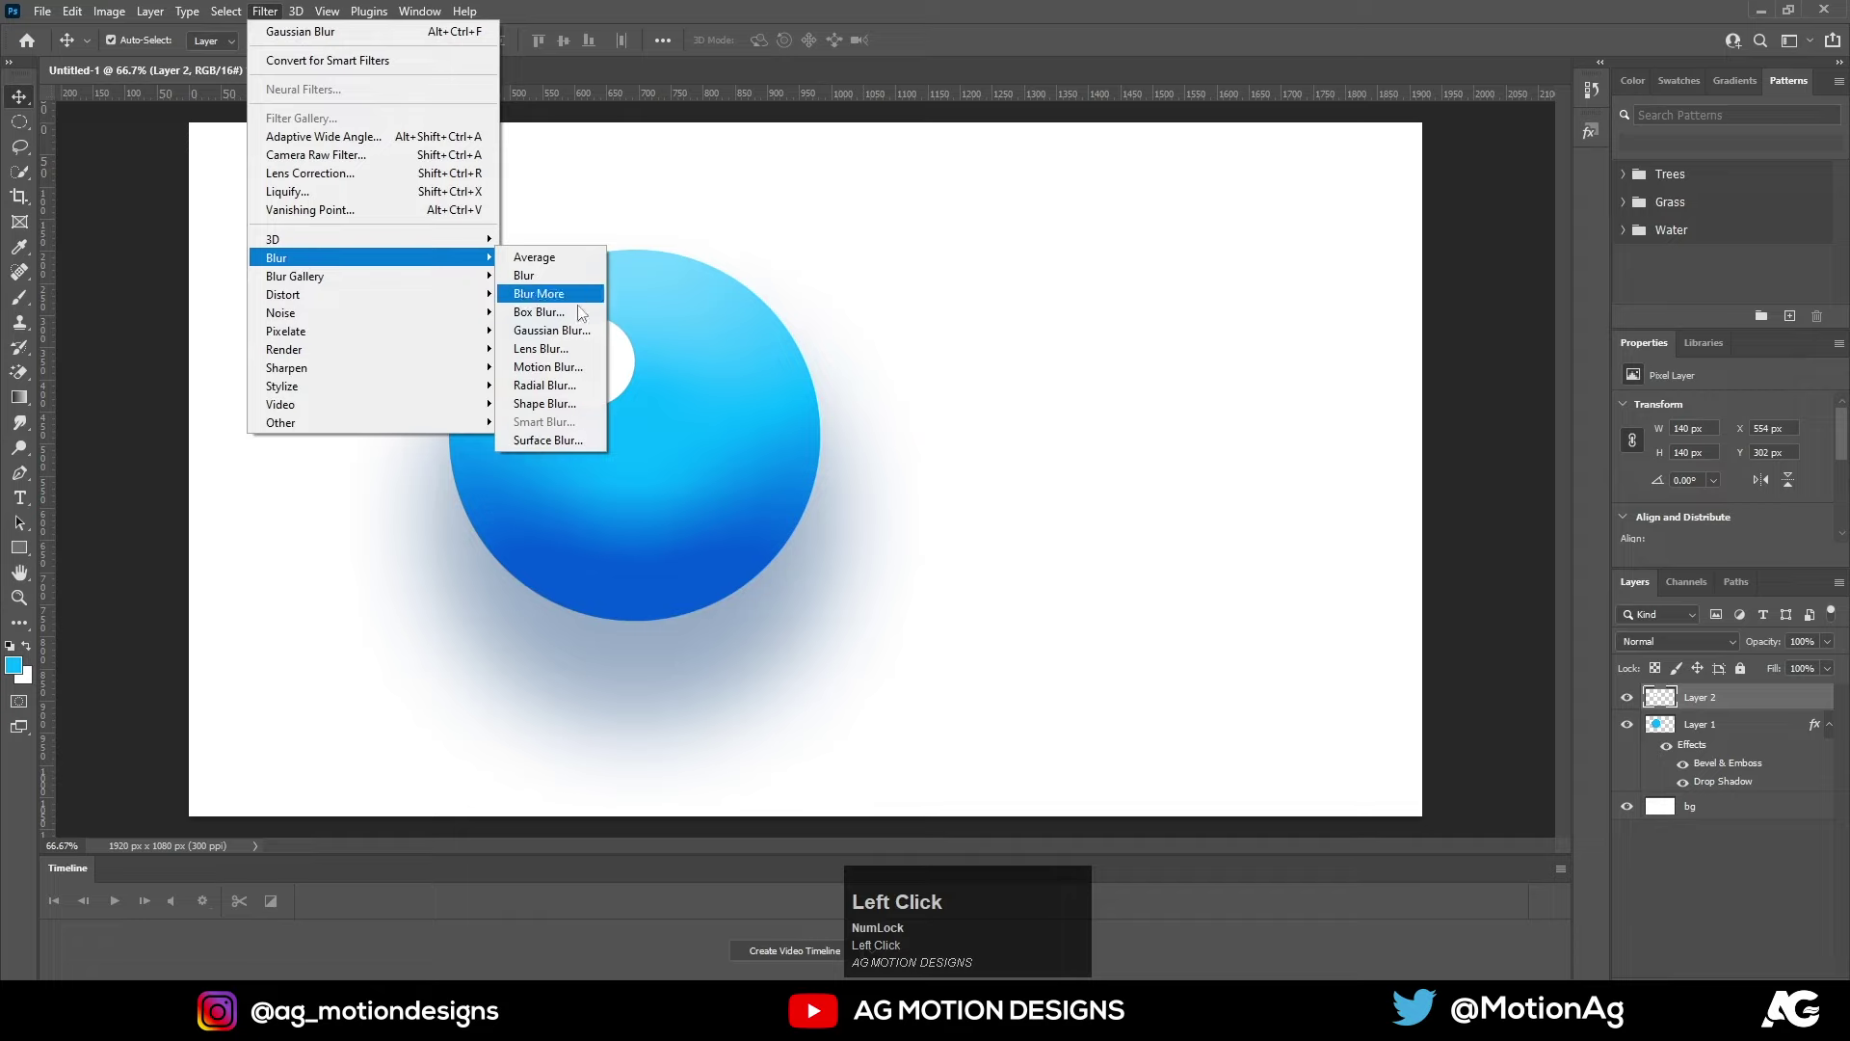
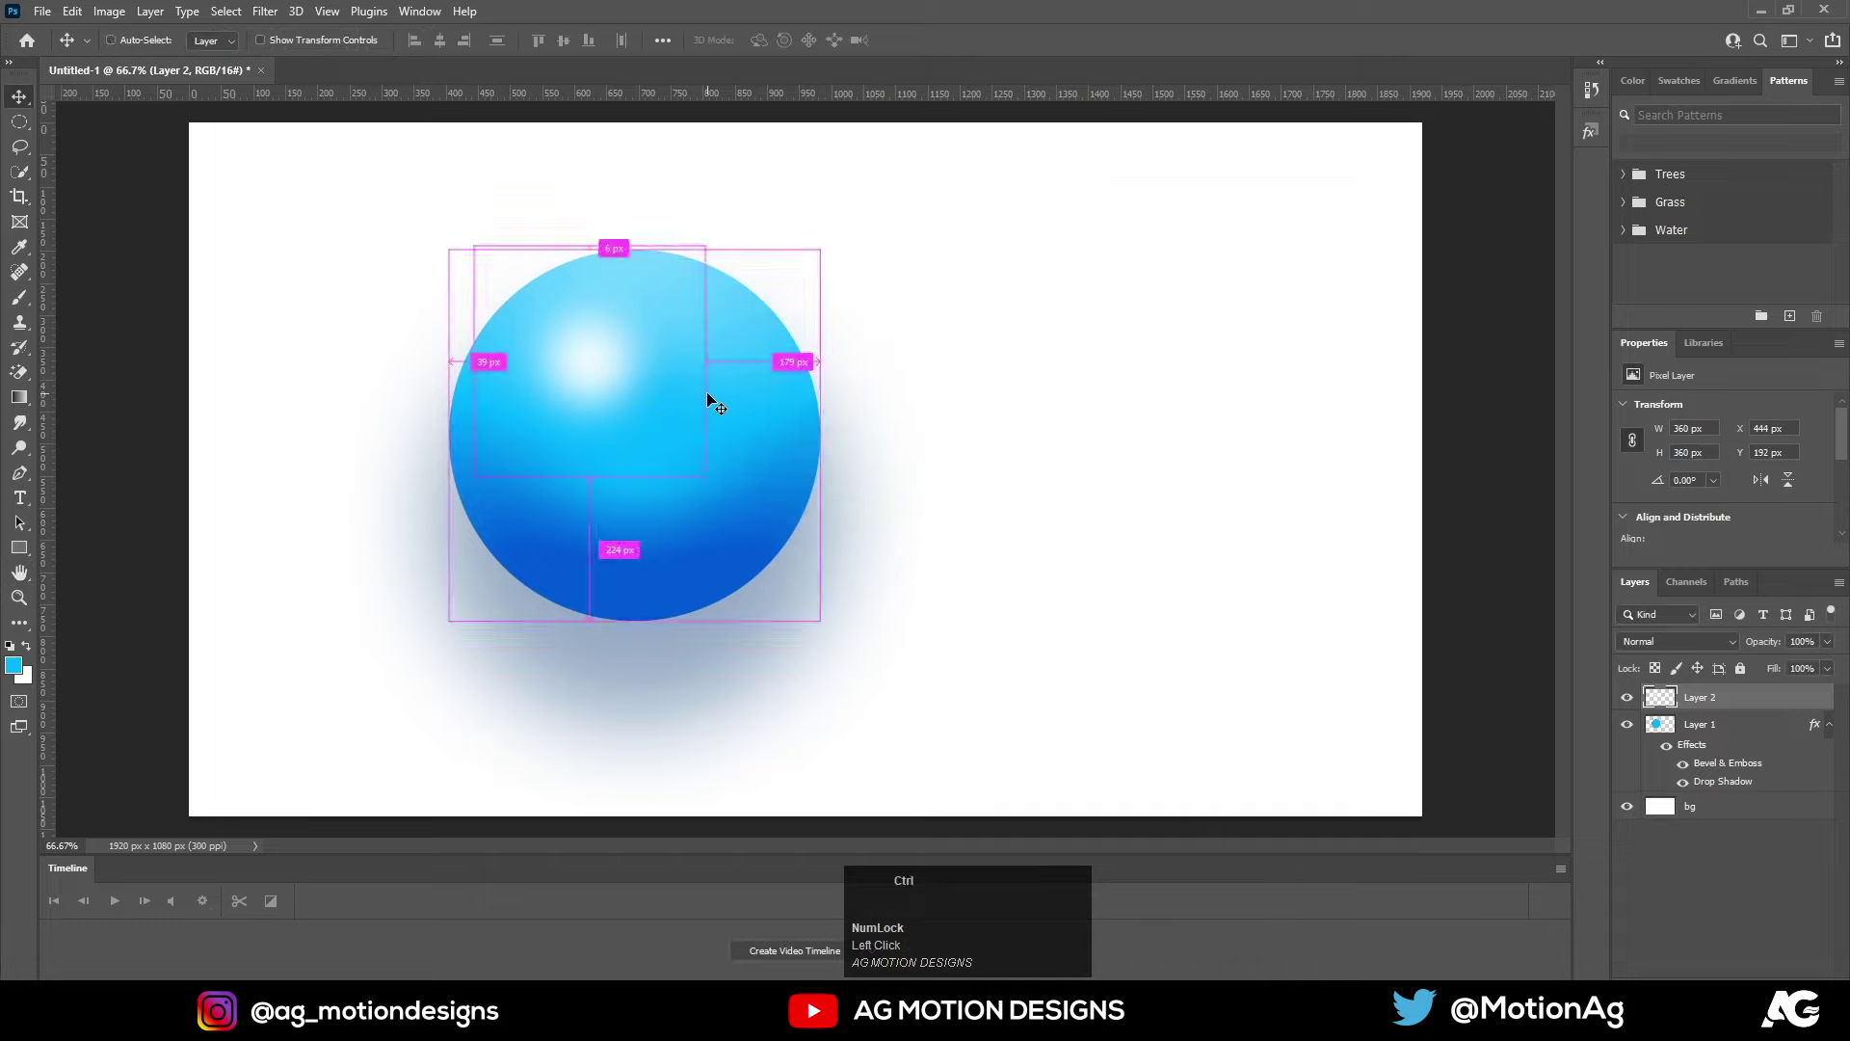
key("ctrl+t")
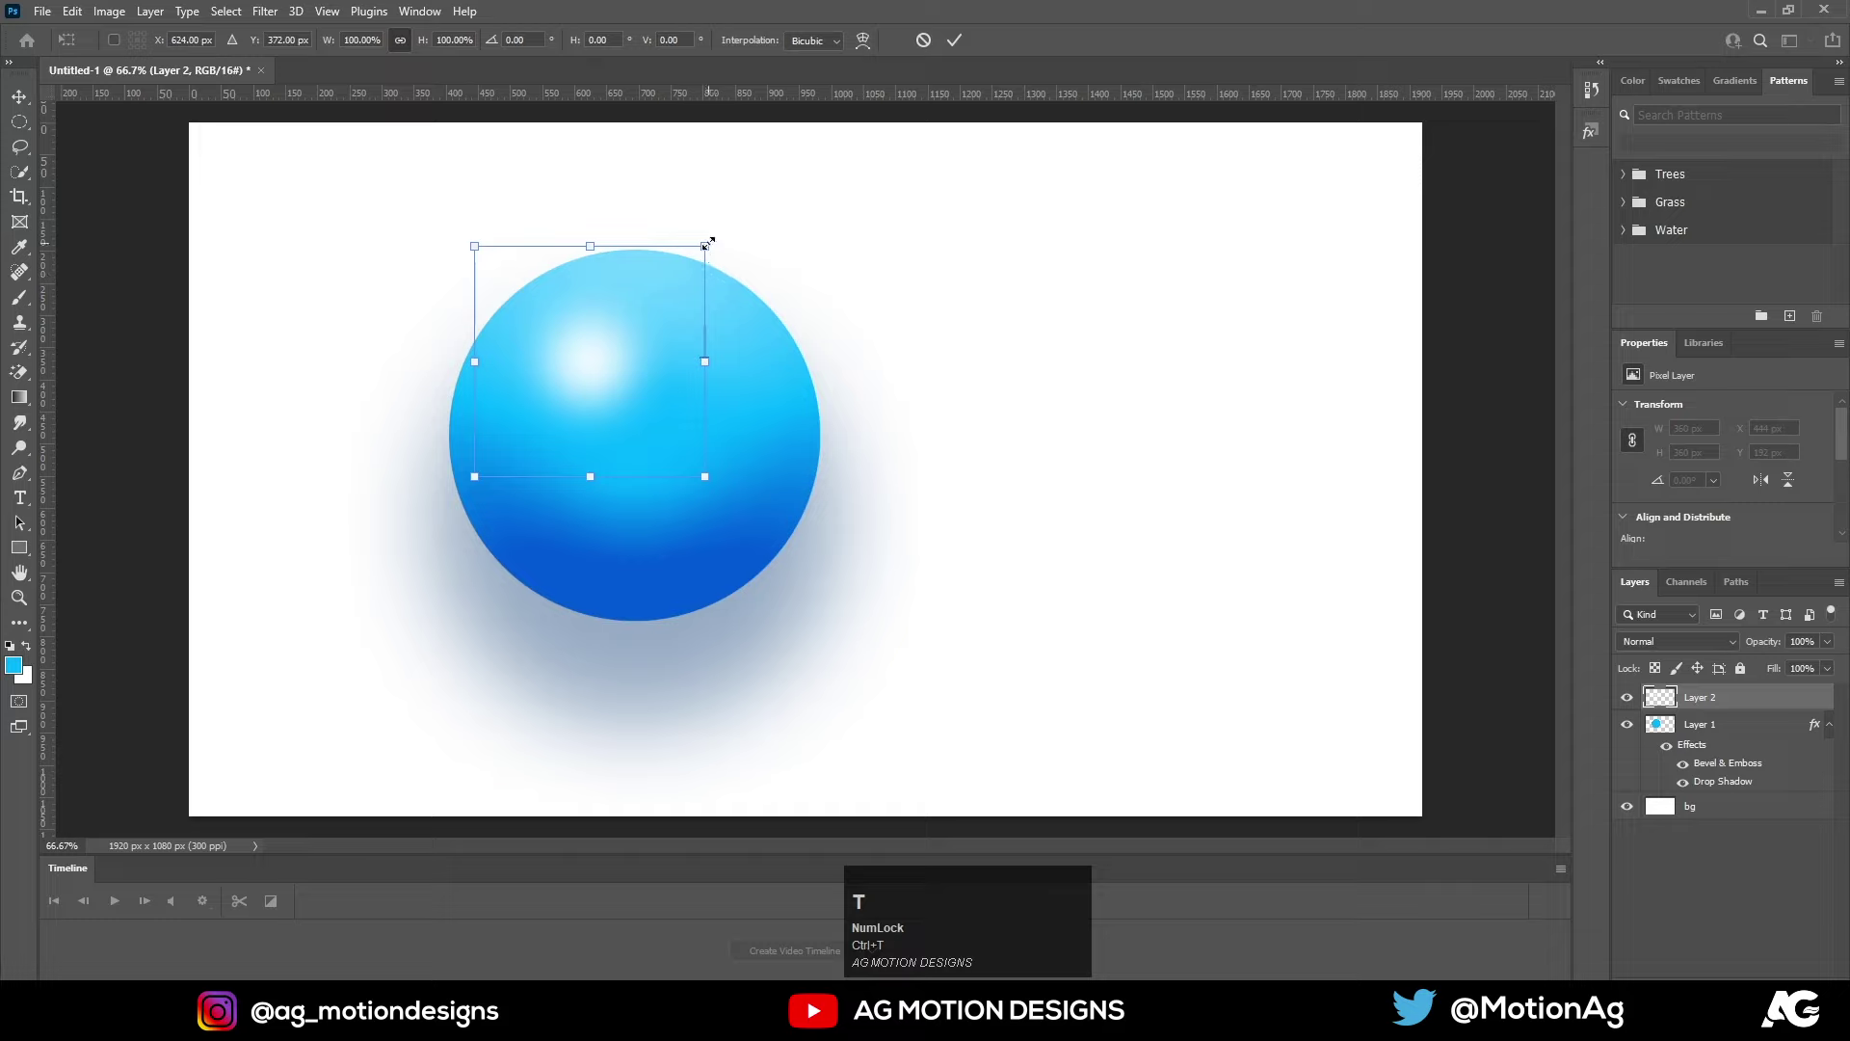
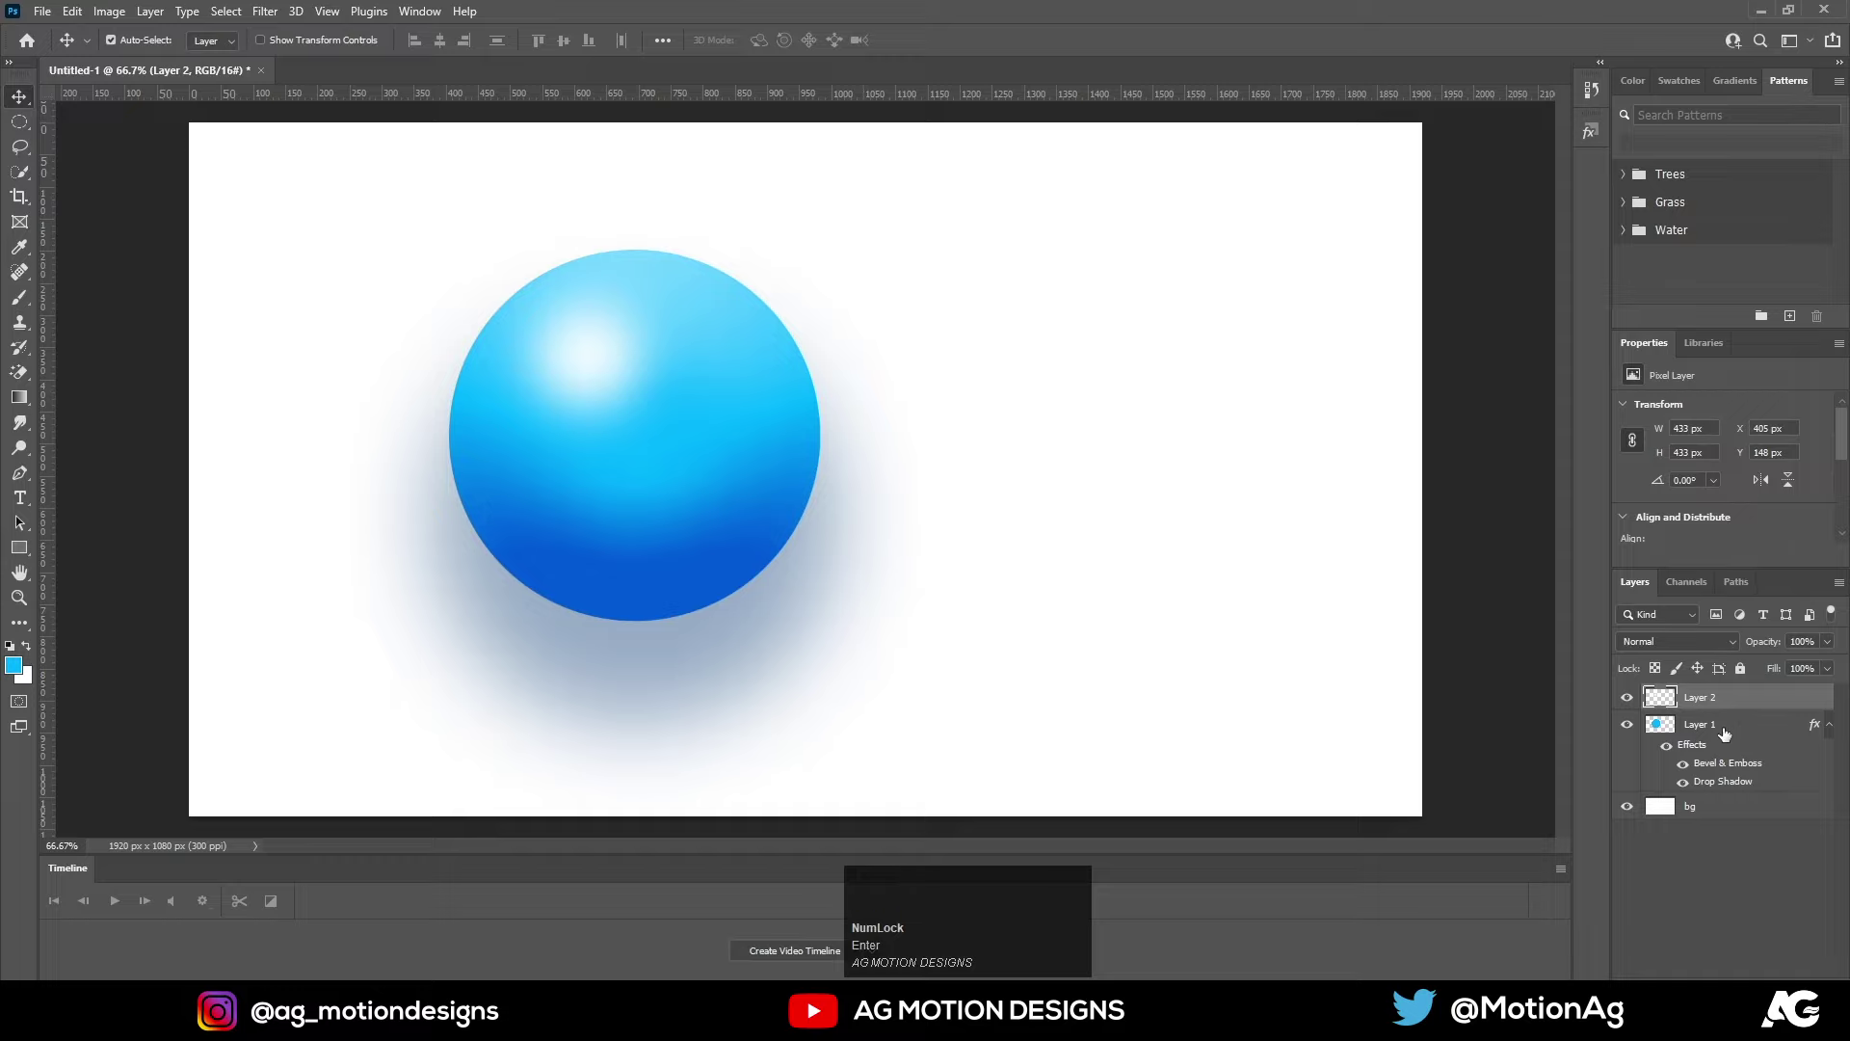
Group the circle and highlight layers, convert the group to a Smart Object and nudge it up-left
left_click(1725, 734)
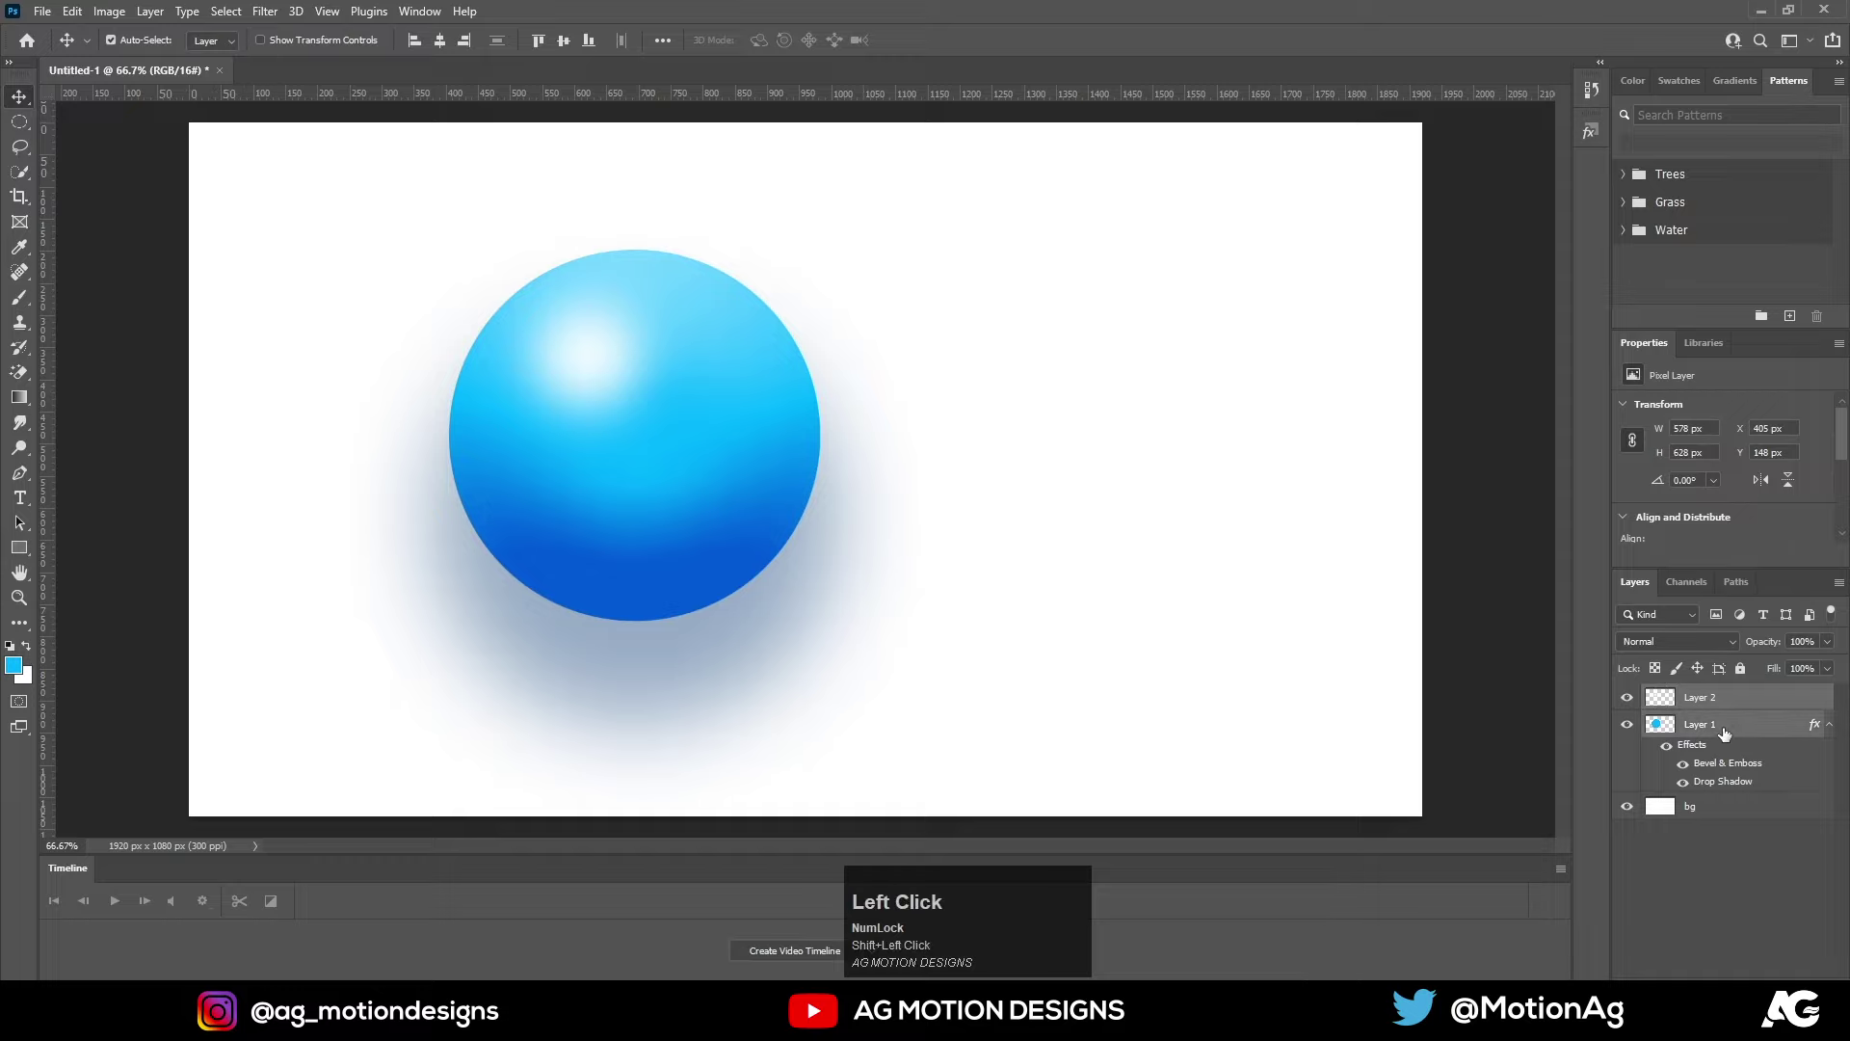
key("ctrl+g")
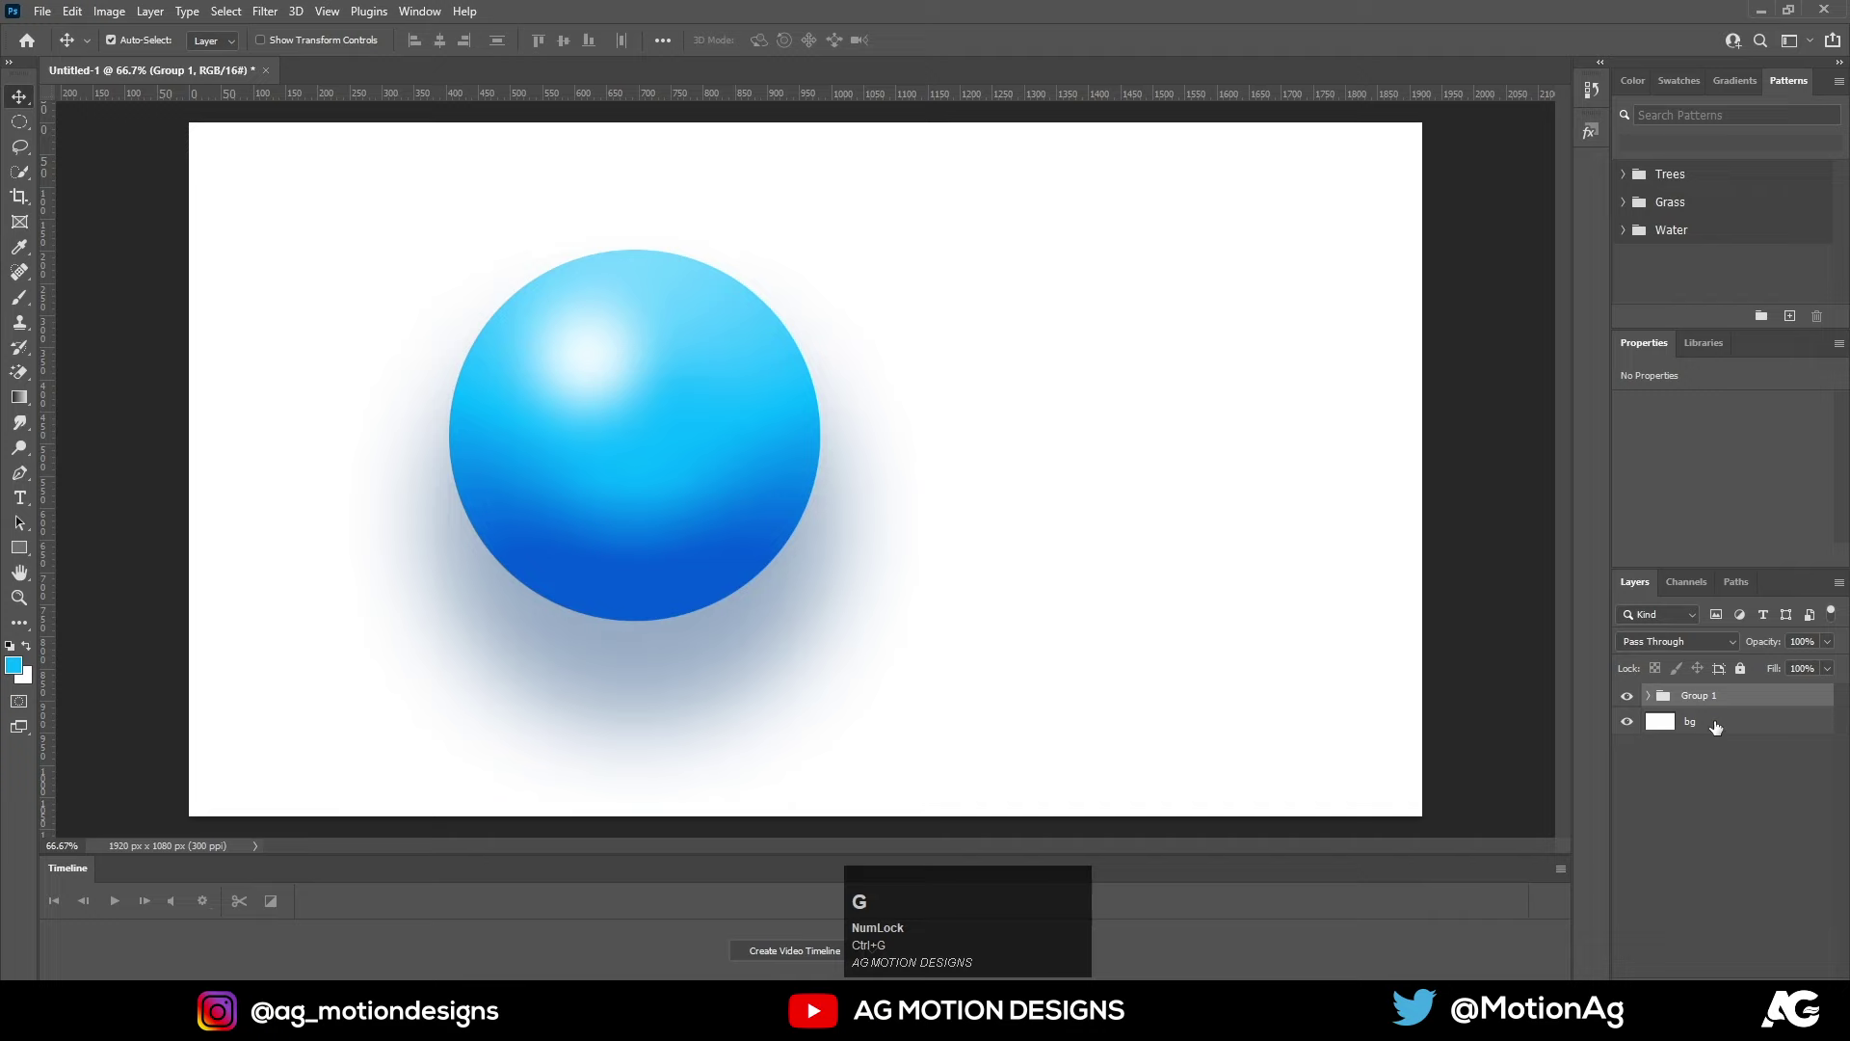
right_click(1702, 700)
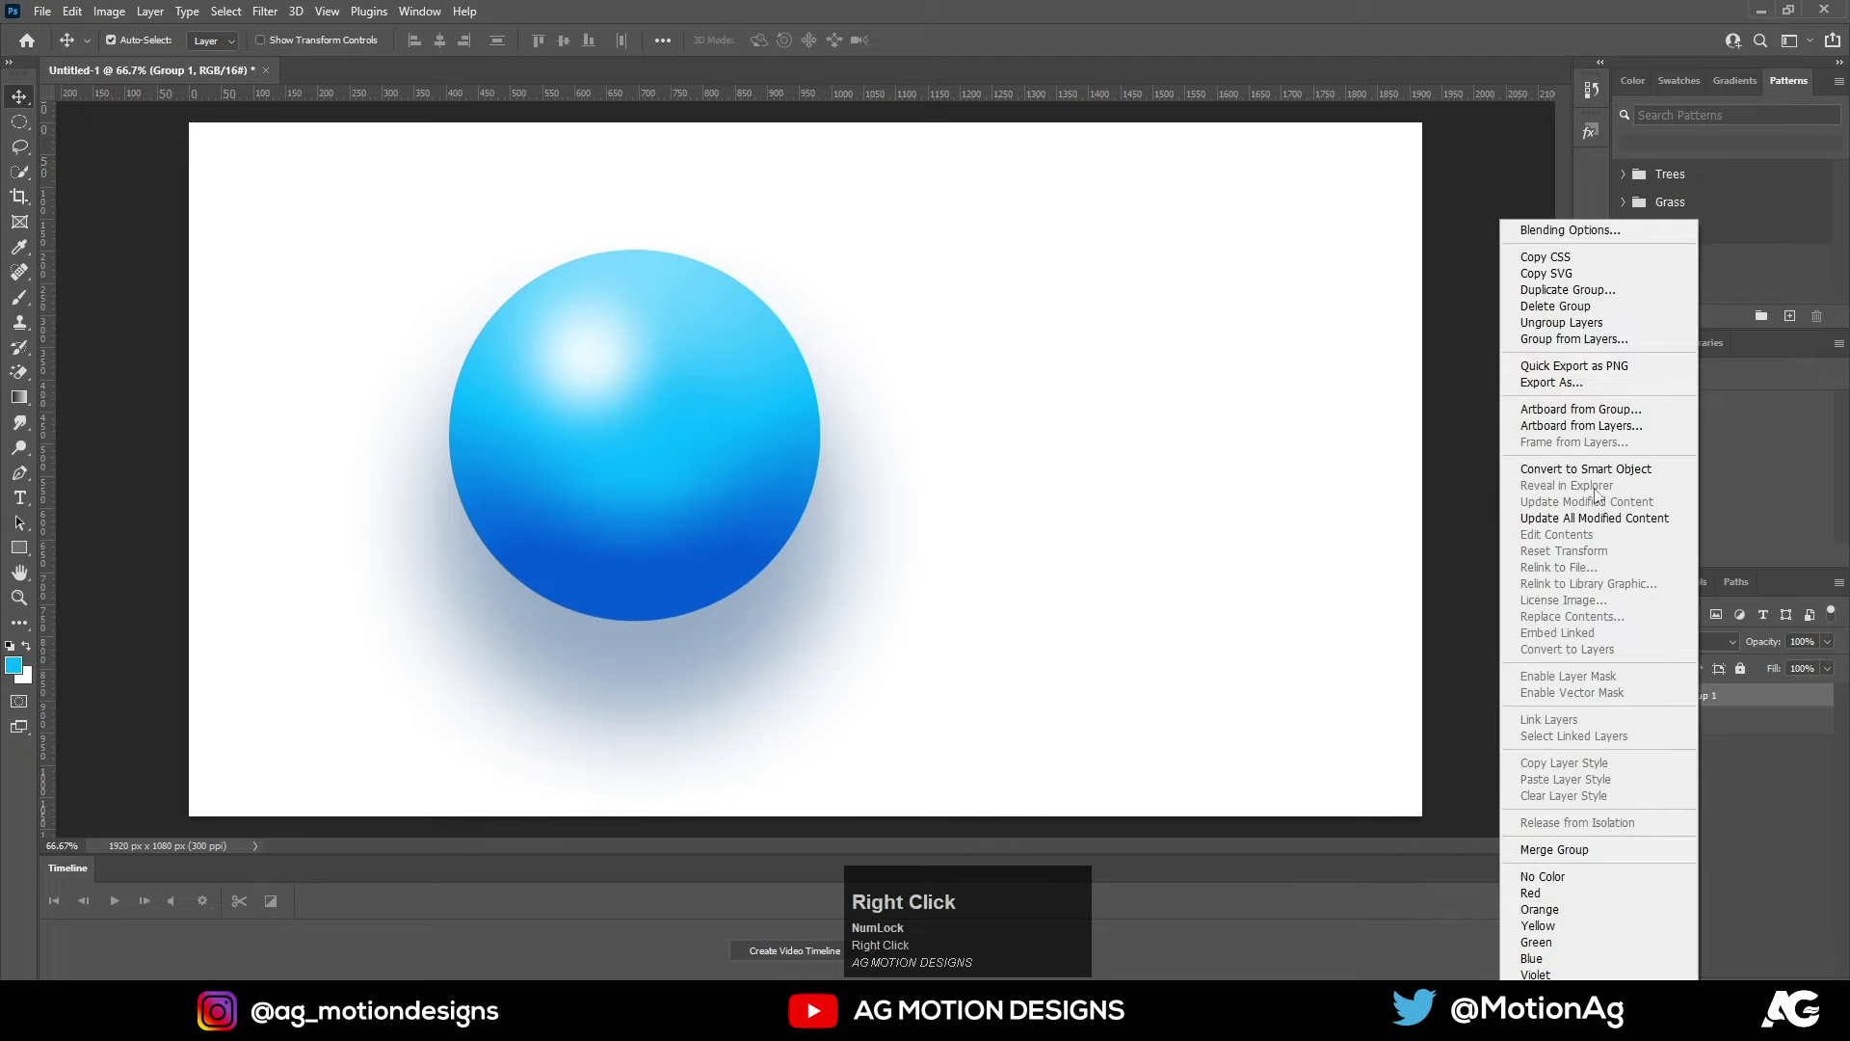
left_click_drag(1585, 477, 595, 476)
key("v")
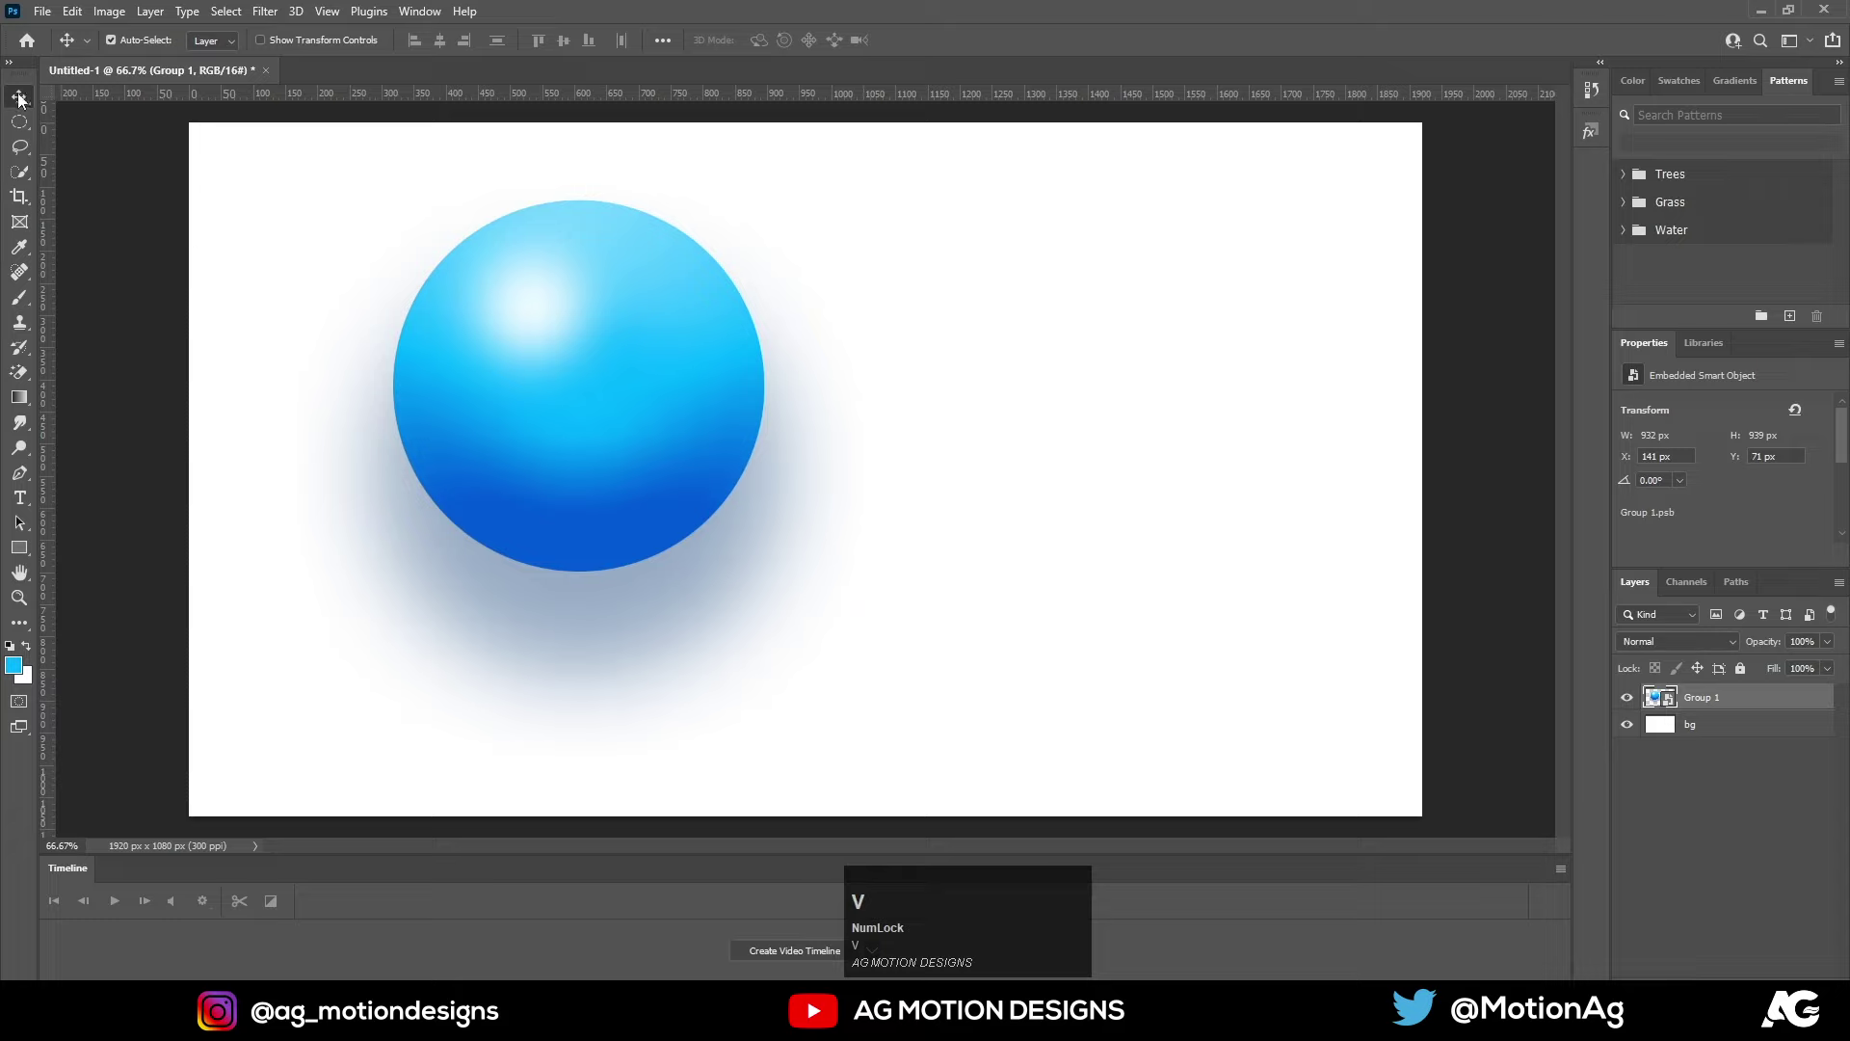
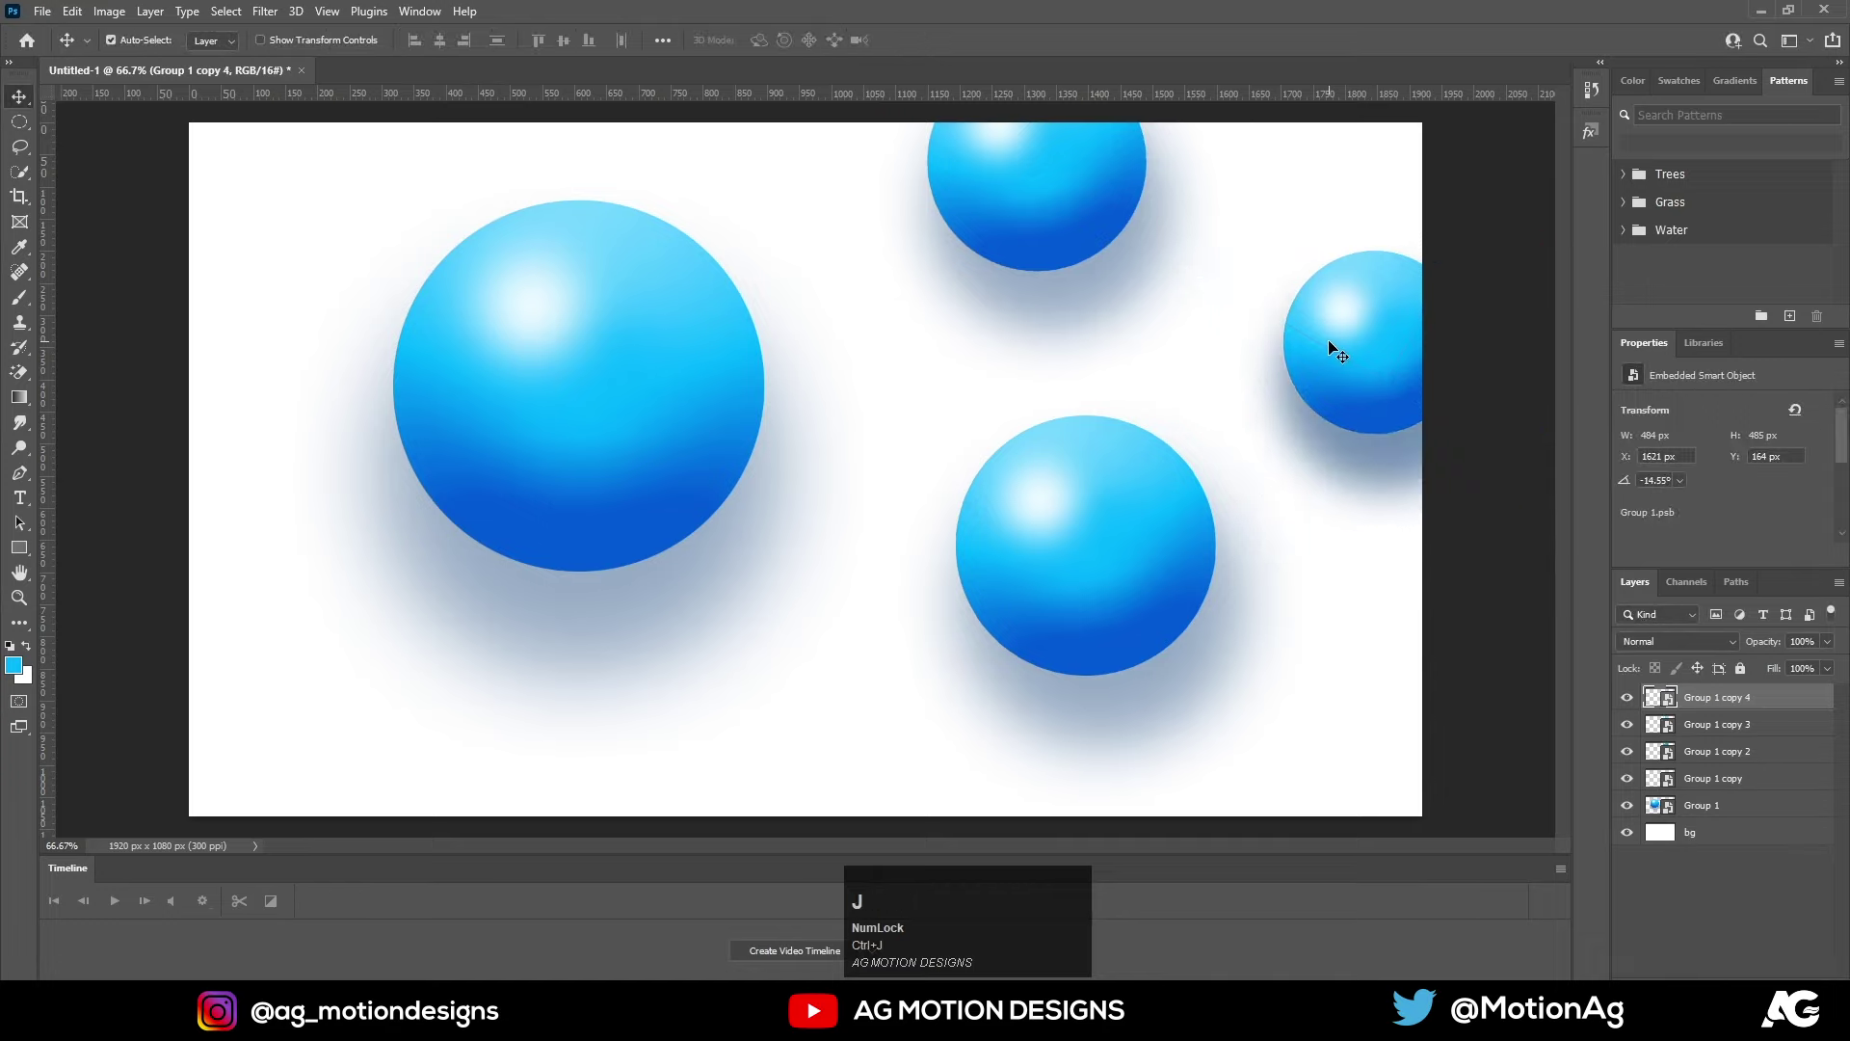
Alt-drag a sphere copy to the bottom right, scale and rotate it, and pick a copy to blur
left_click_drag(1338, 347, 1360, 757)
key("ctrl+t")
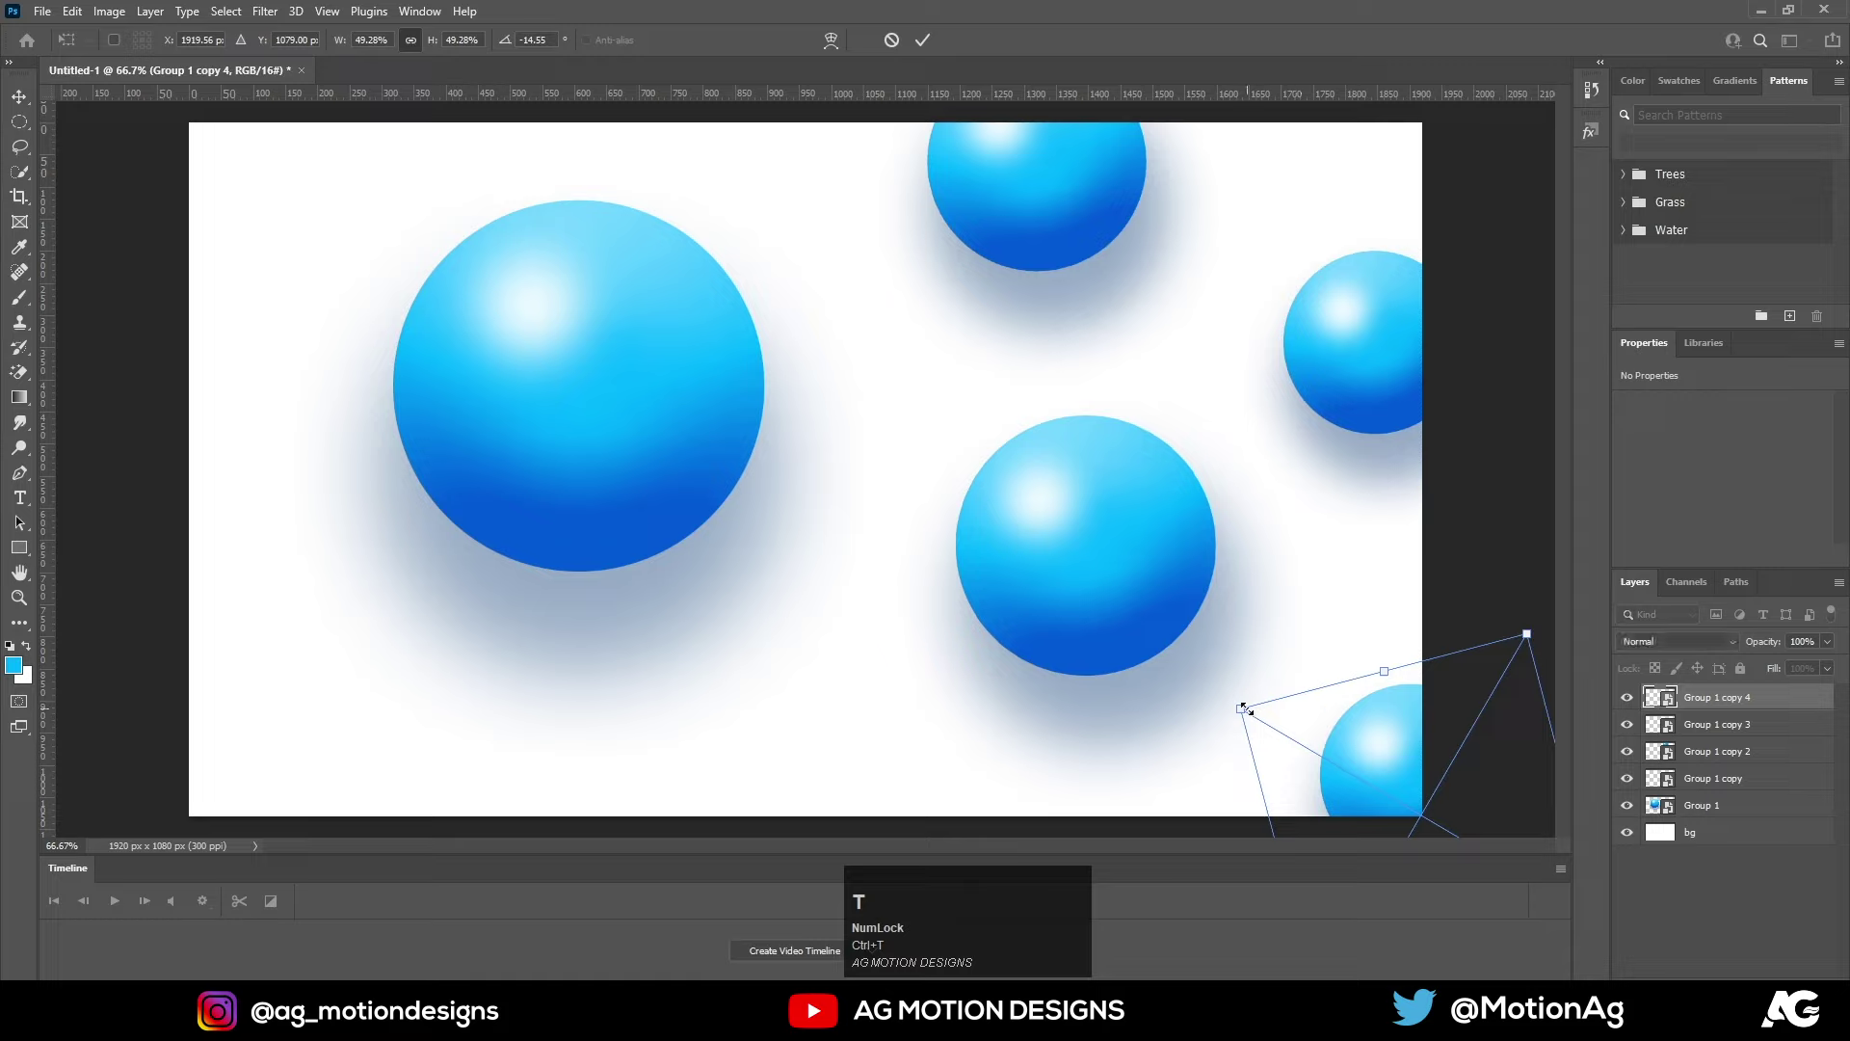
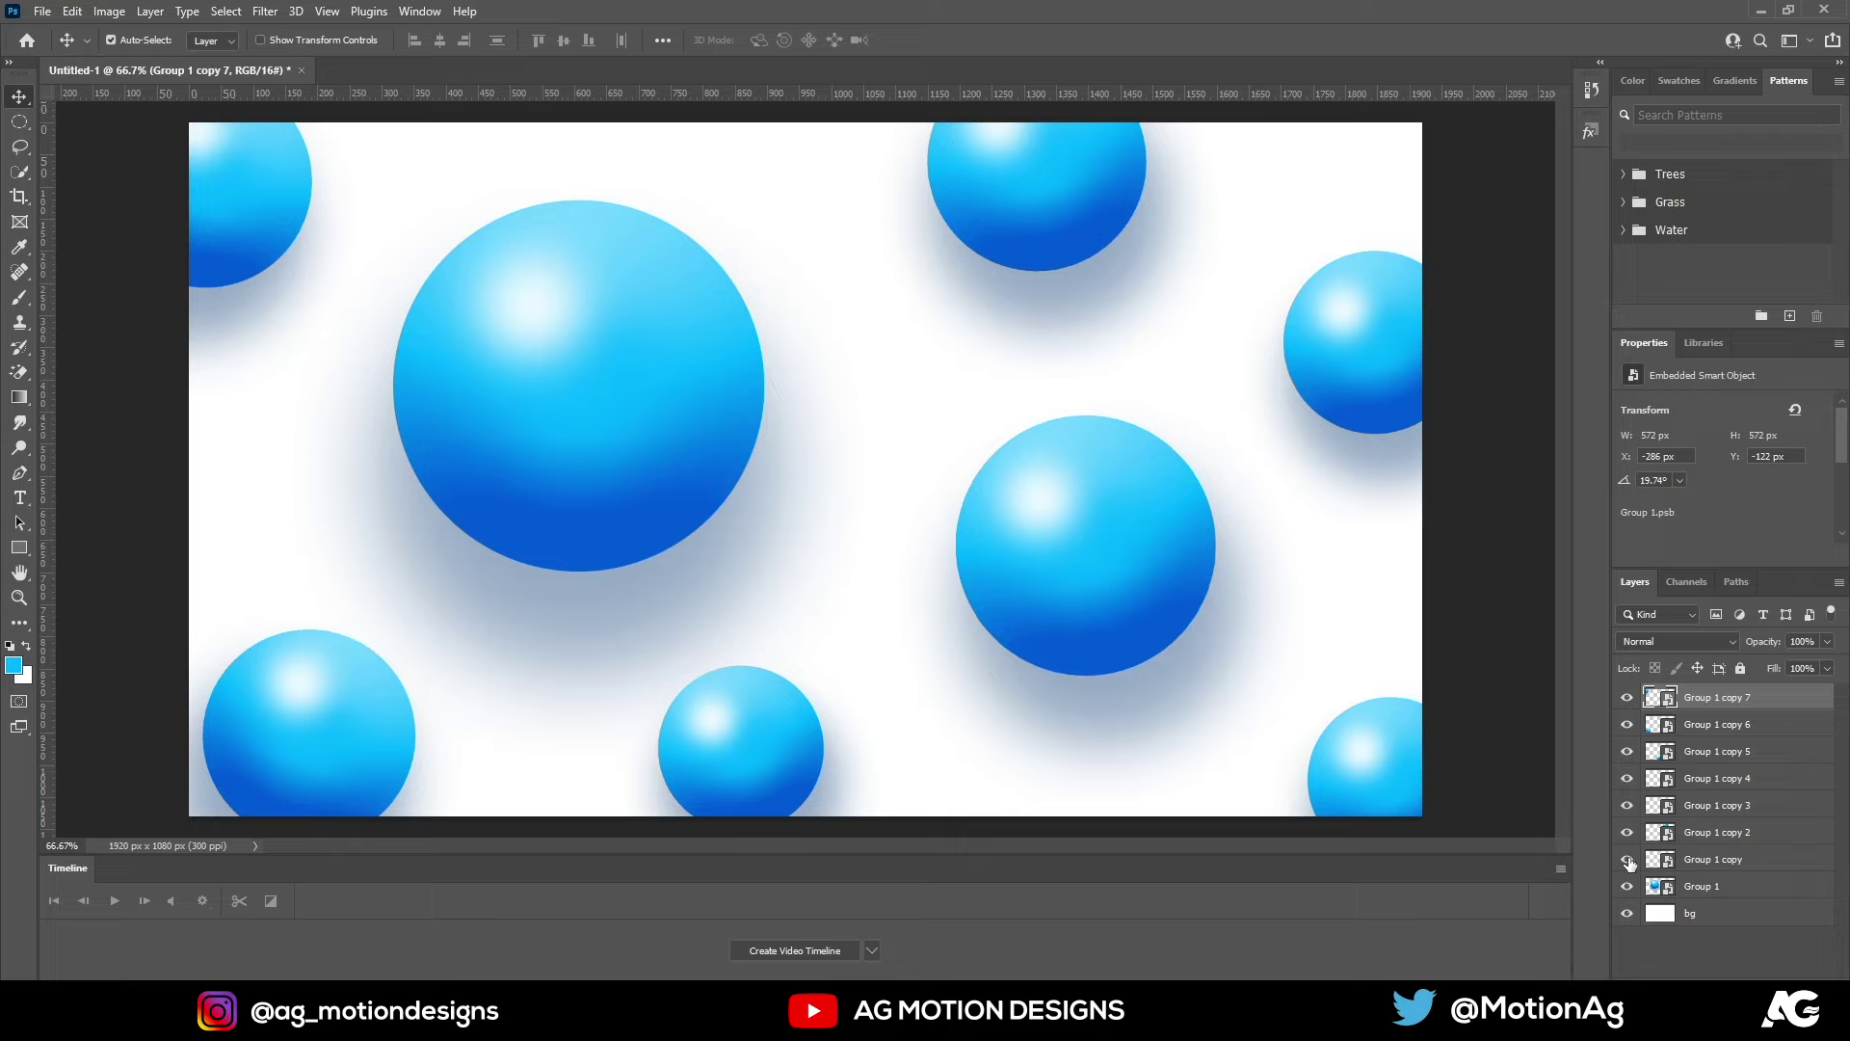
left_click(1628, 864)
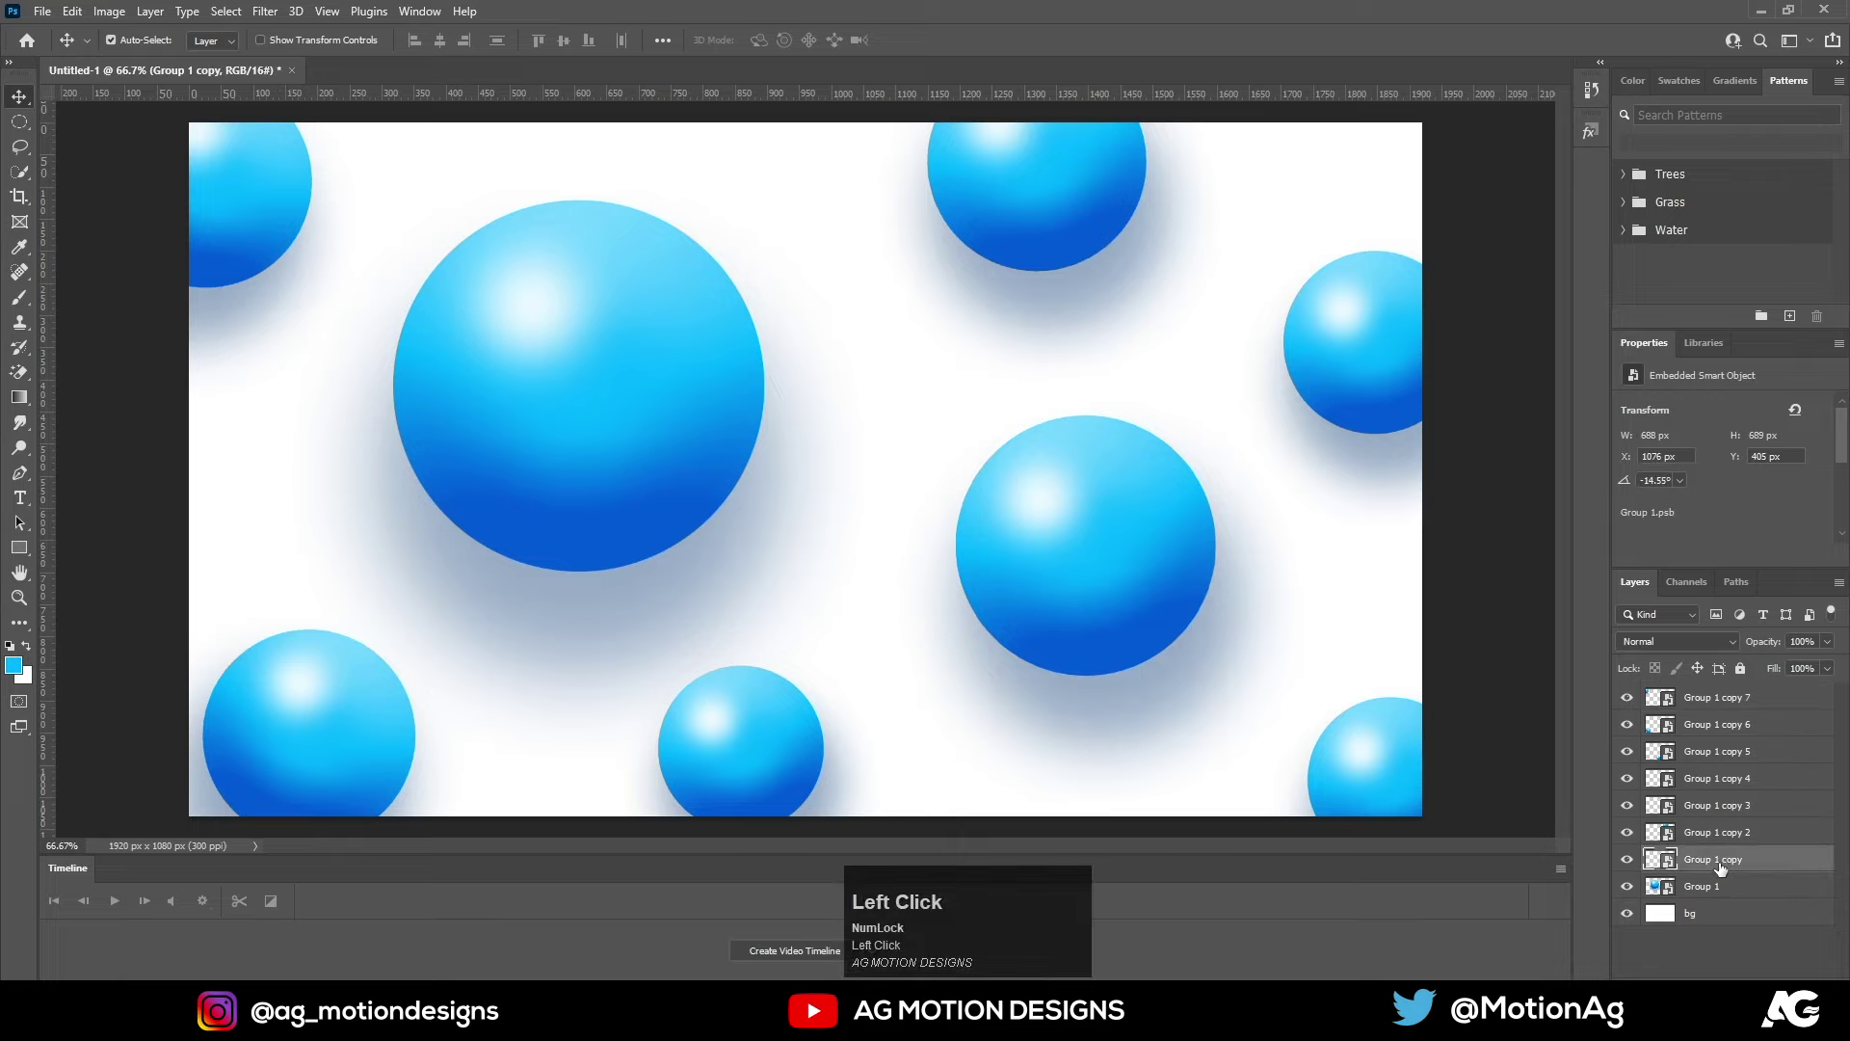
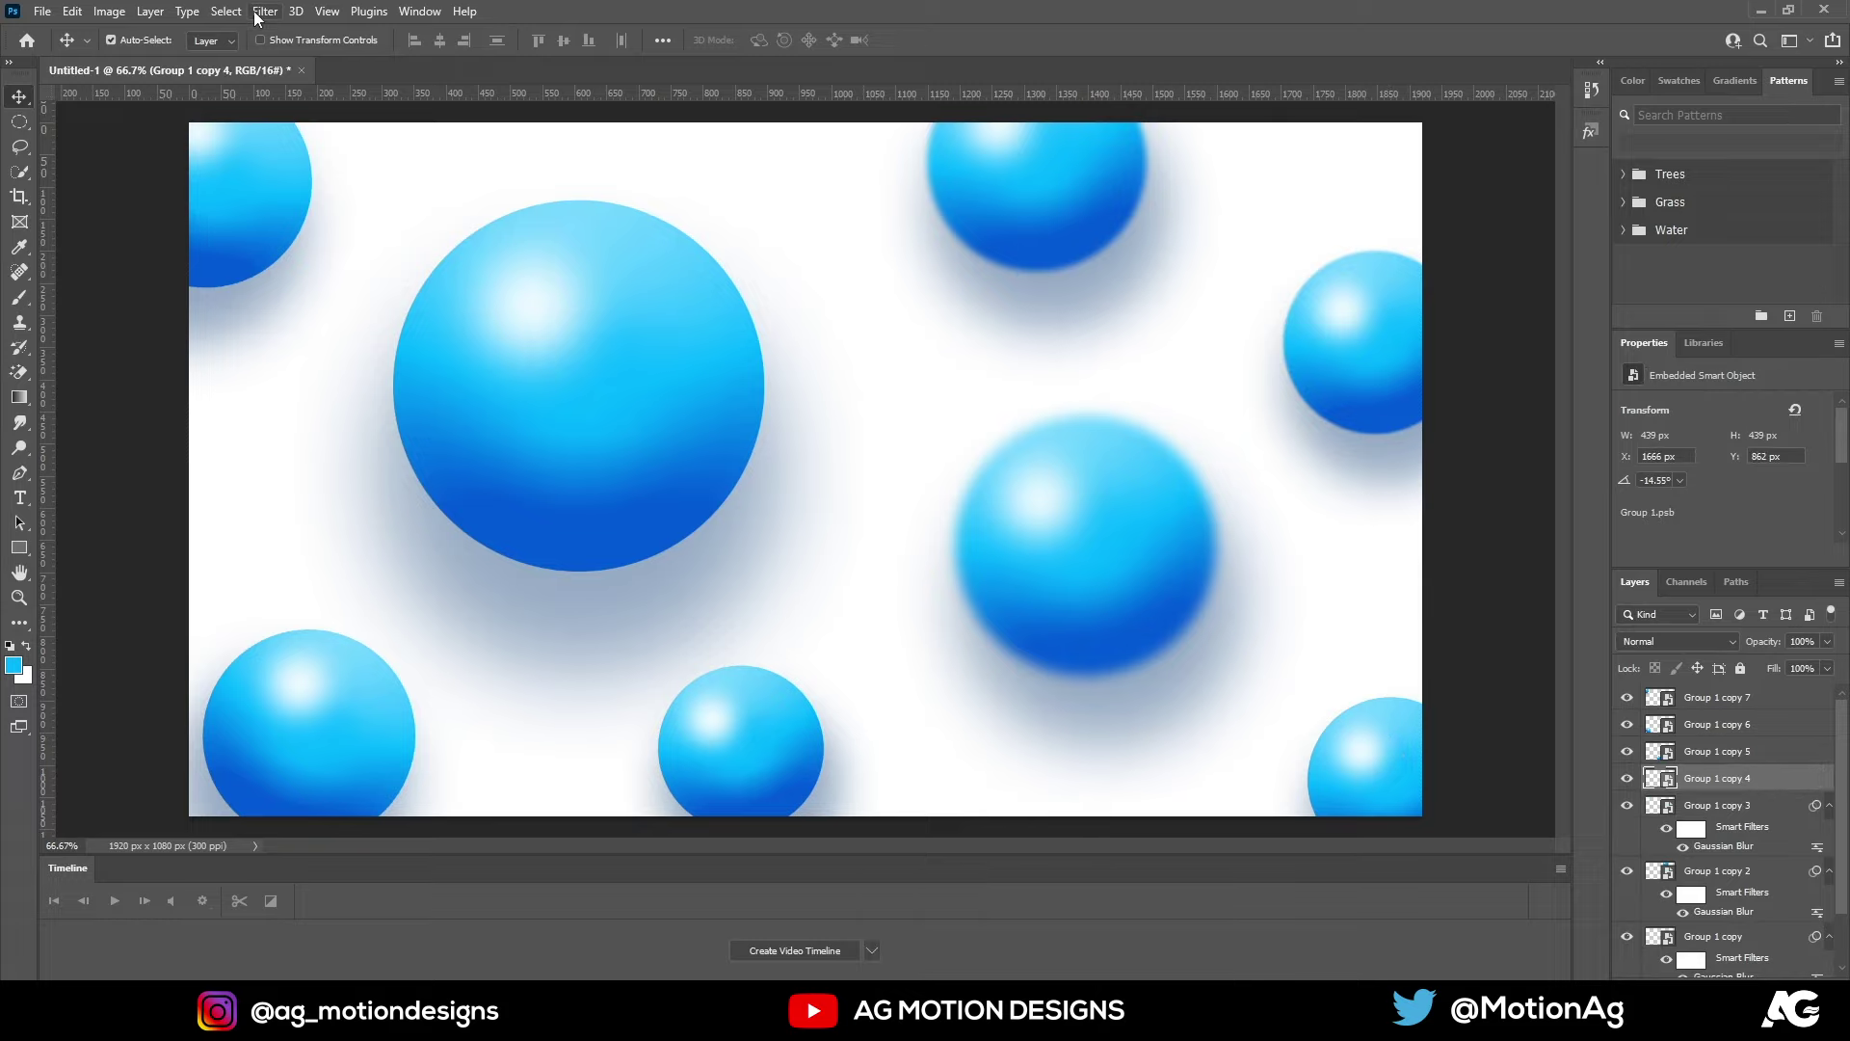
Apply a 10-pixel Gaussian Blur to a sphere copy and select the small bottom sphere
left_click(257, 18)
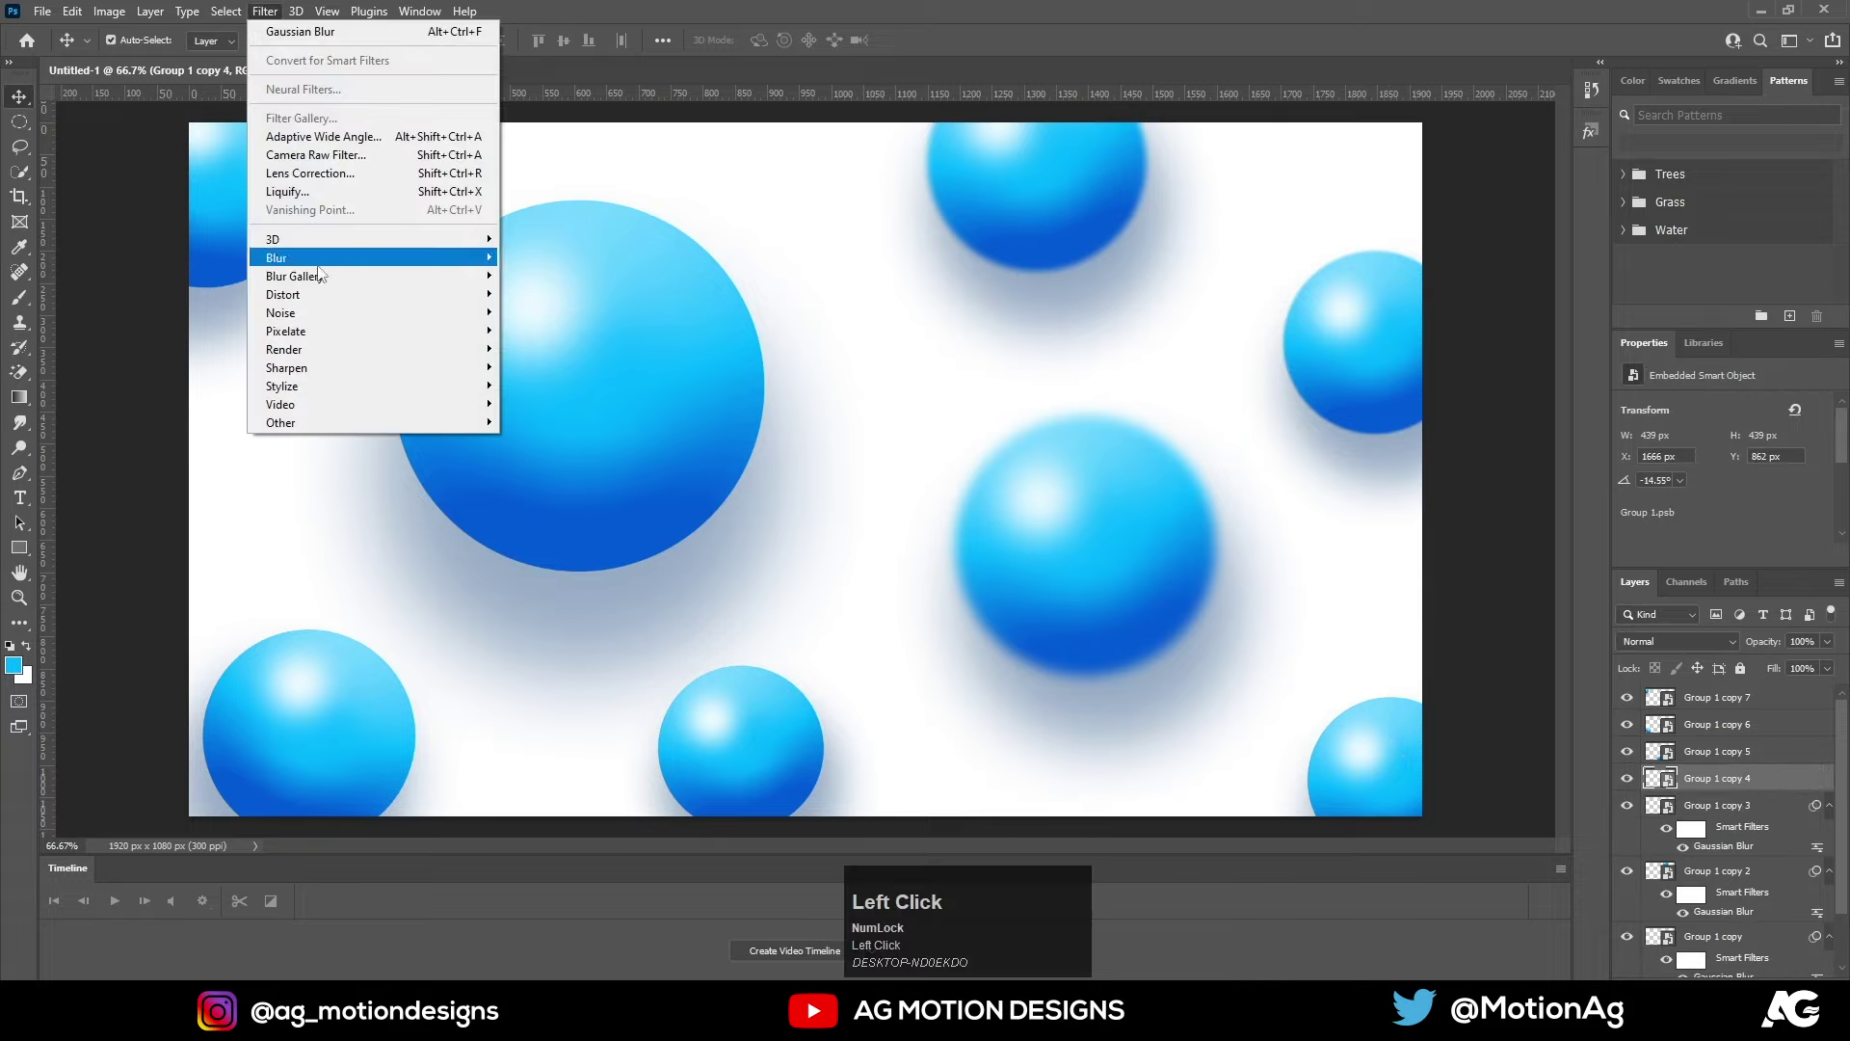
left_click(580, 333)
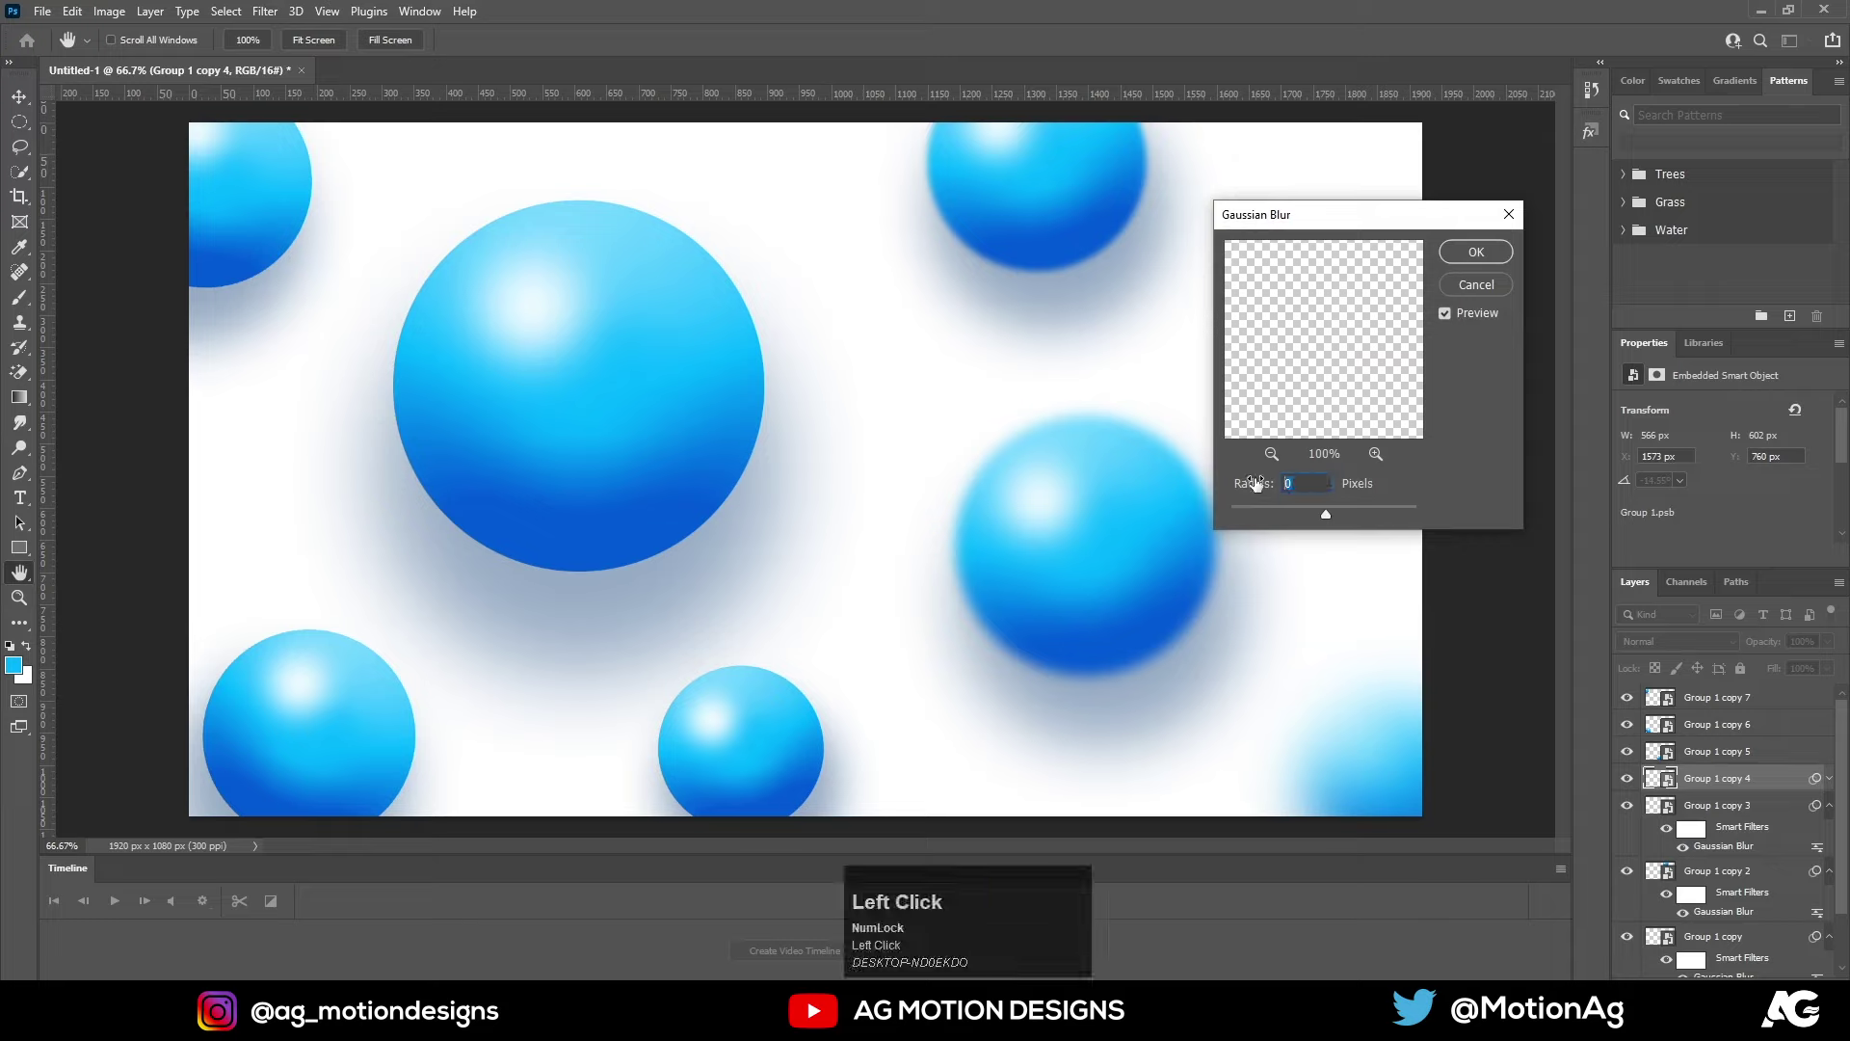
double_click(1464, 257)
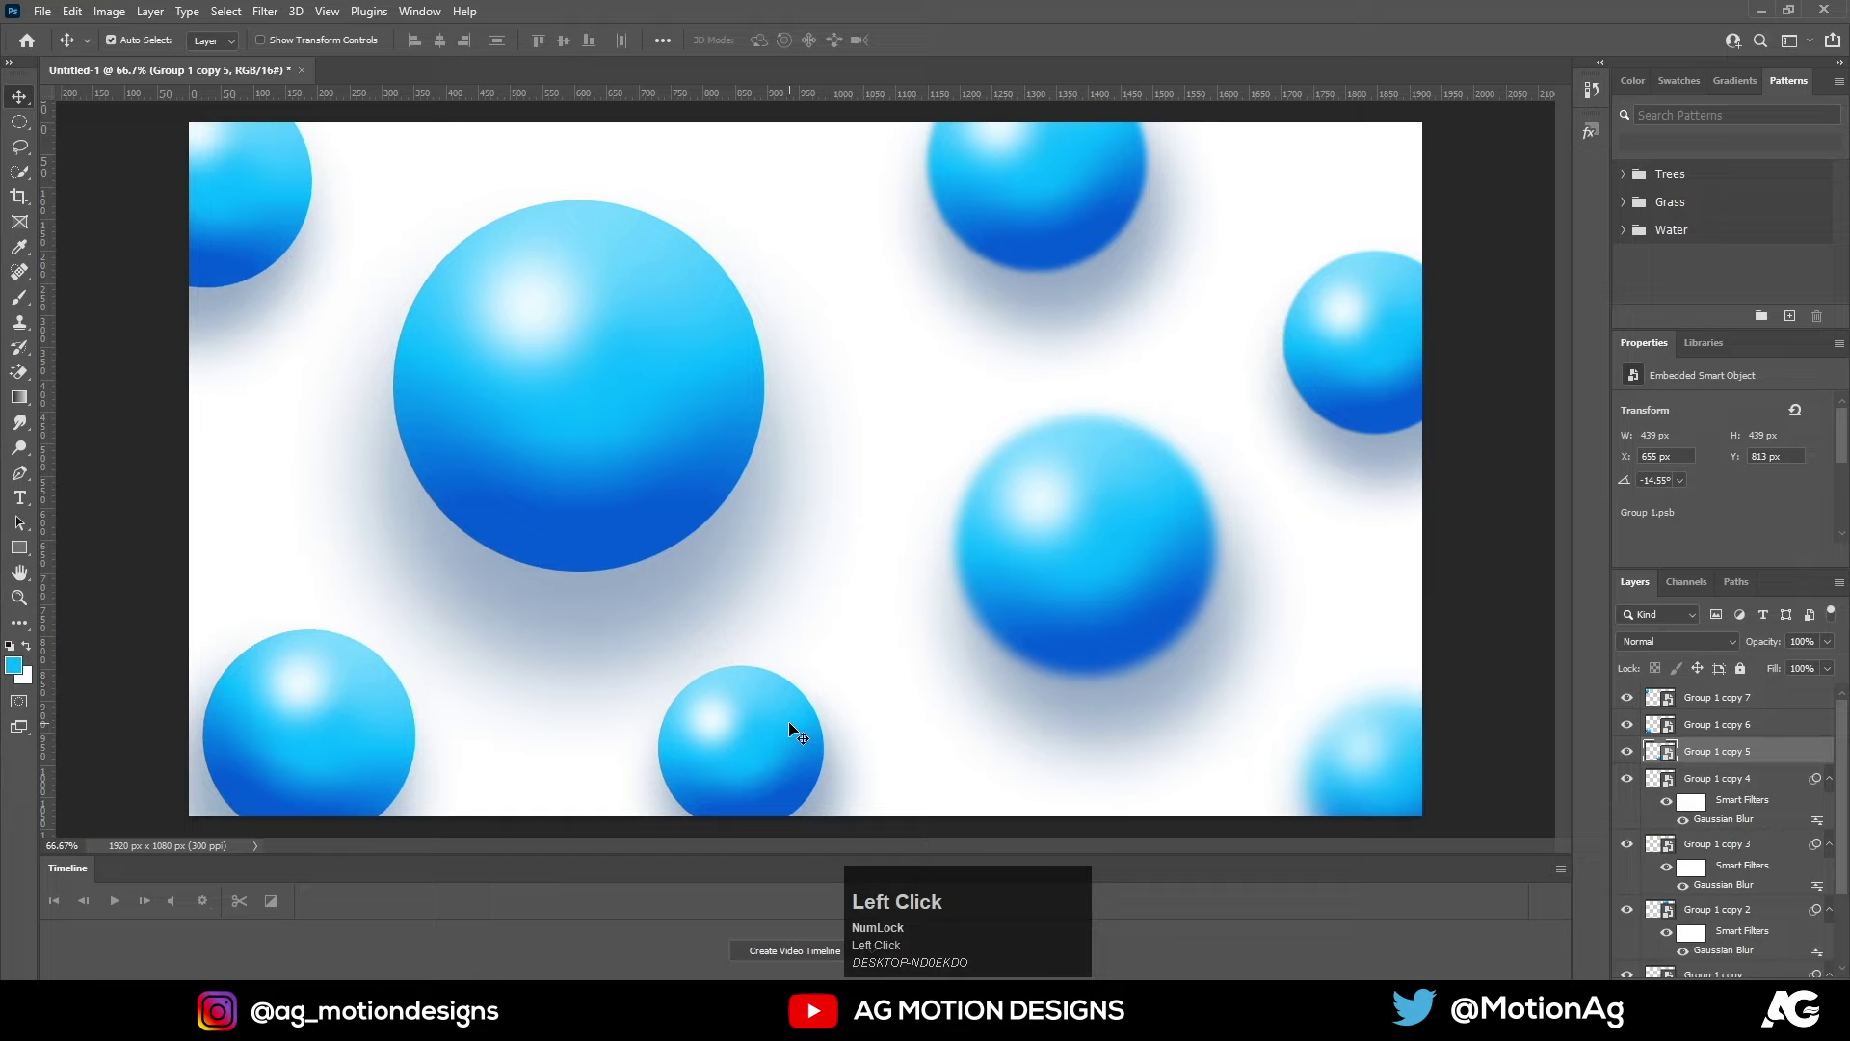
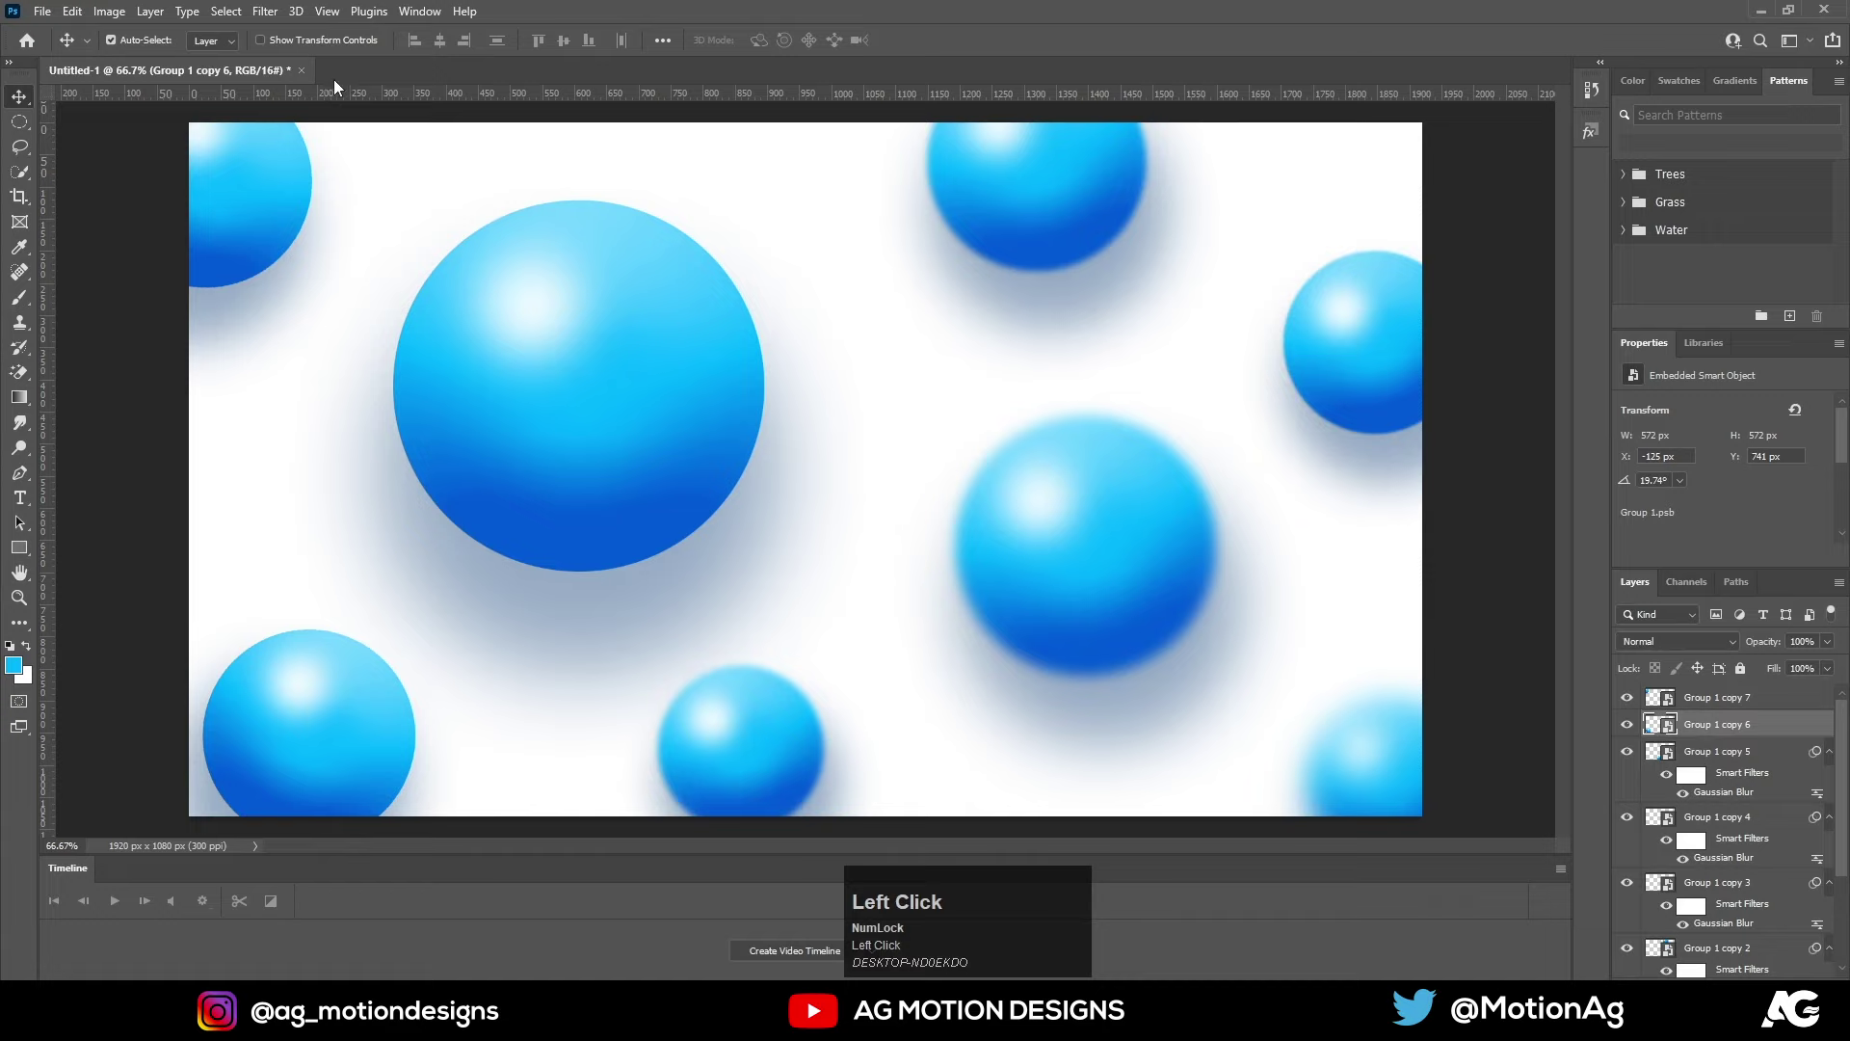
Gaussian-blur that sphere too and start blurring another sphere layer
left_click(273, 19)
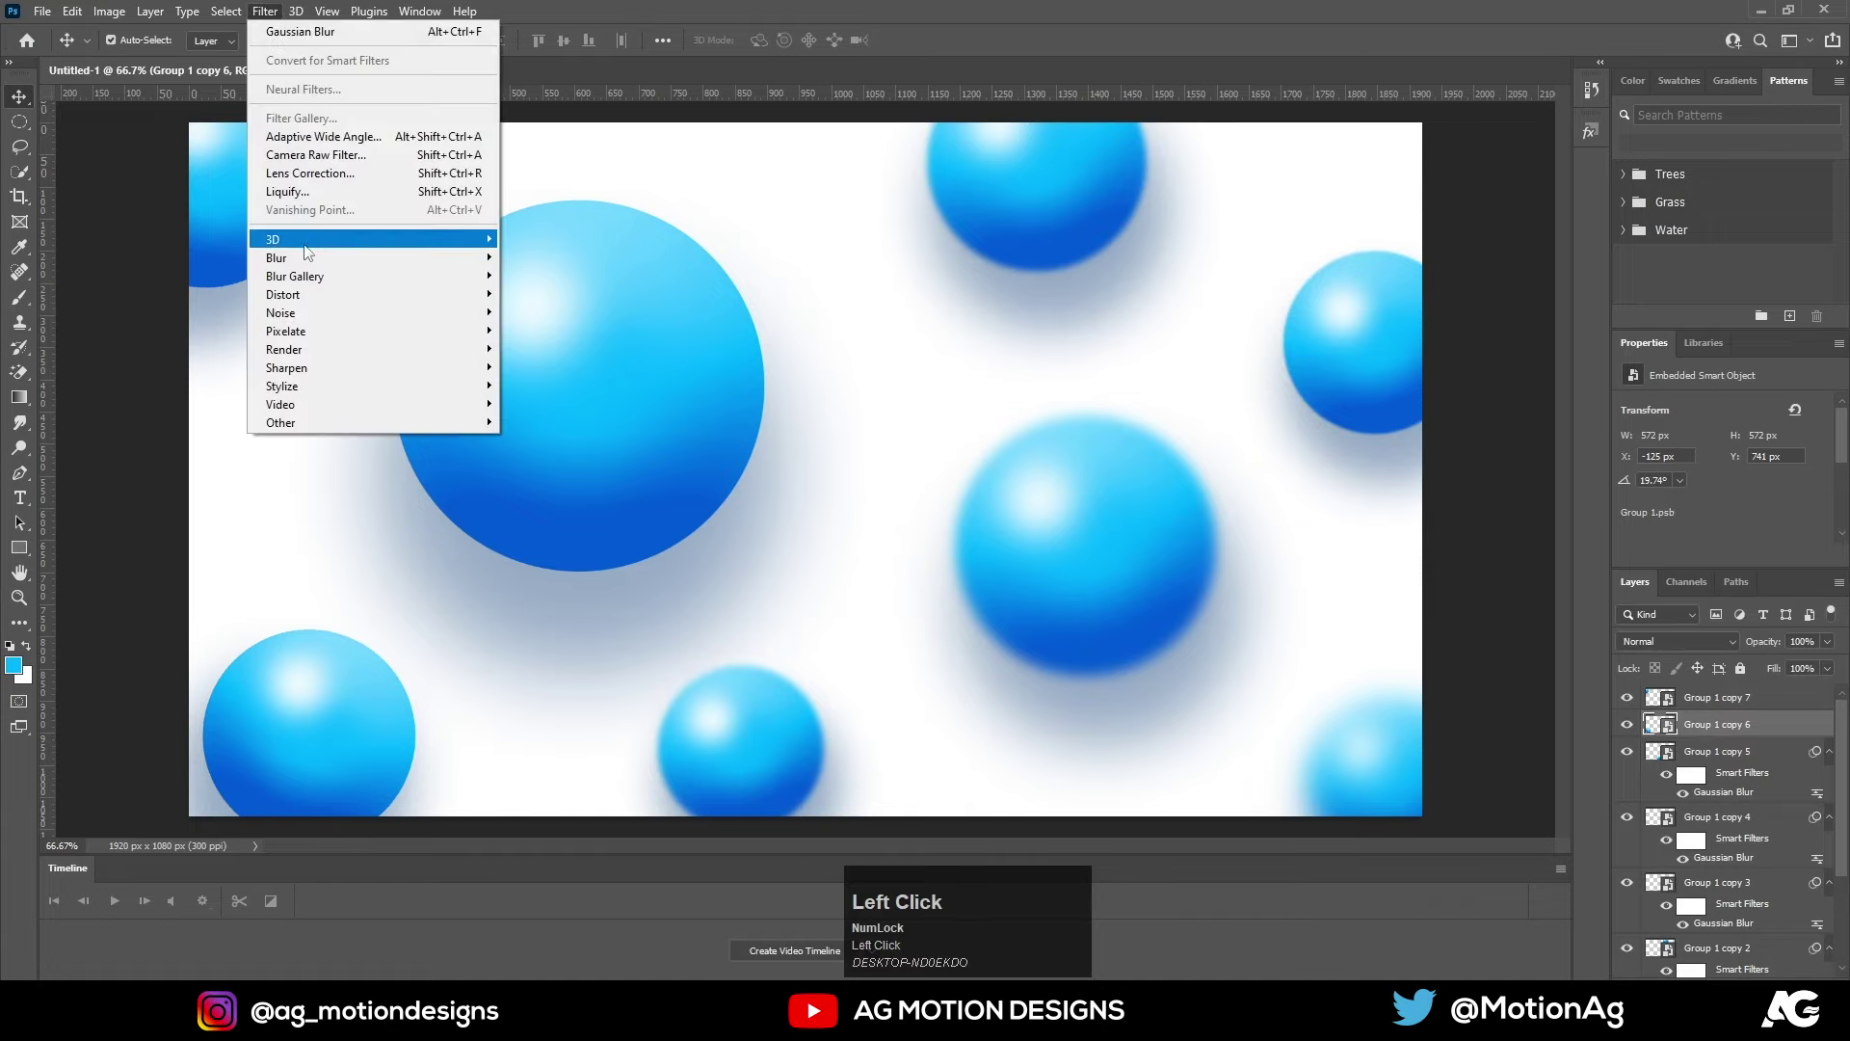
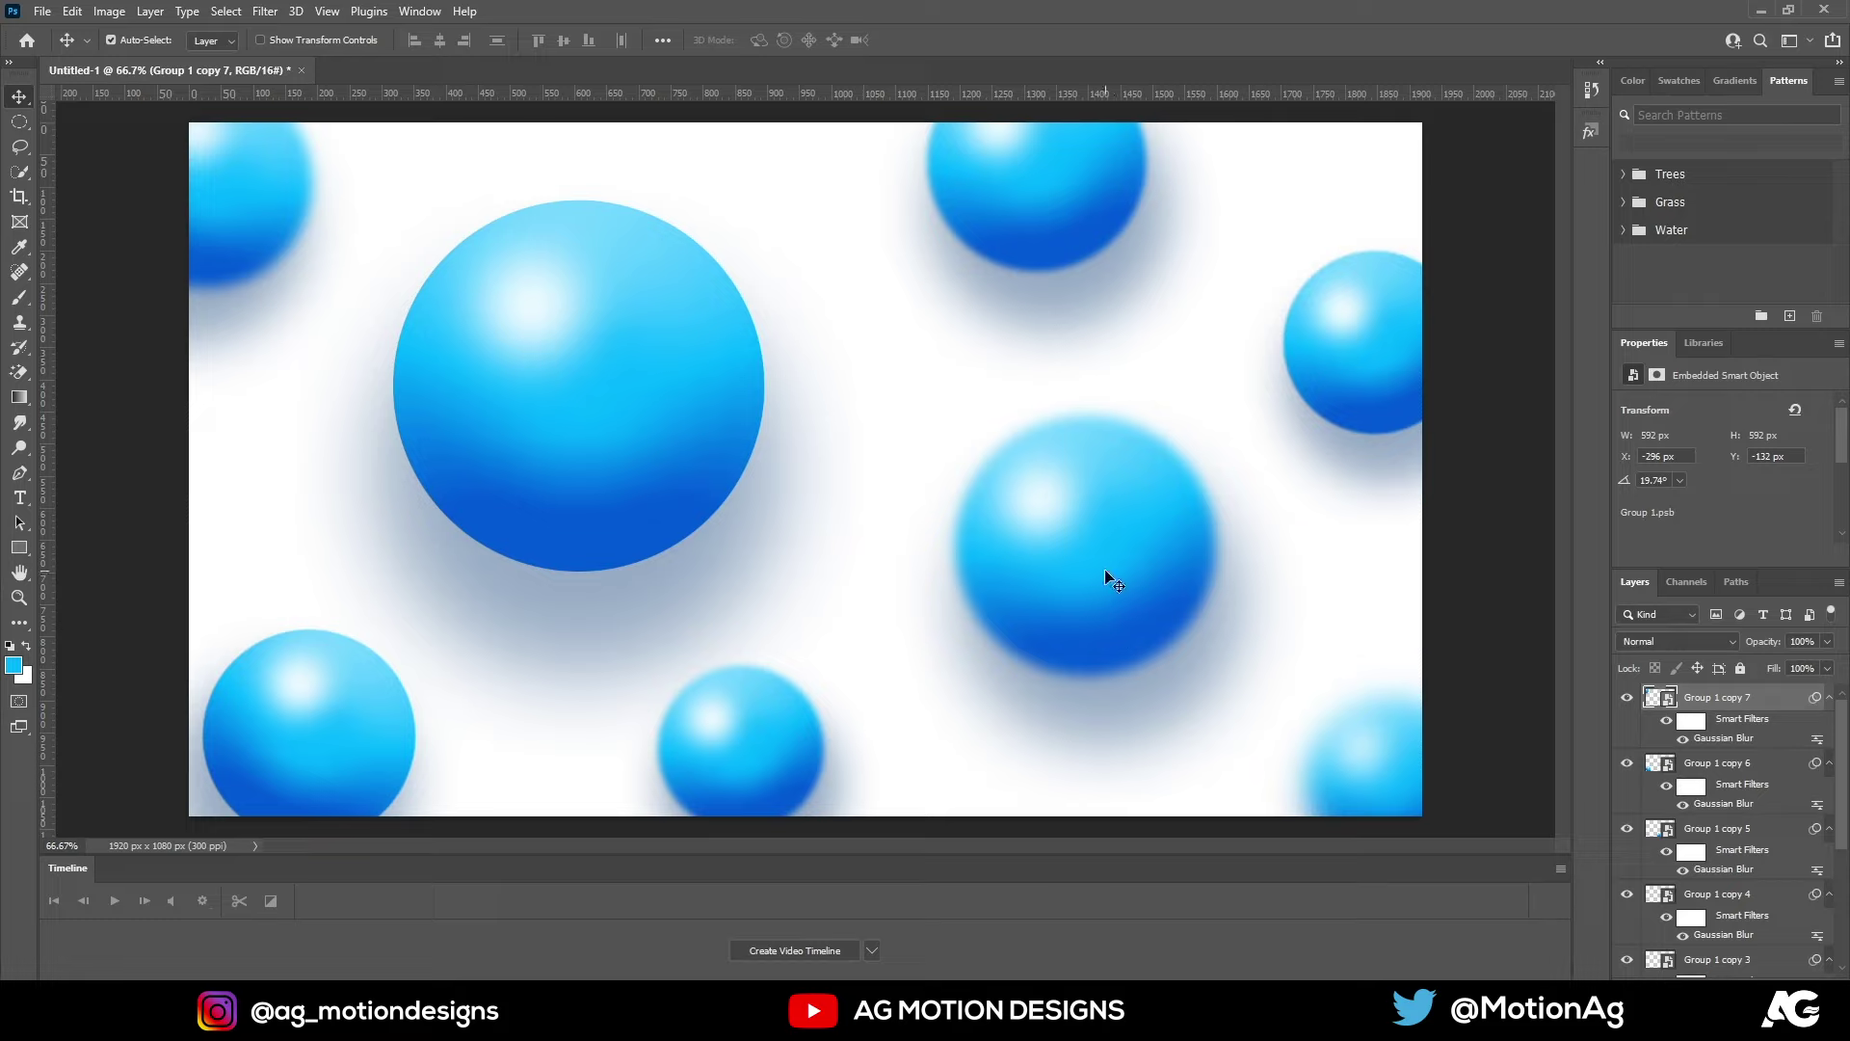
left_click(1115, 576)
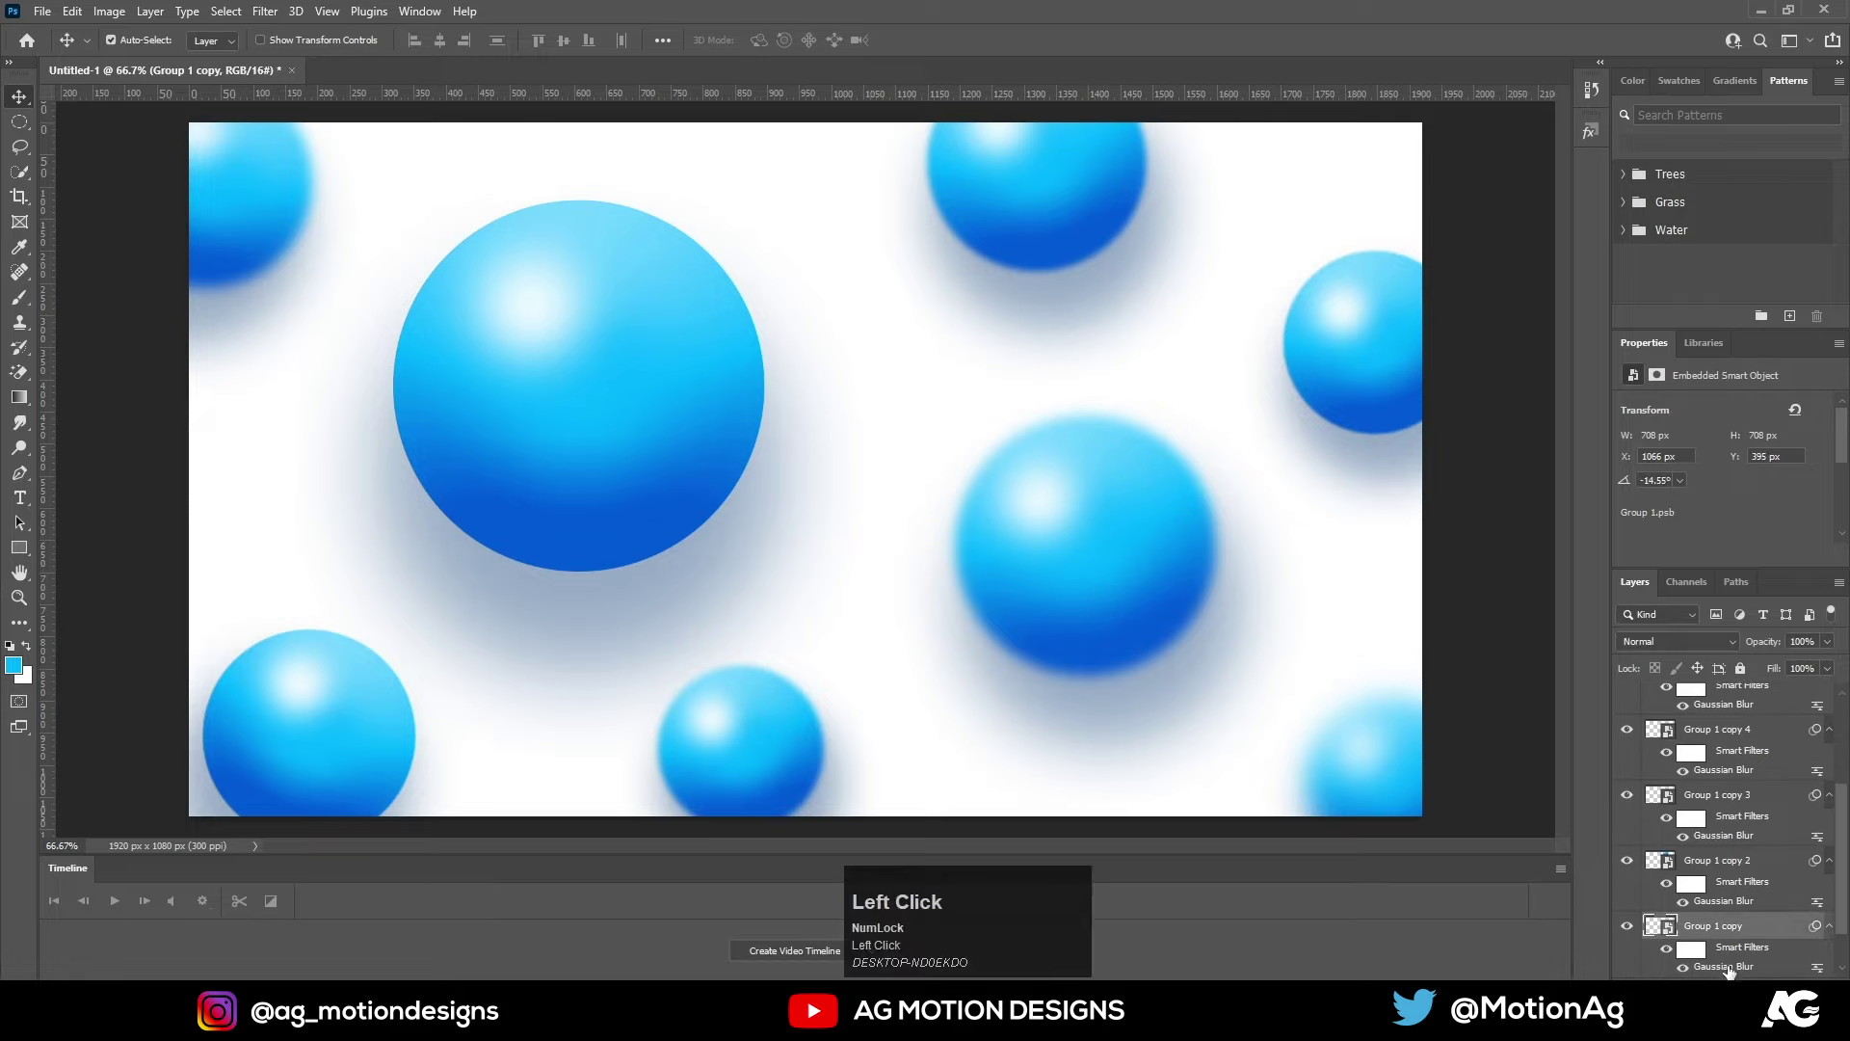
left_click(1730, 972)
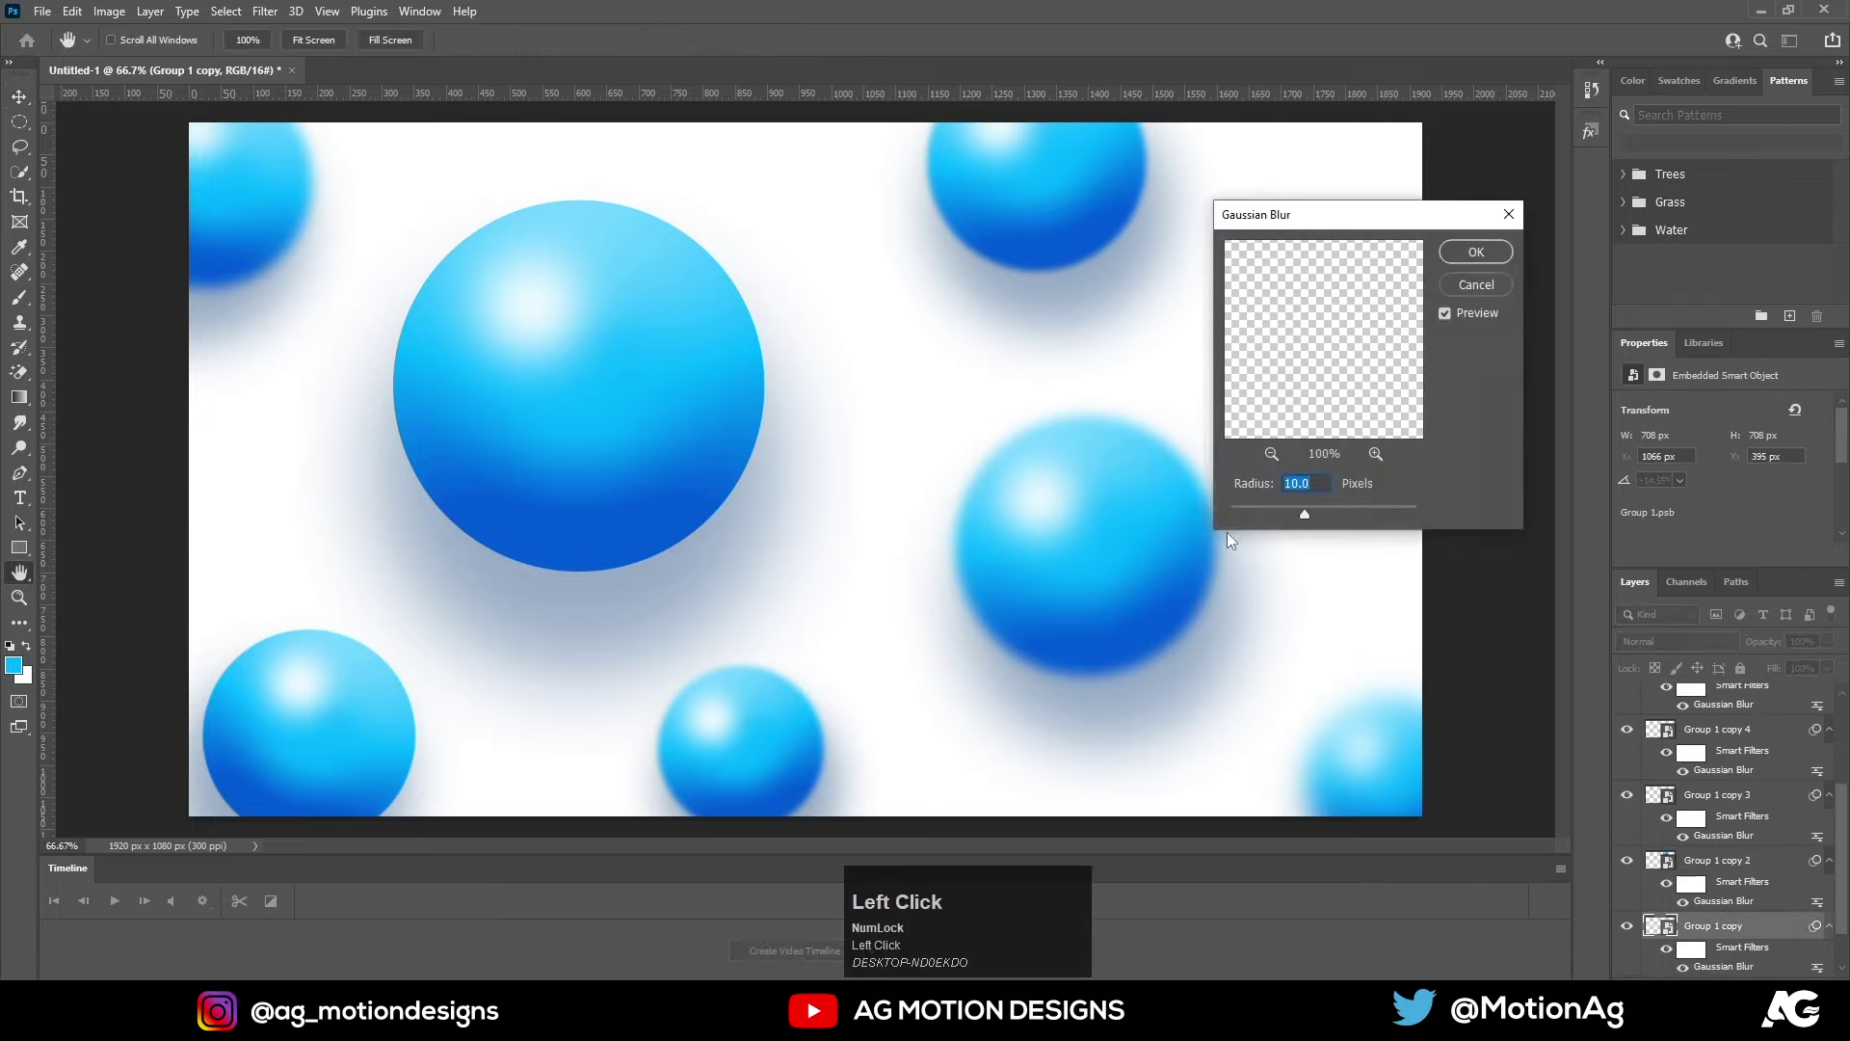
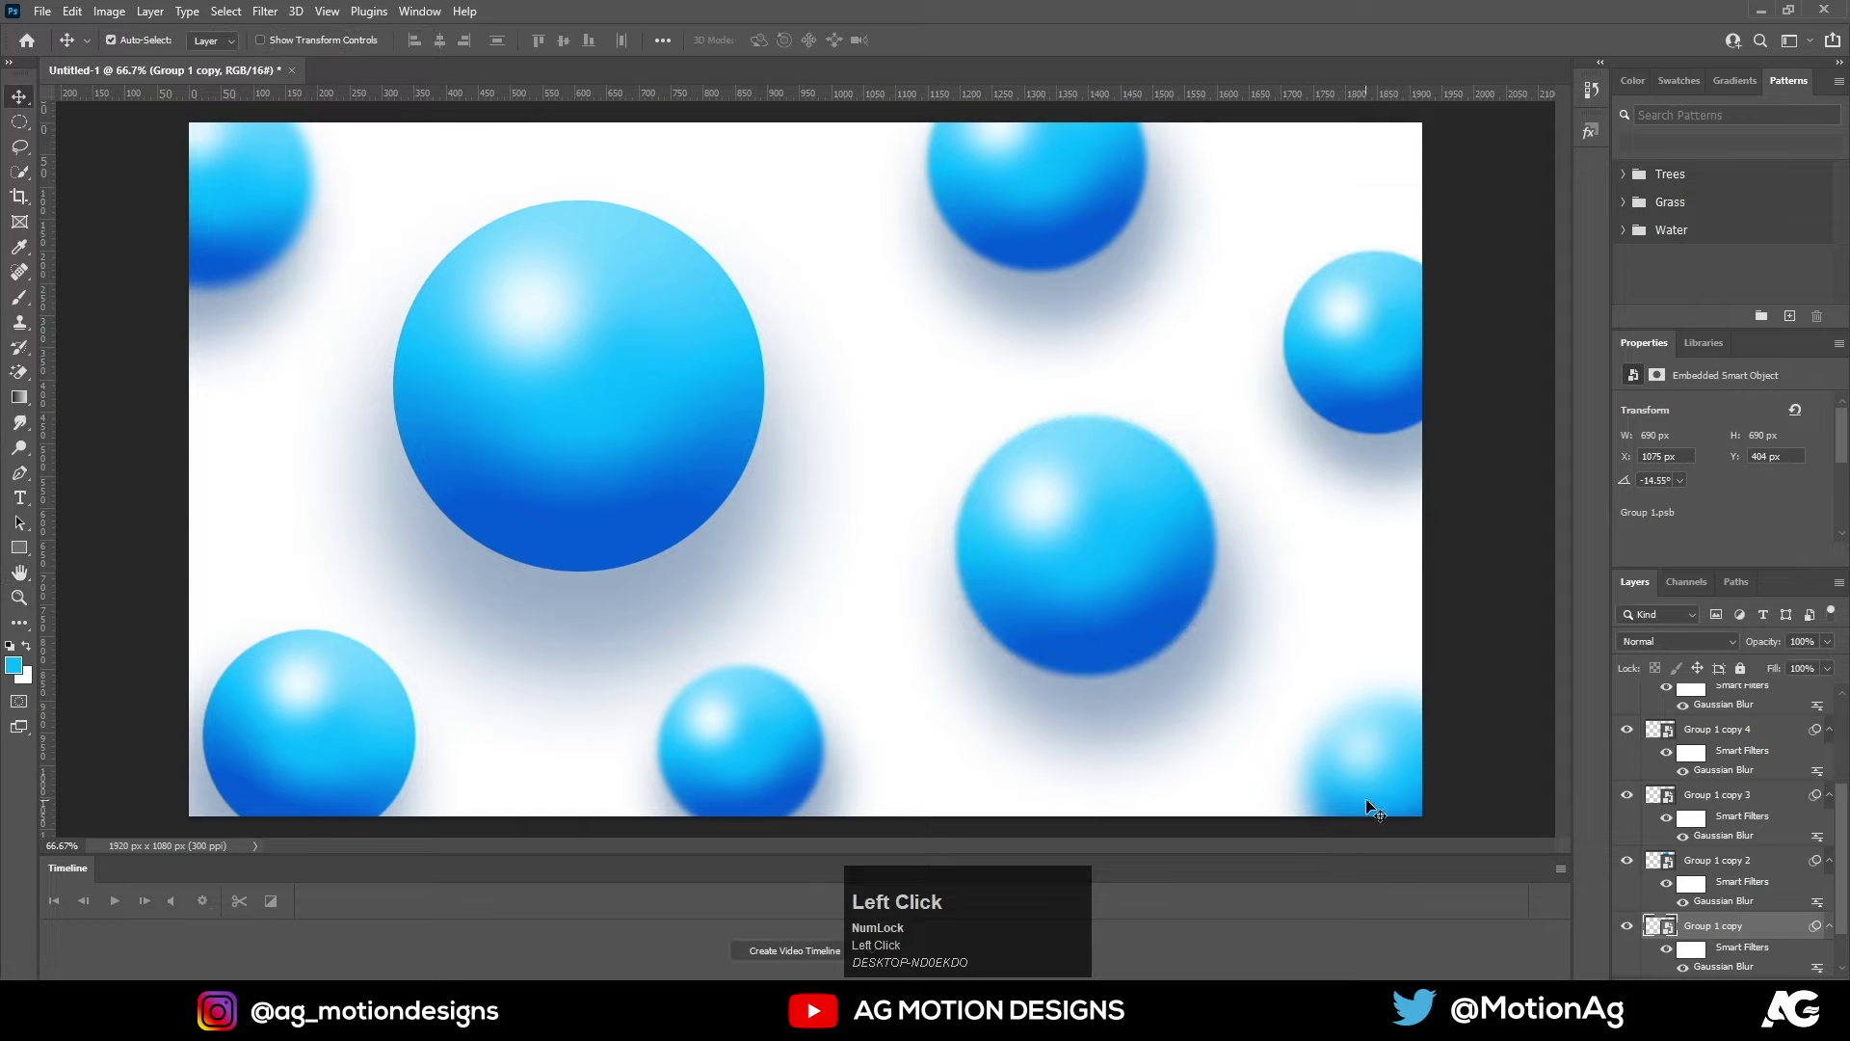
Shift-select all the sphere layers and group them with Ctrl+G
scroll("up", 3)
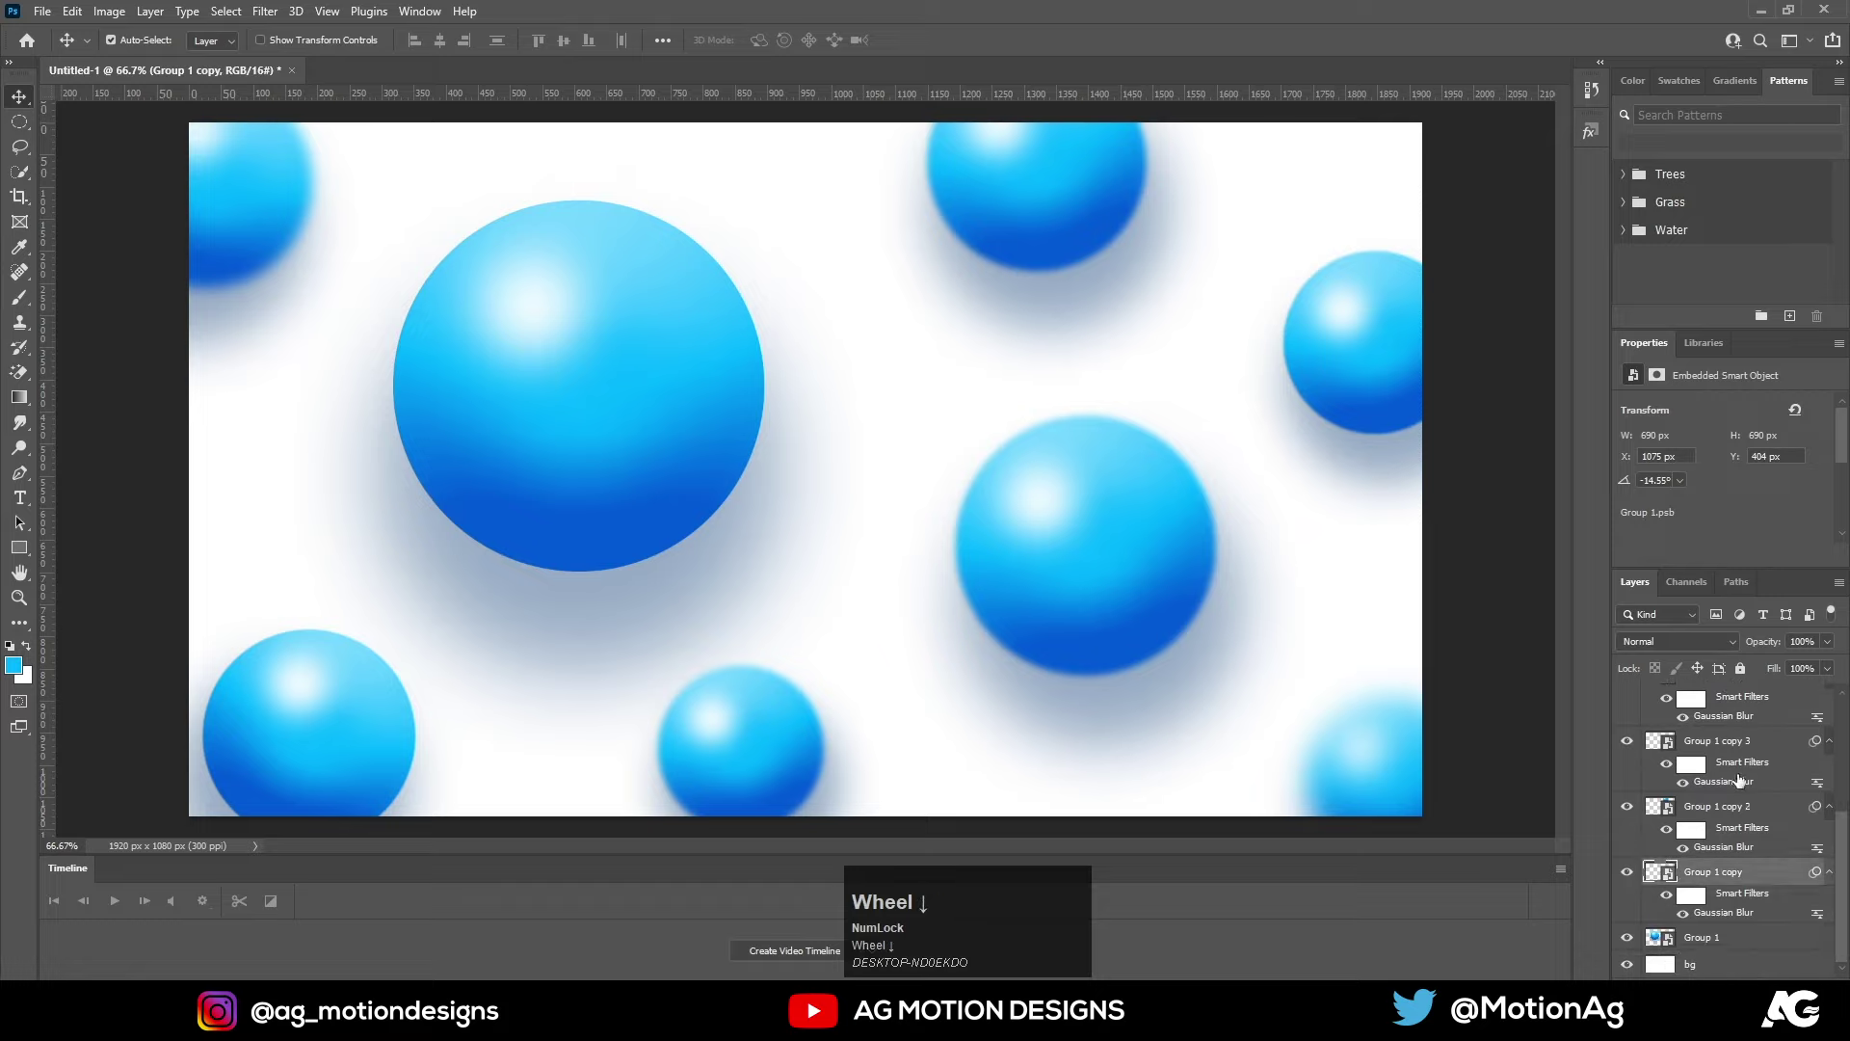
left_click(1716, 945)
scroll("up", 3)
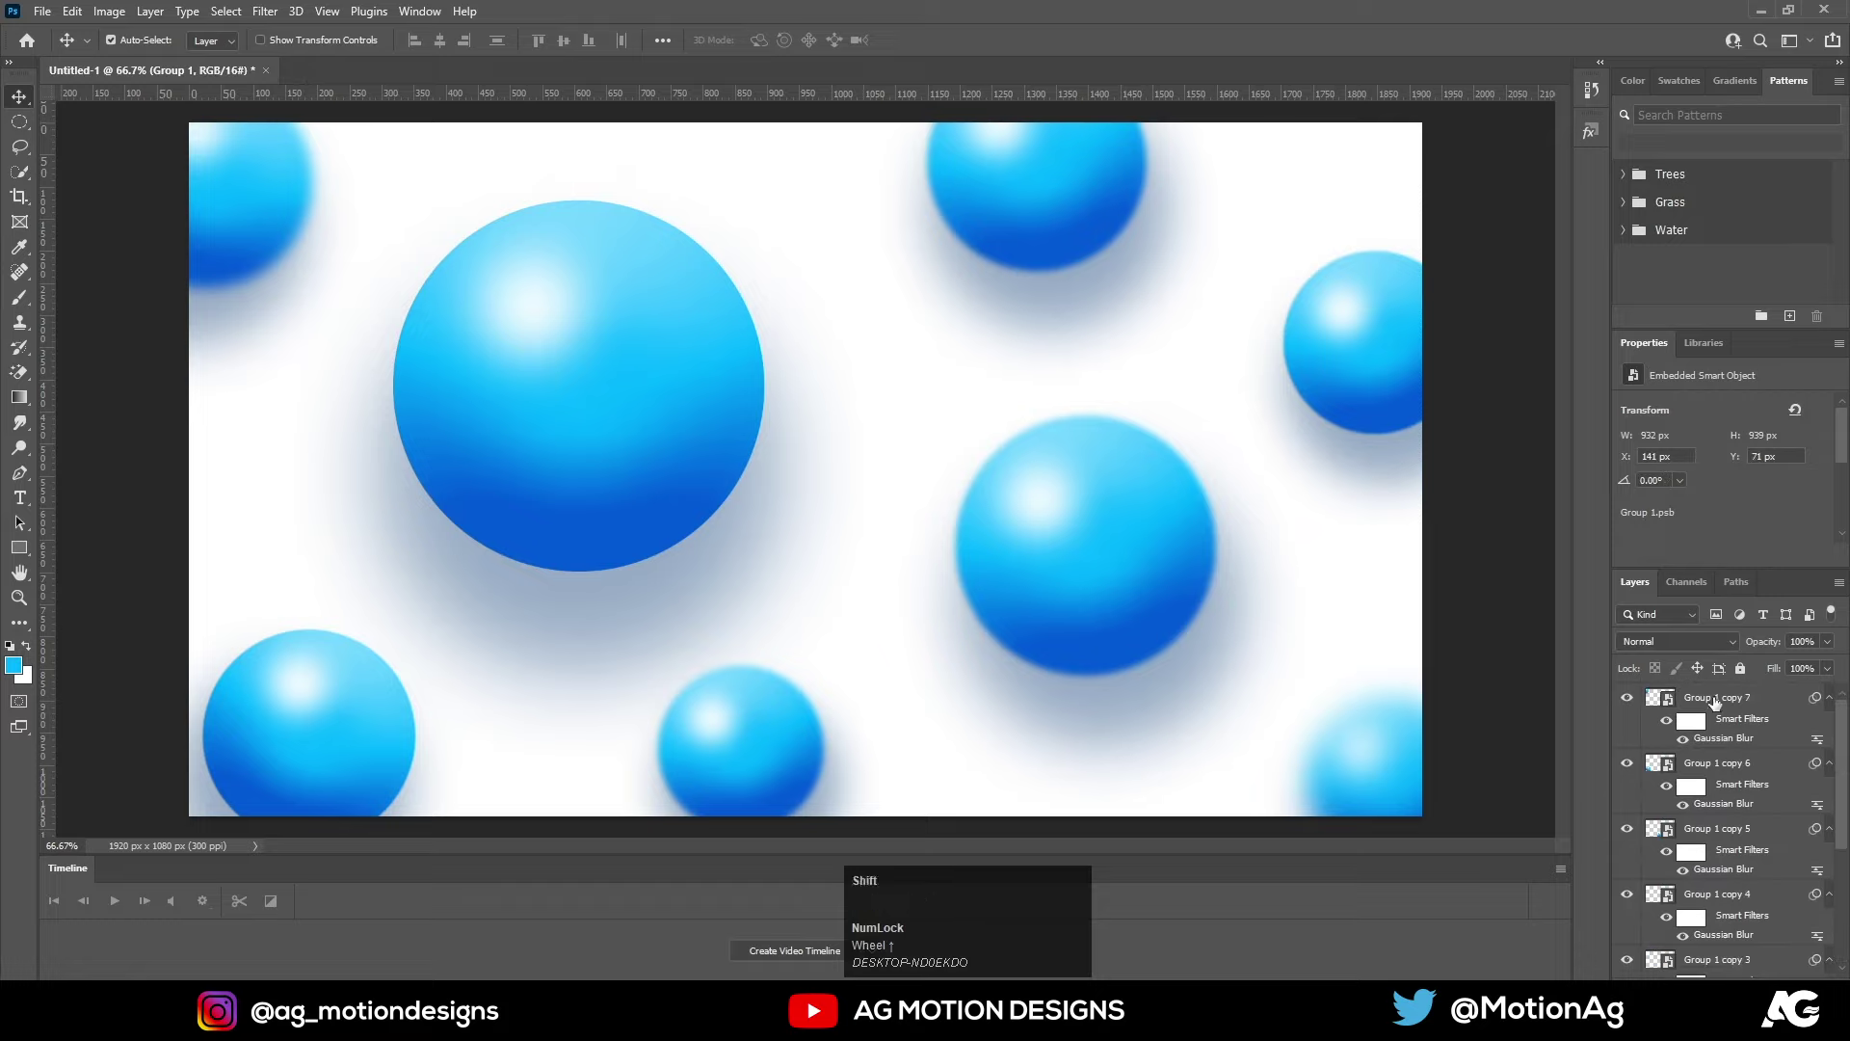
left_click(1715, 703)
key("ctrl+g")
Rename the group to 'circles' and lock it against edits
left_click(1715, 704)
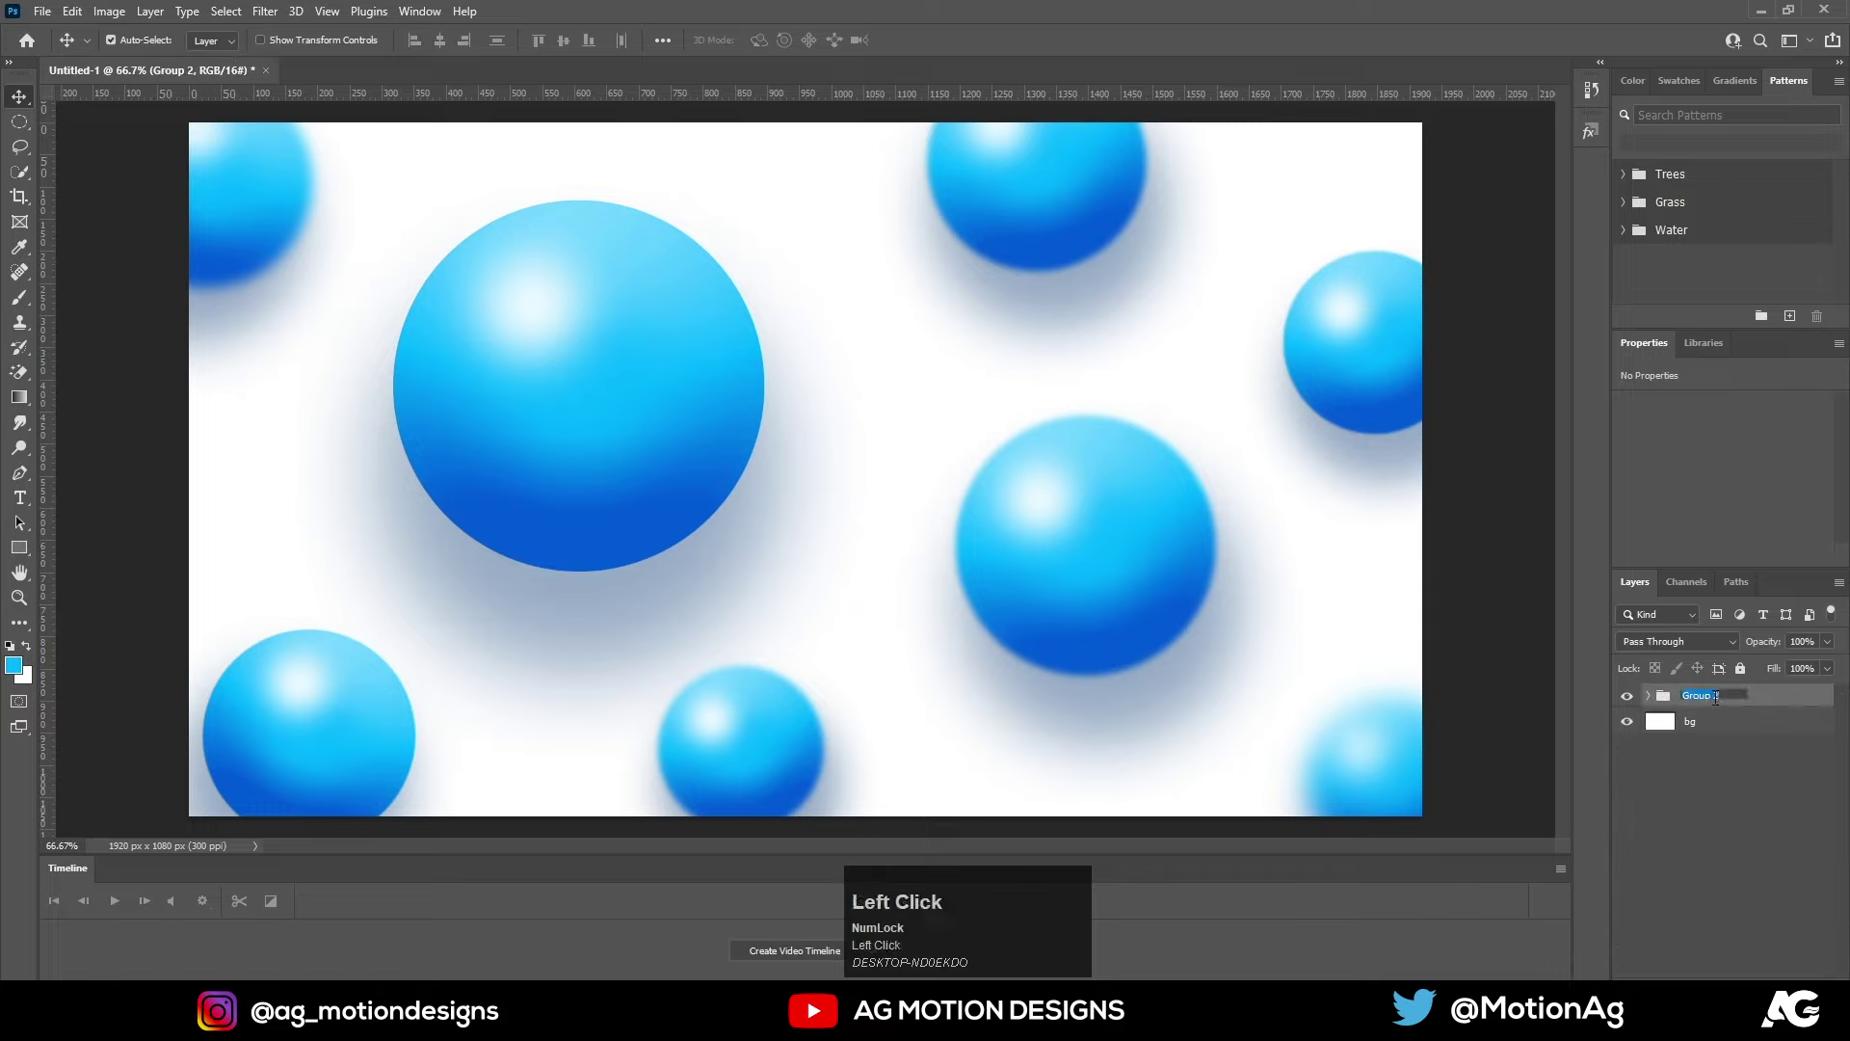
type("circvle")
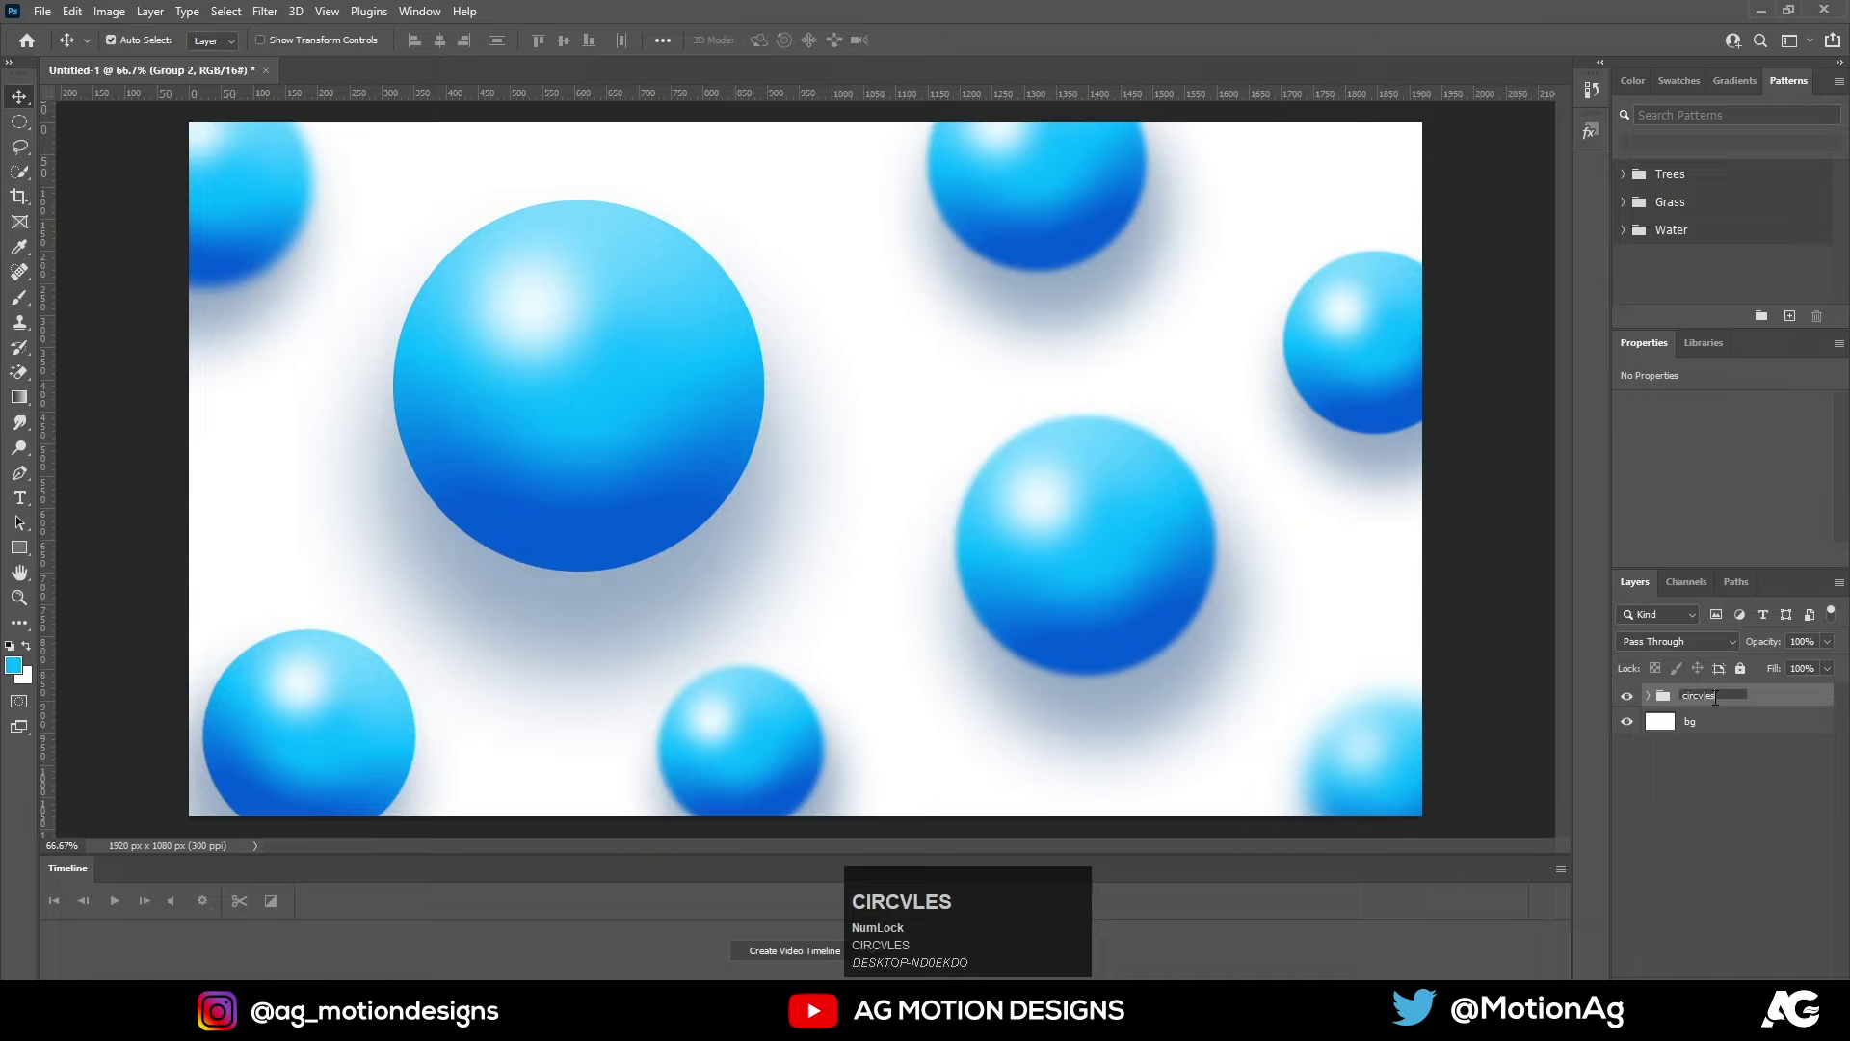
type("s")
type("les")
key("Return")
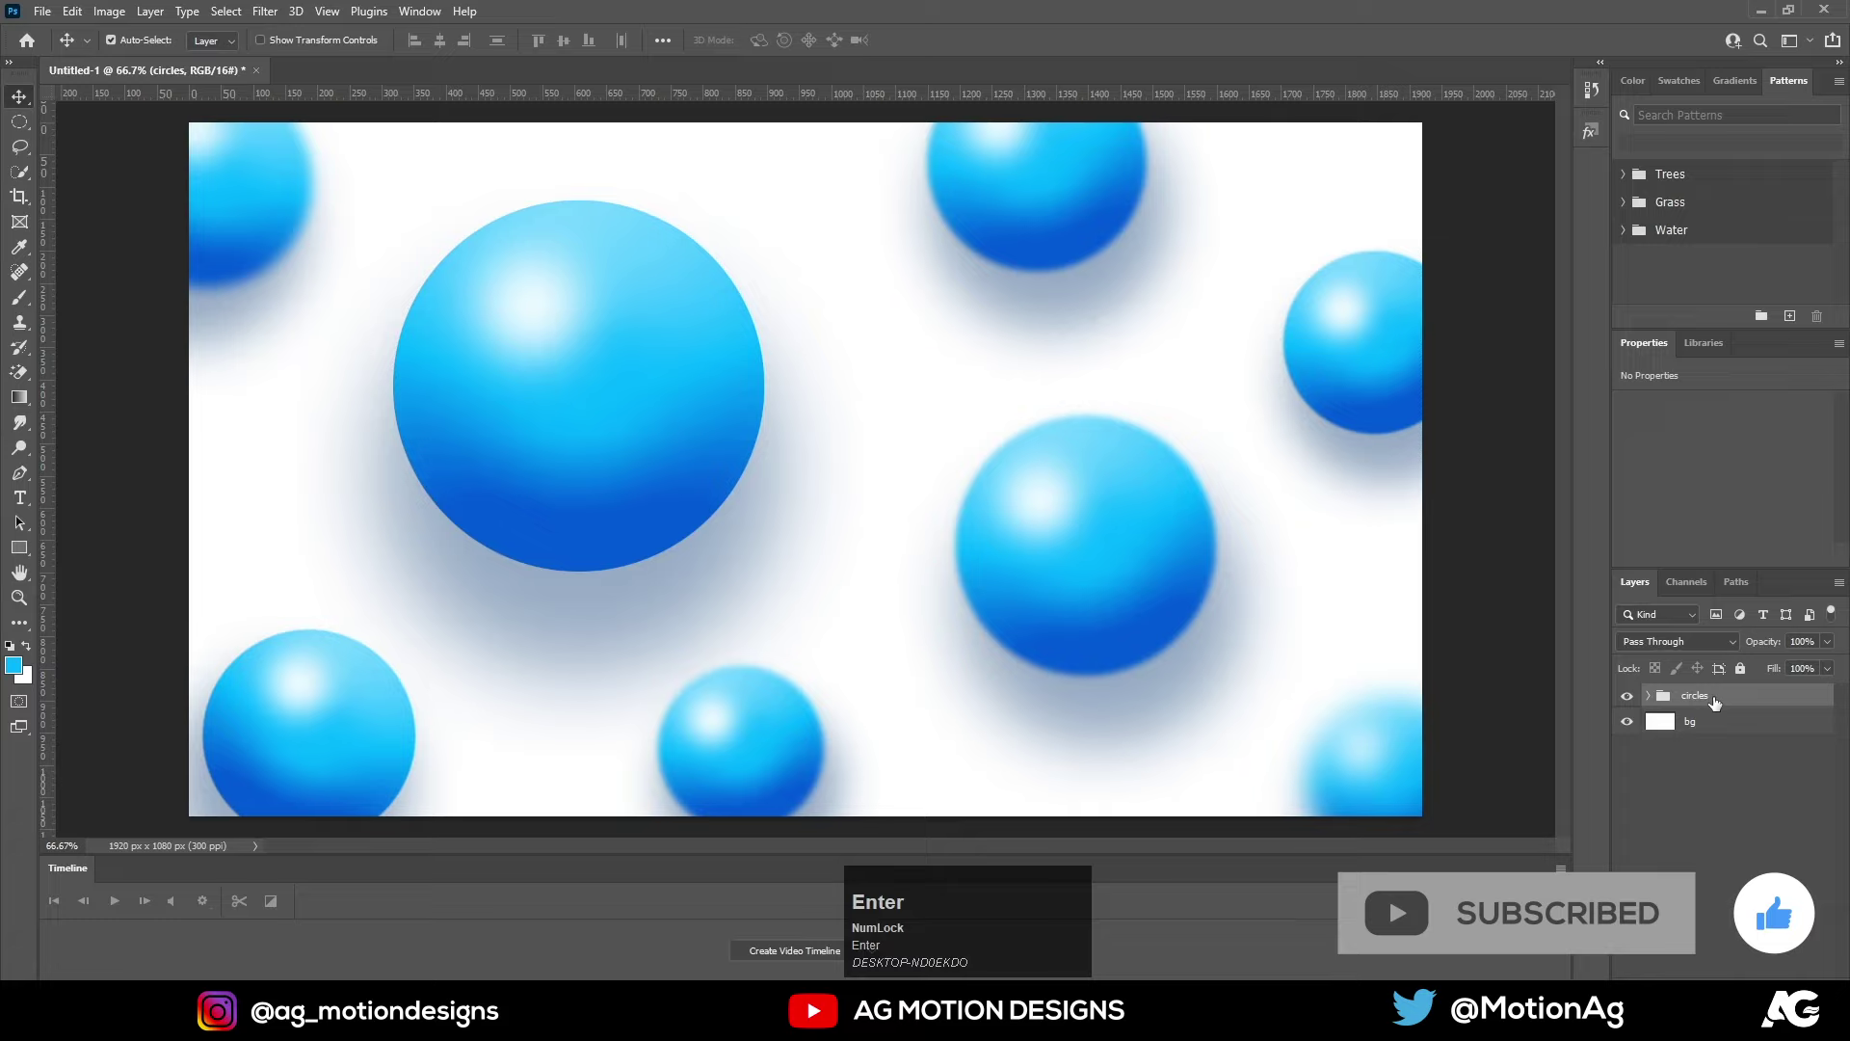
left_click(1739, 677)
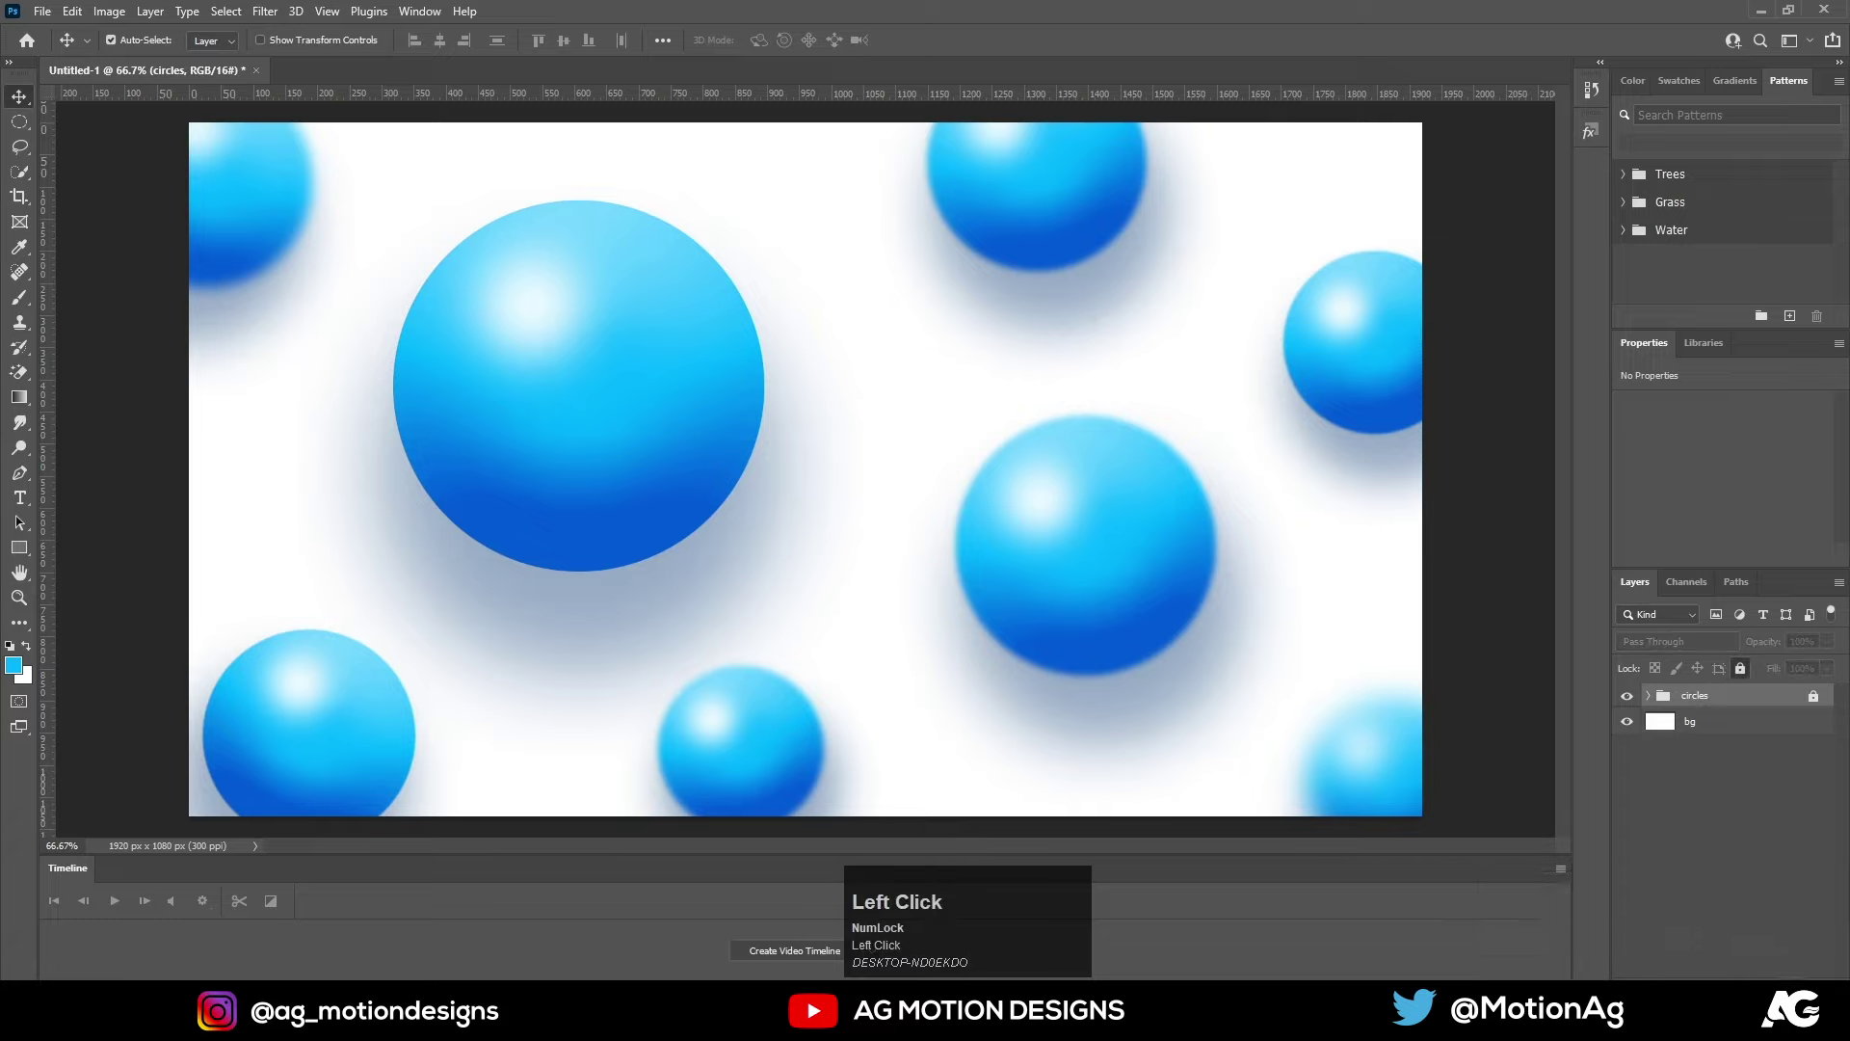
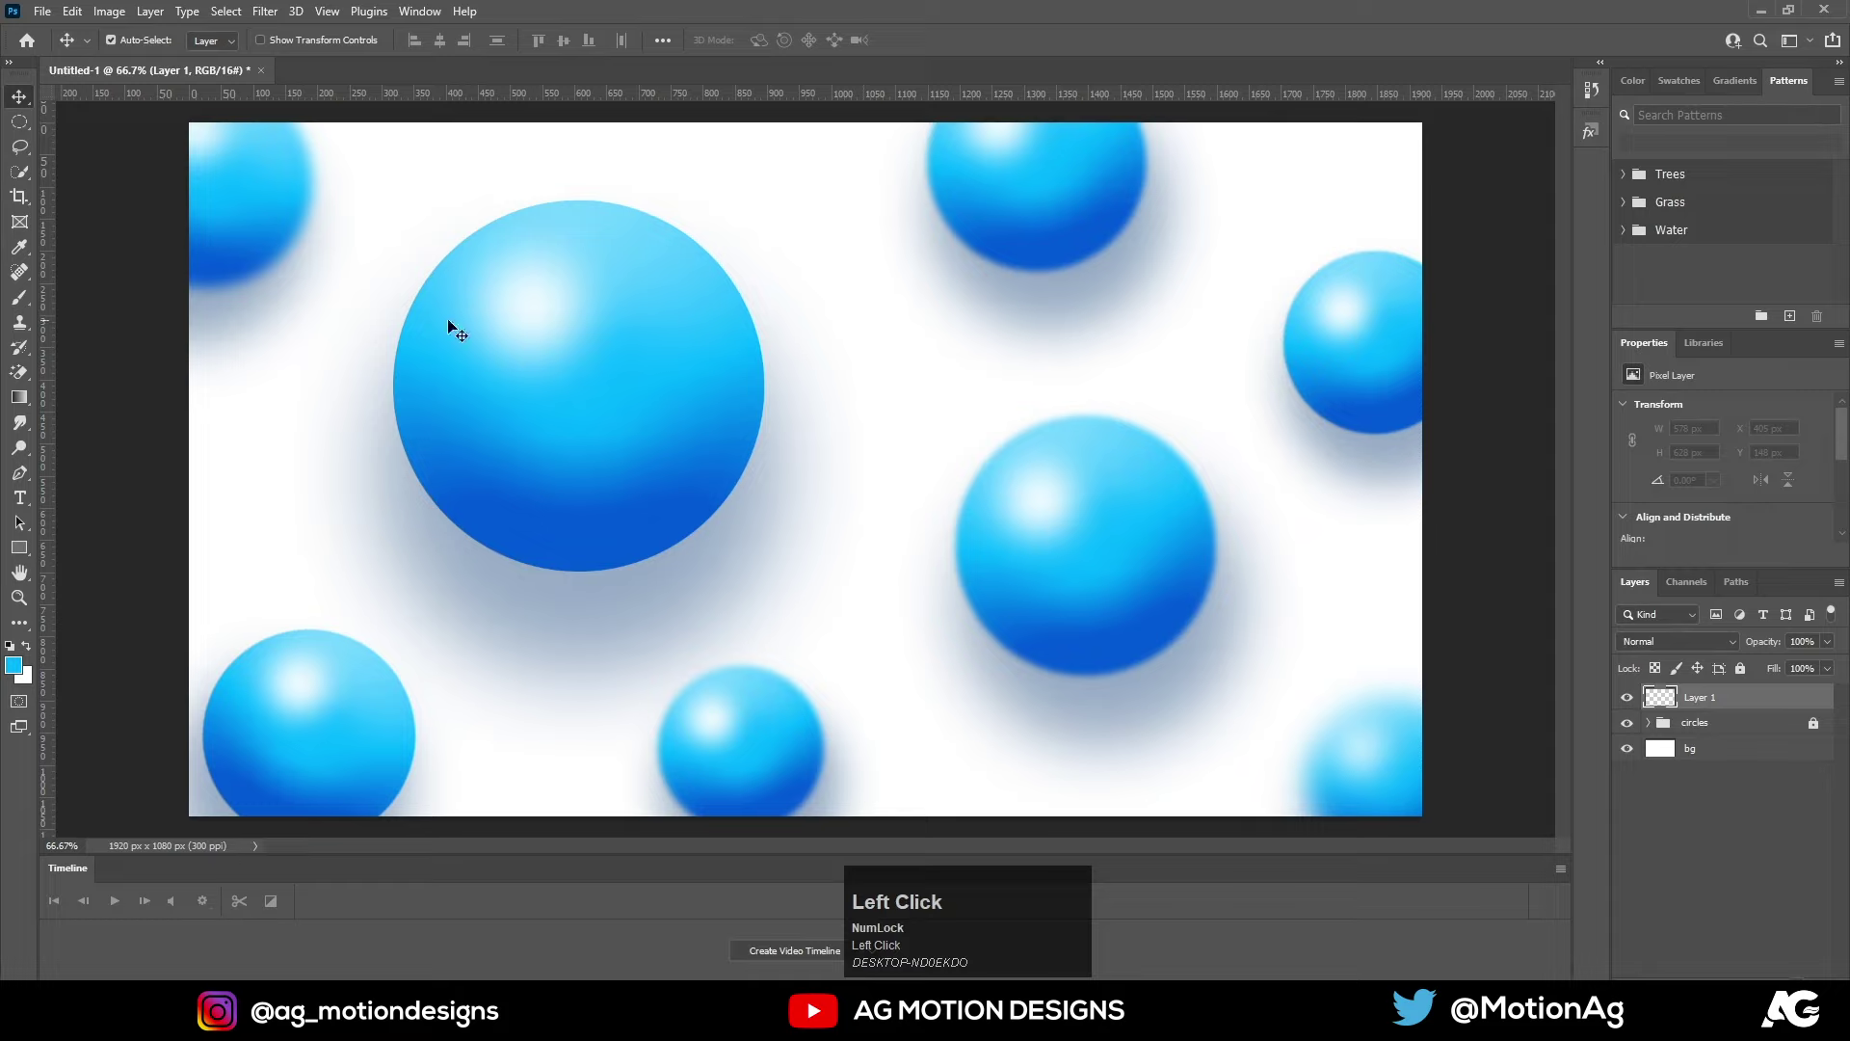
Switch to the Type tool to add the PHOTOSHOP text
key("t")
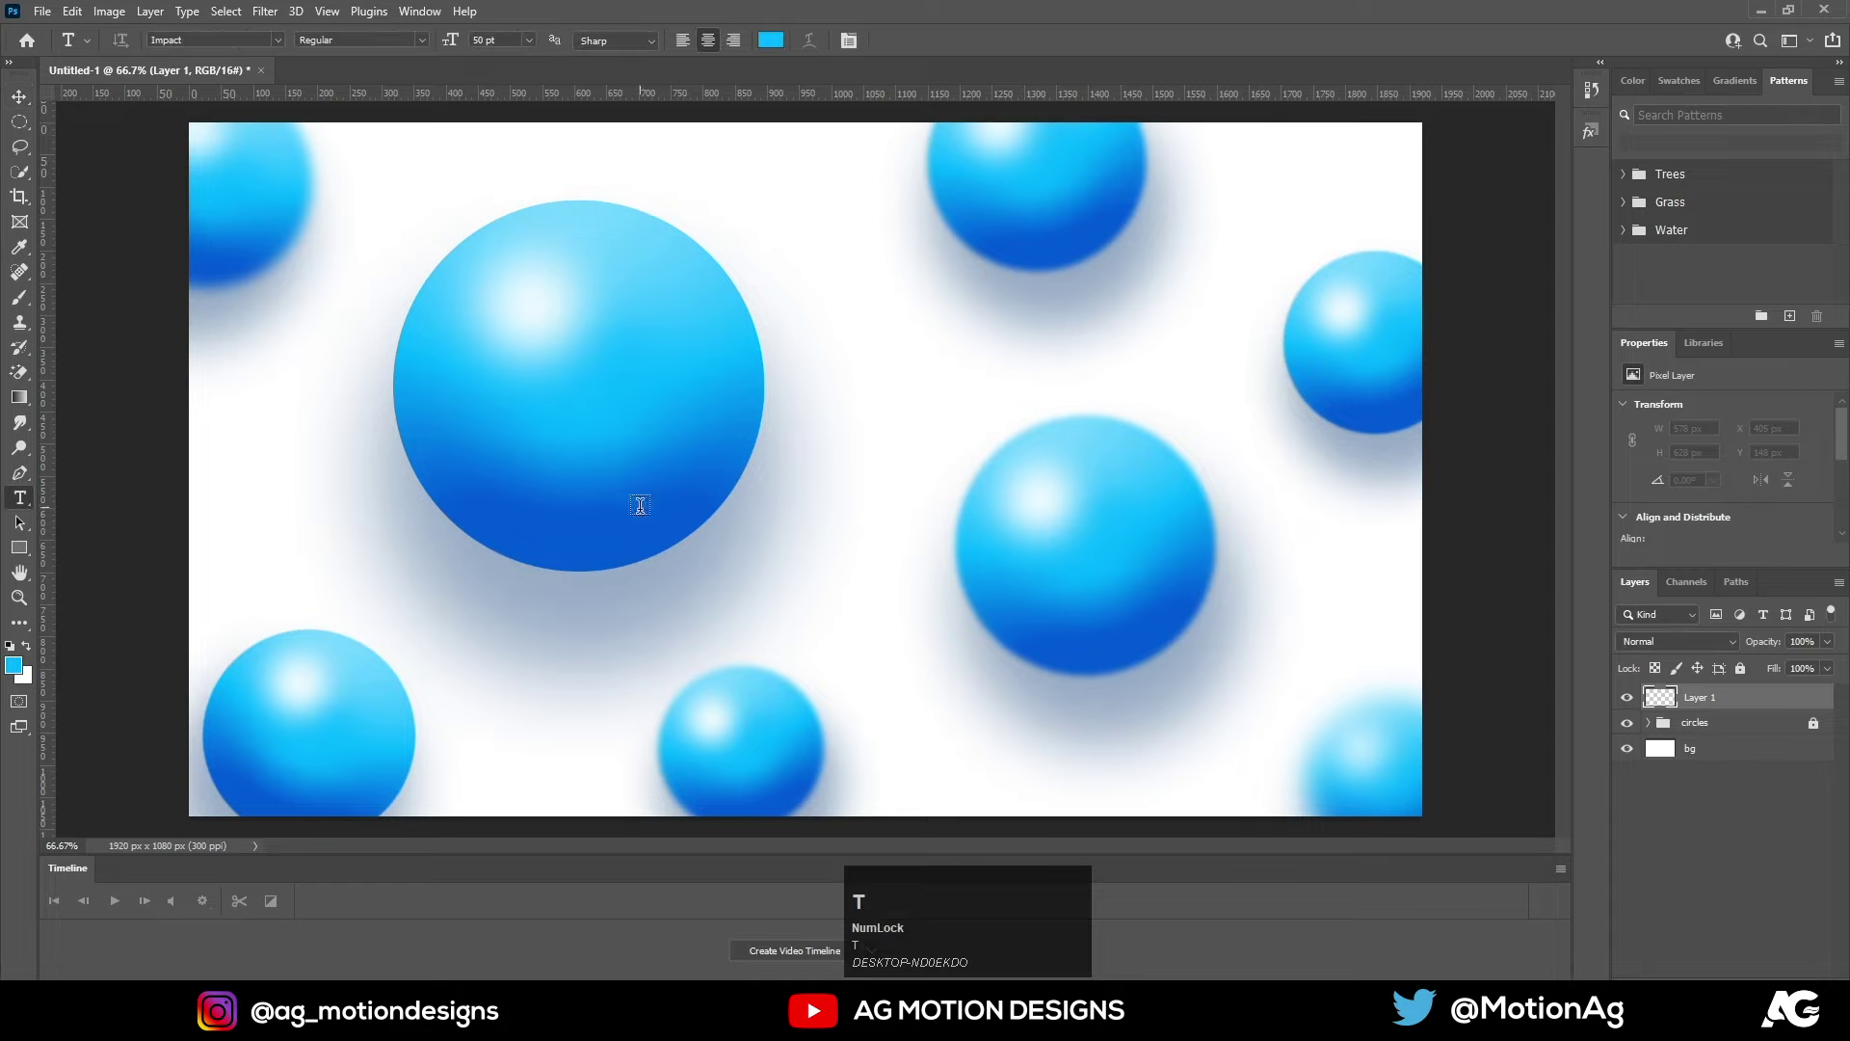
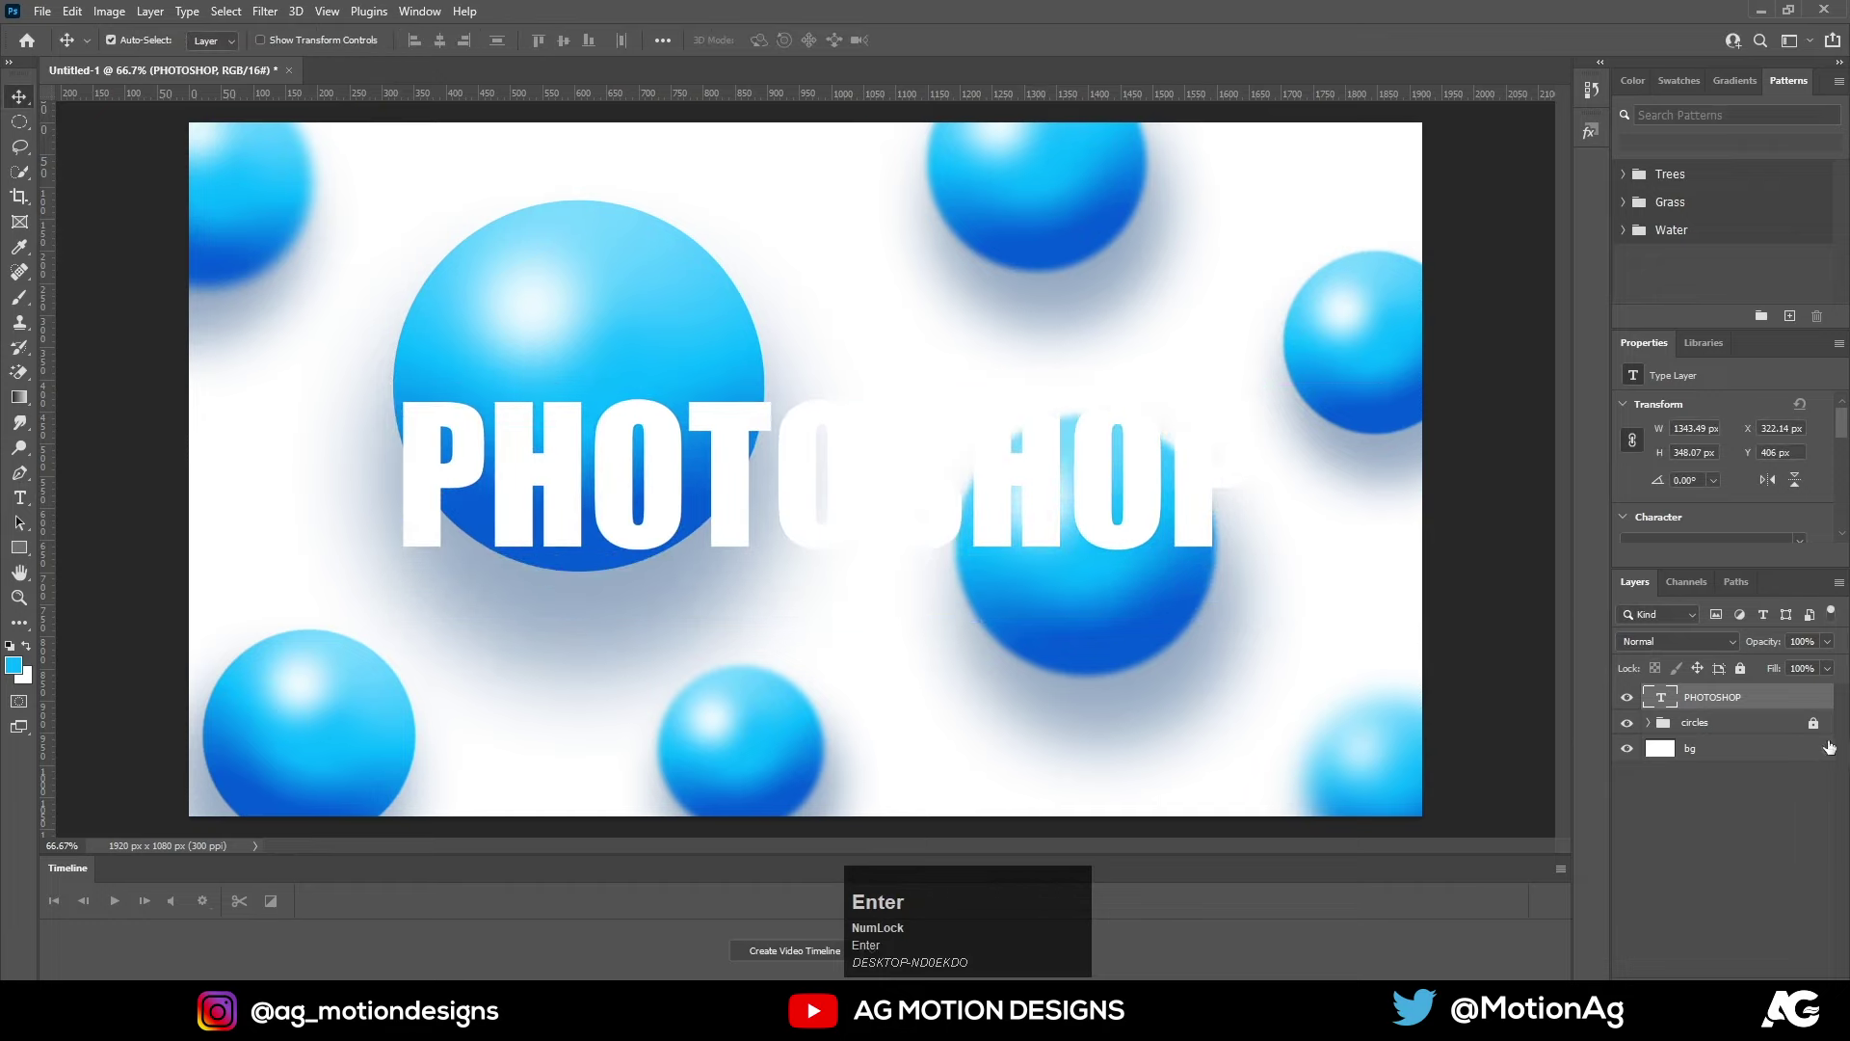
Give the PHOTOSHOP text Bevel & Emboss and a soft blue Drop Shadow, then duplicate the layer with Ctrl+J
right_click(1757, 701)
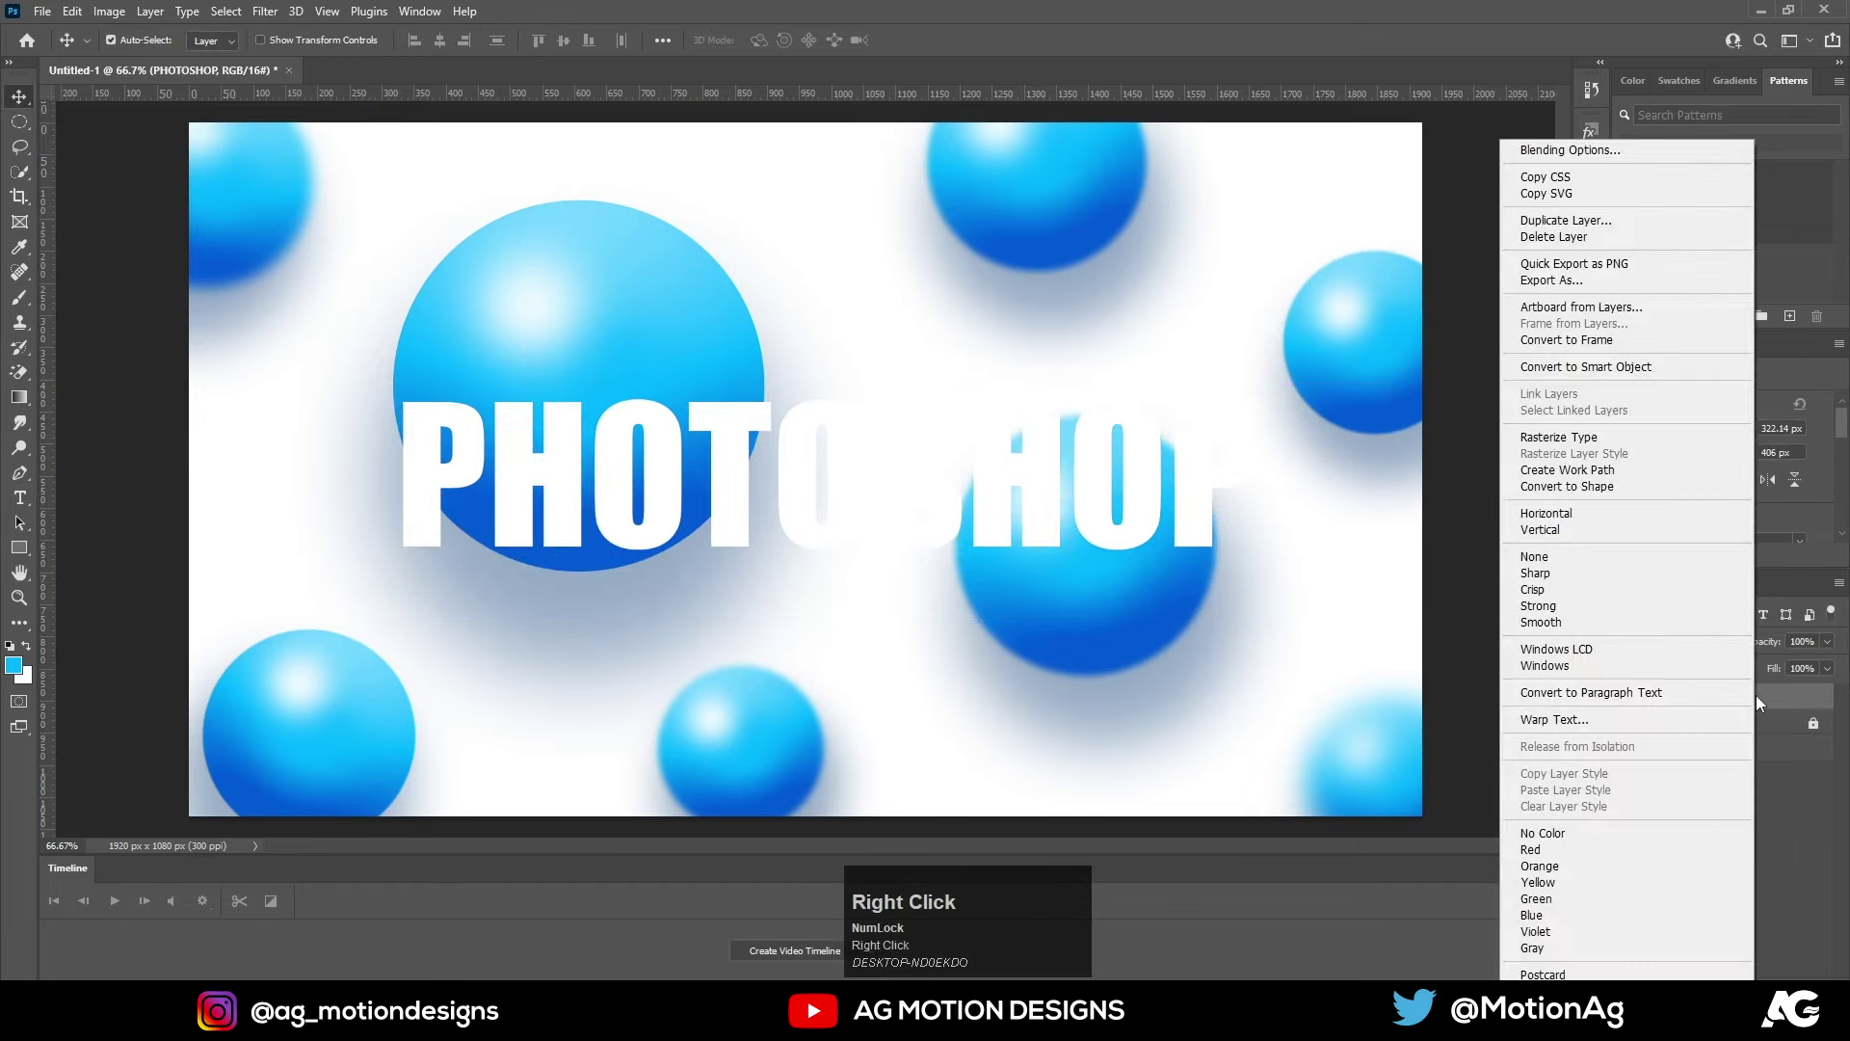
left_click(1779, 699)
right_click(1771, 700)
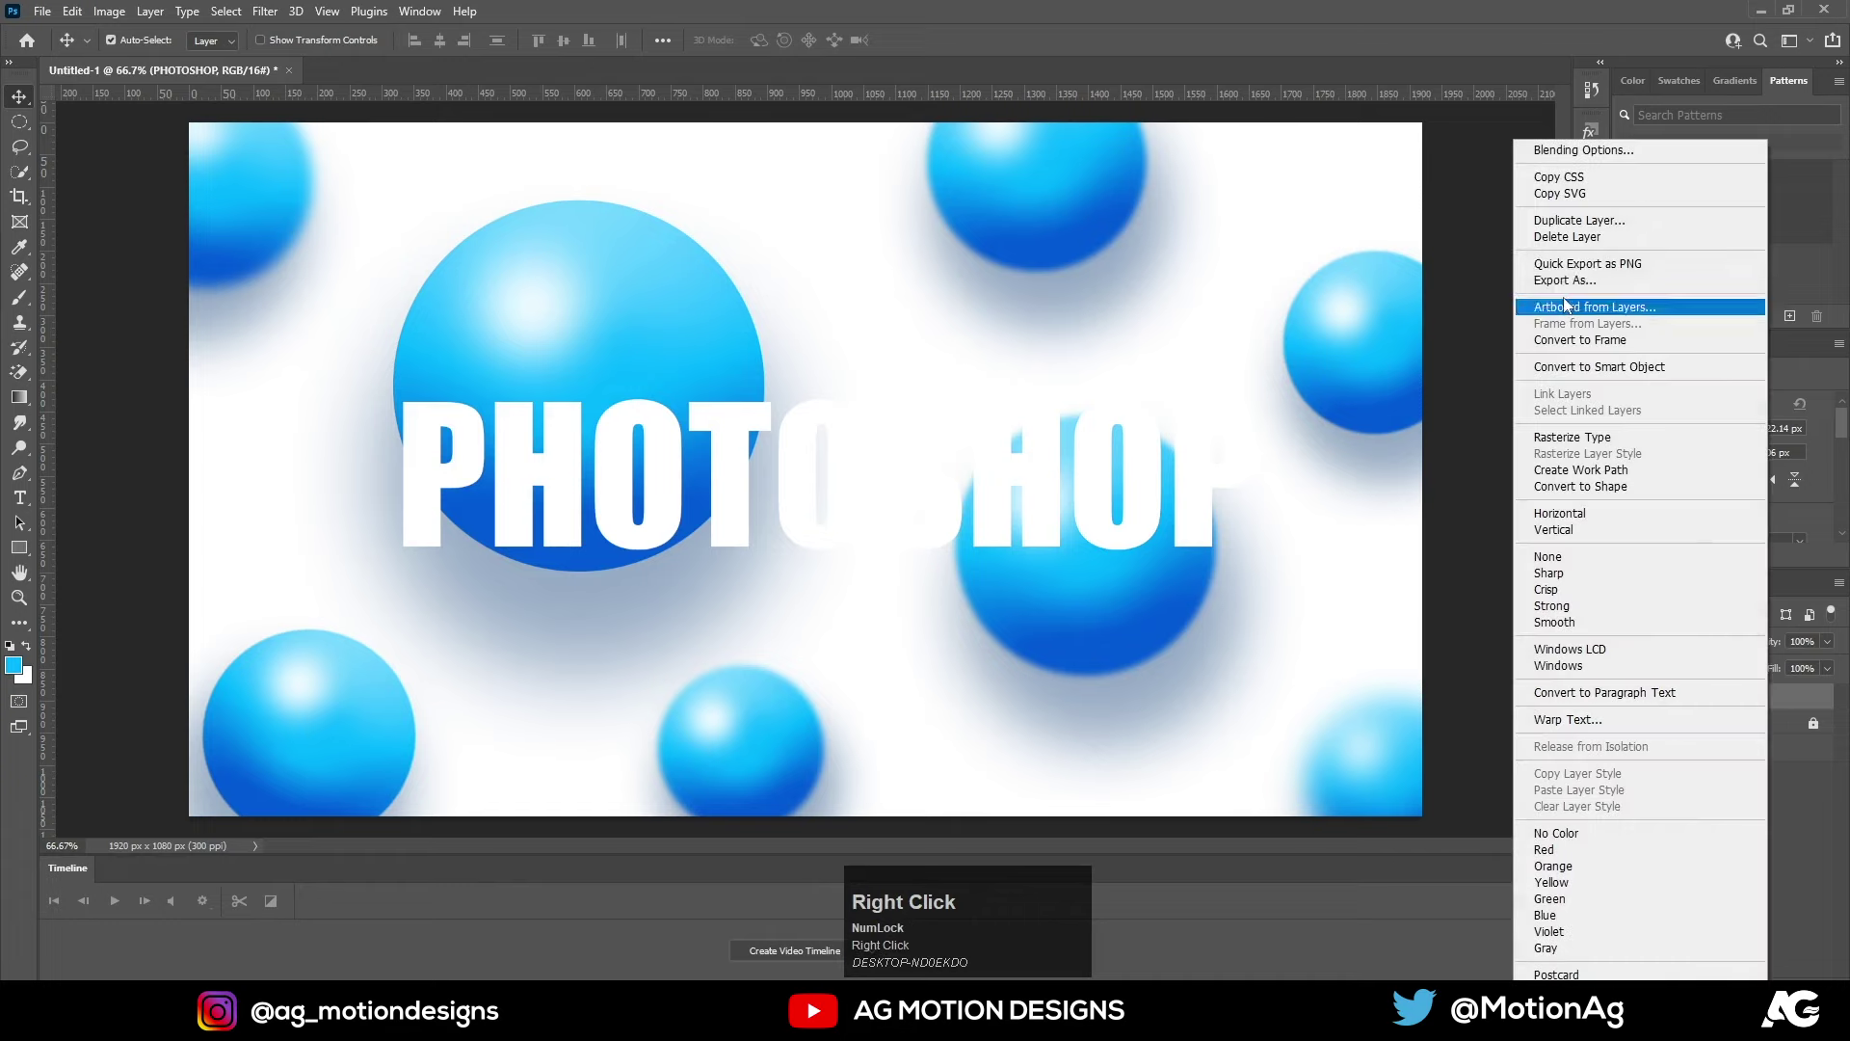
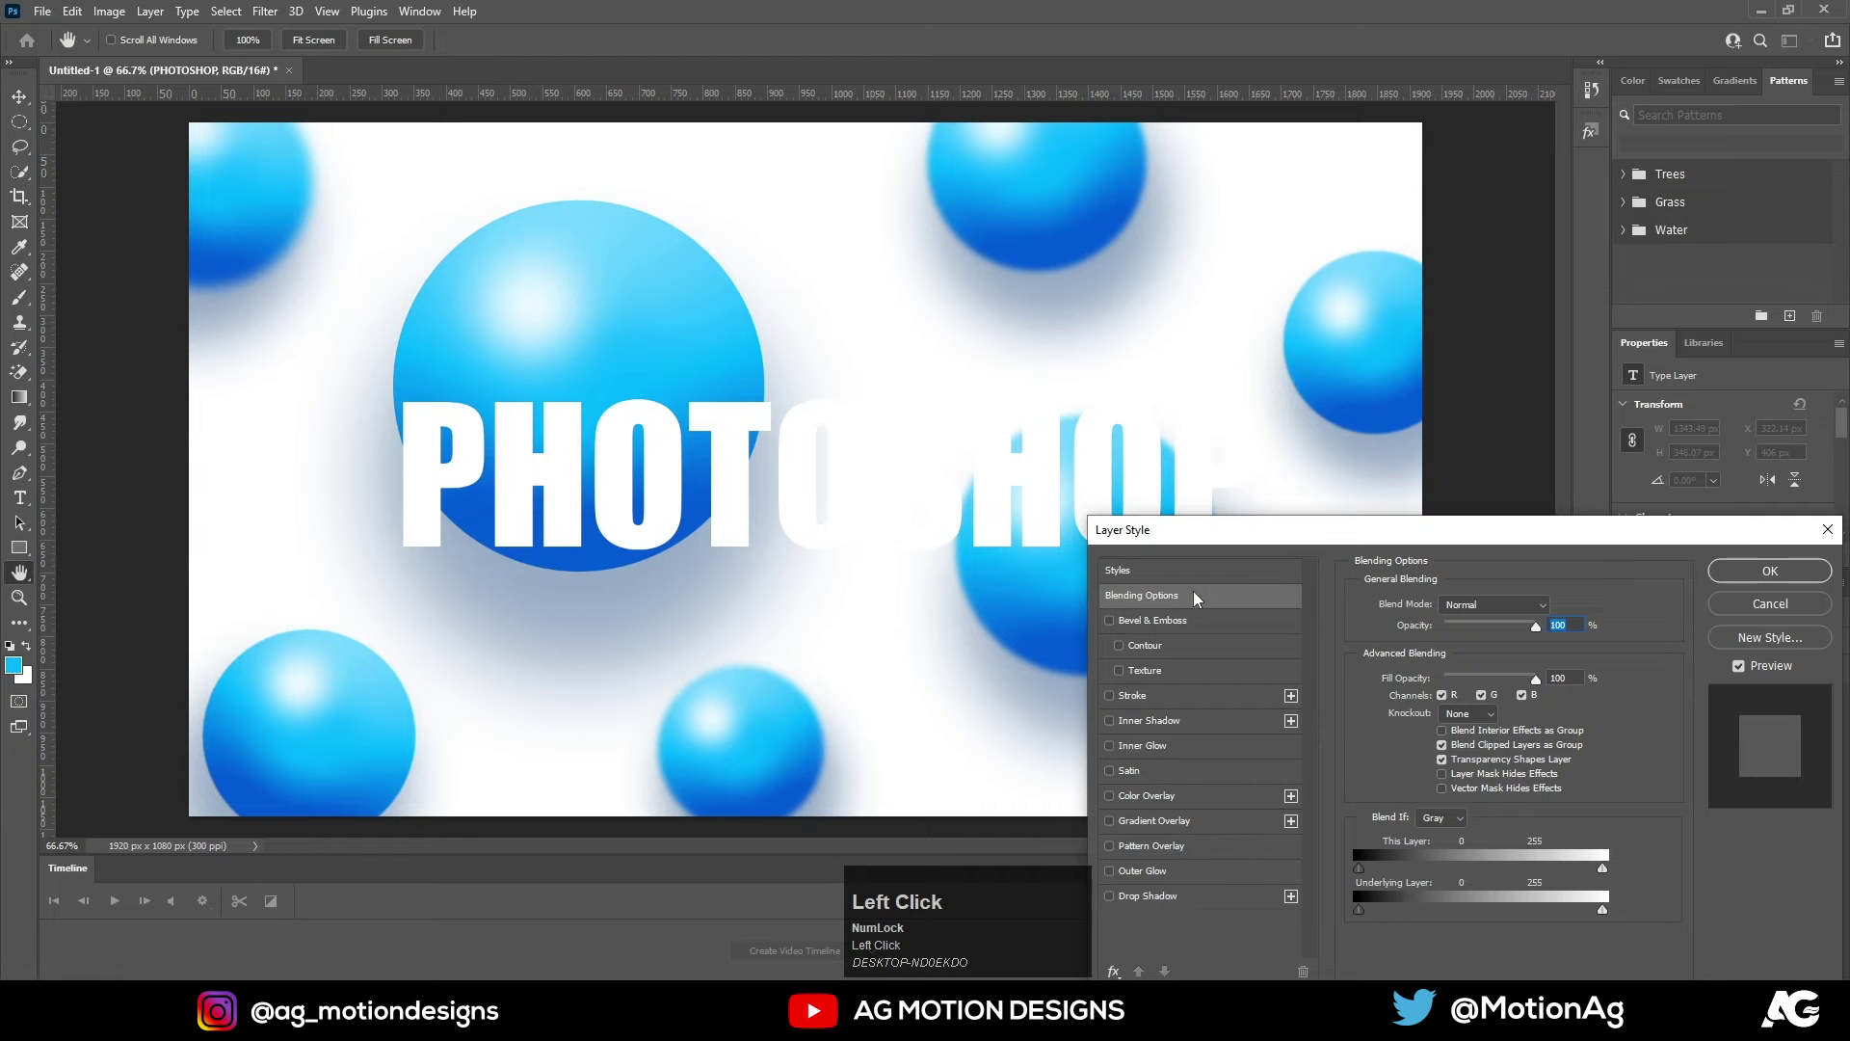
left_click_drag(1116, 623, 1468, 645)
left_click(1460, 638)
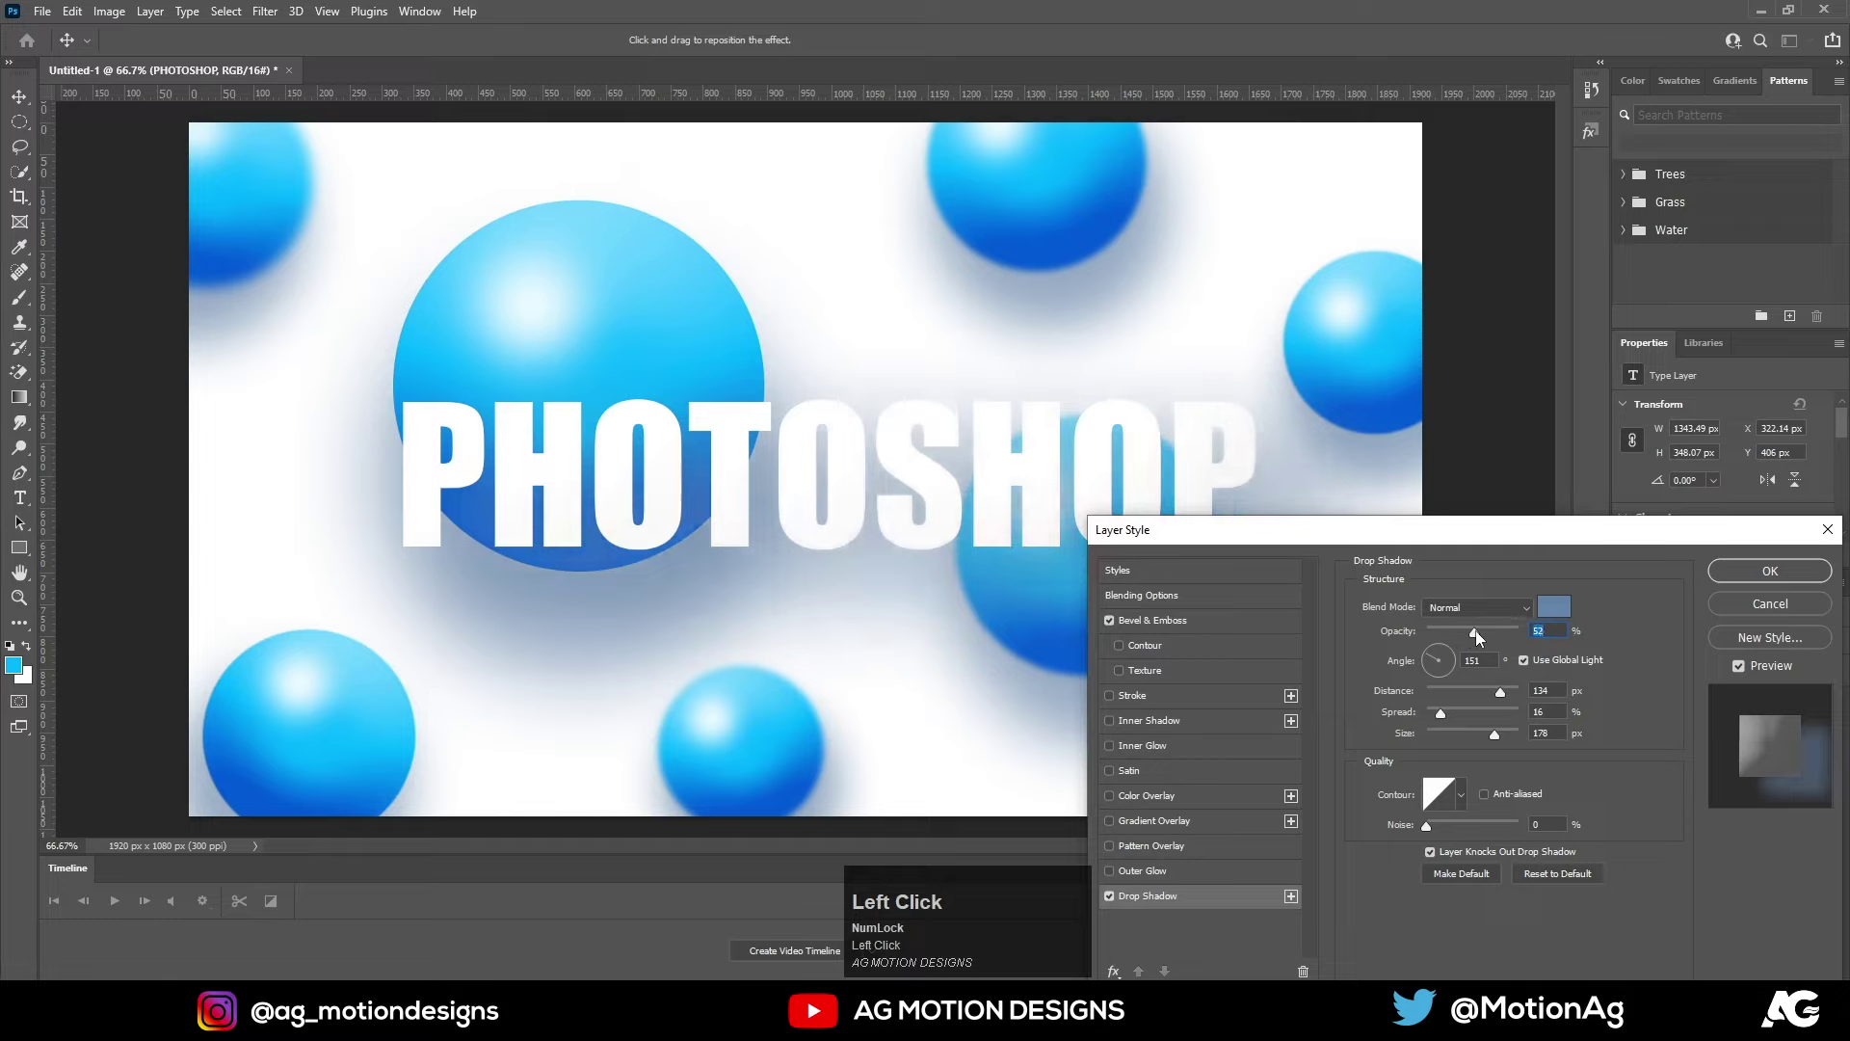
left_click(1740, 575)
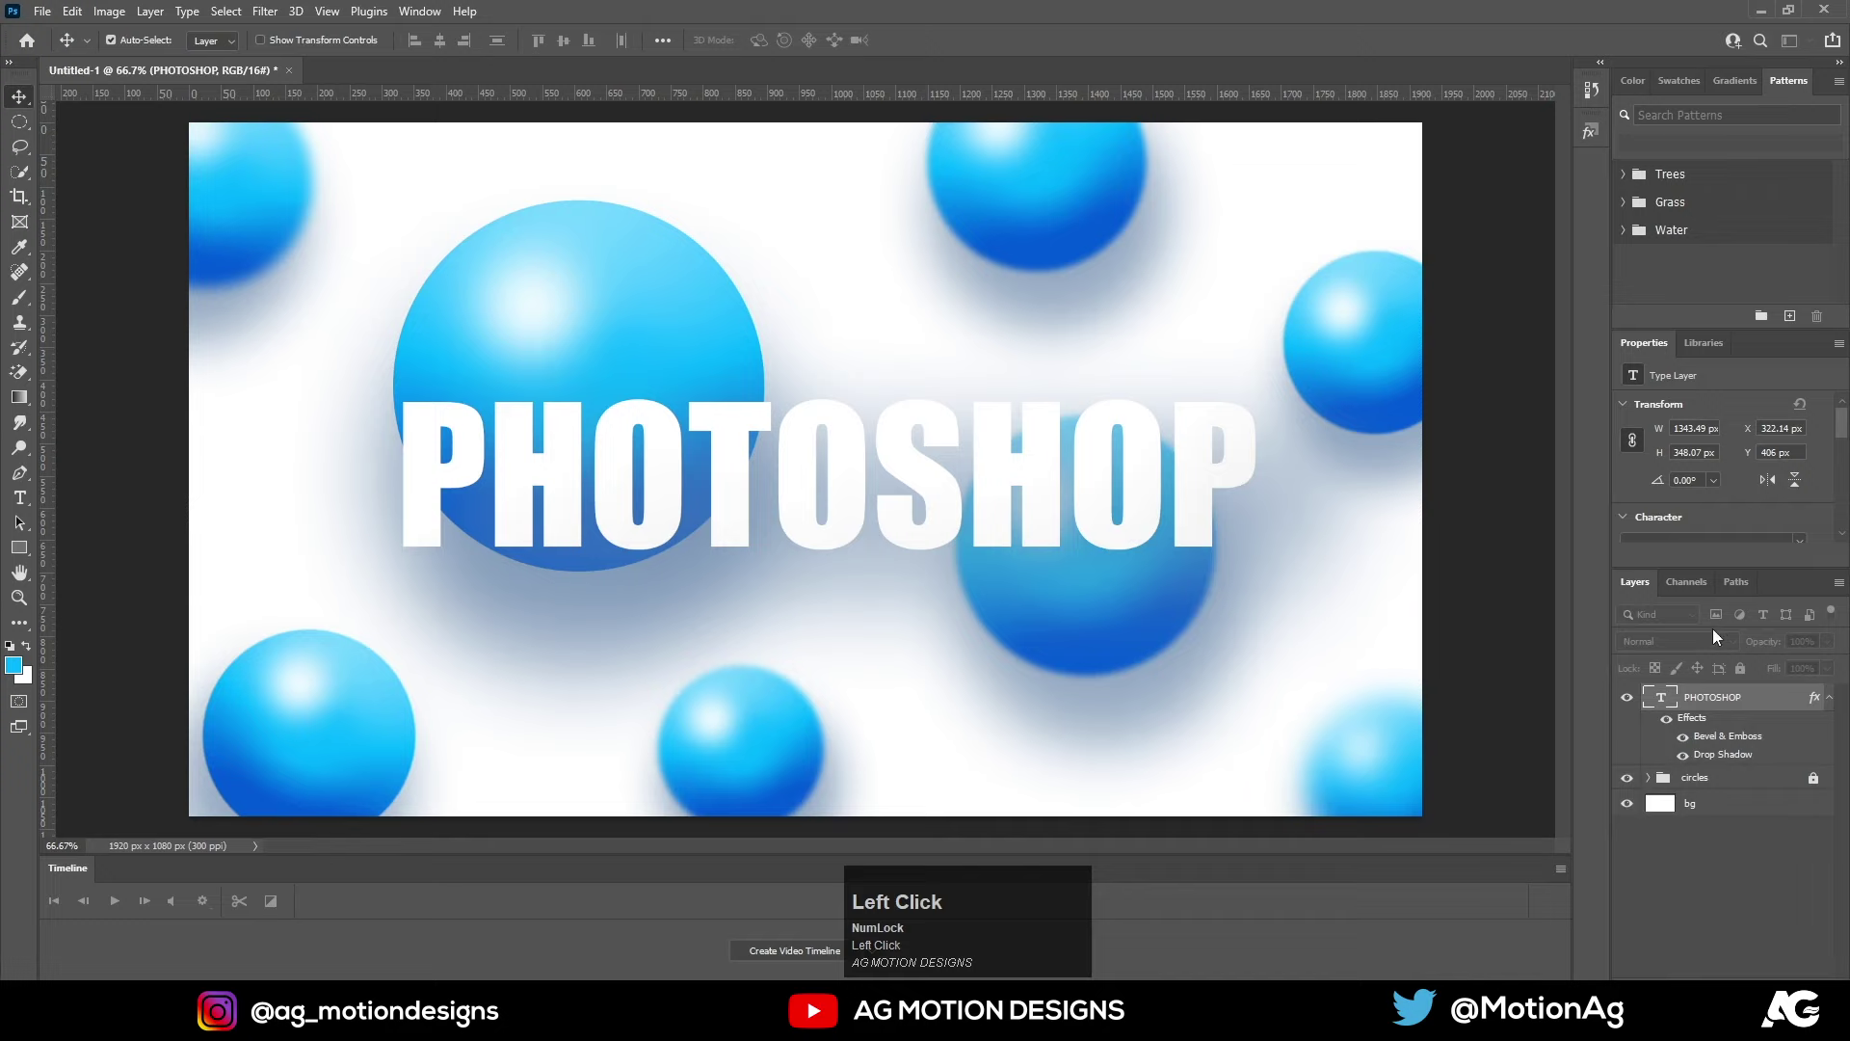
key("ctrl+j")
Add a 2 px light-blue stroke outlining the PHOTOSHOP letters on new Layer 1 and deselect
right_click(1703, 706)
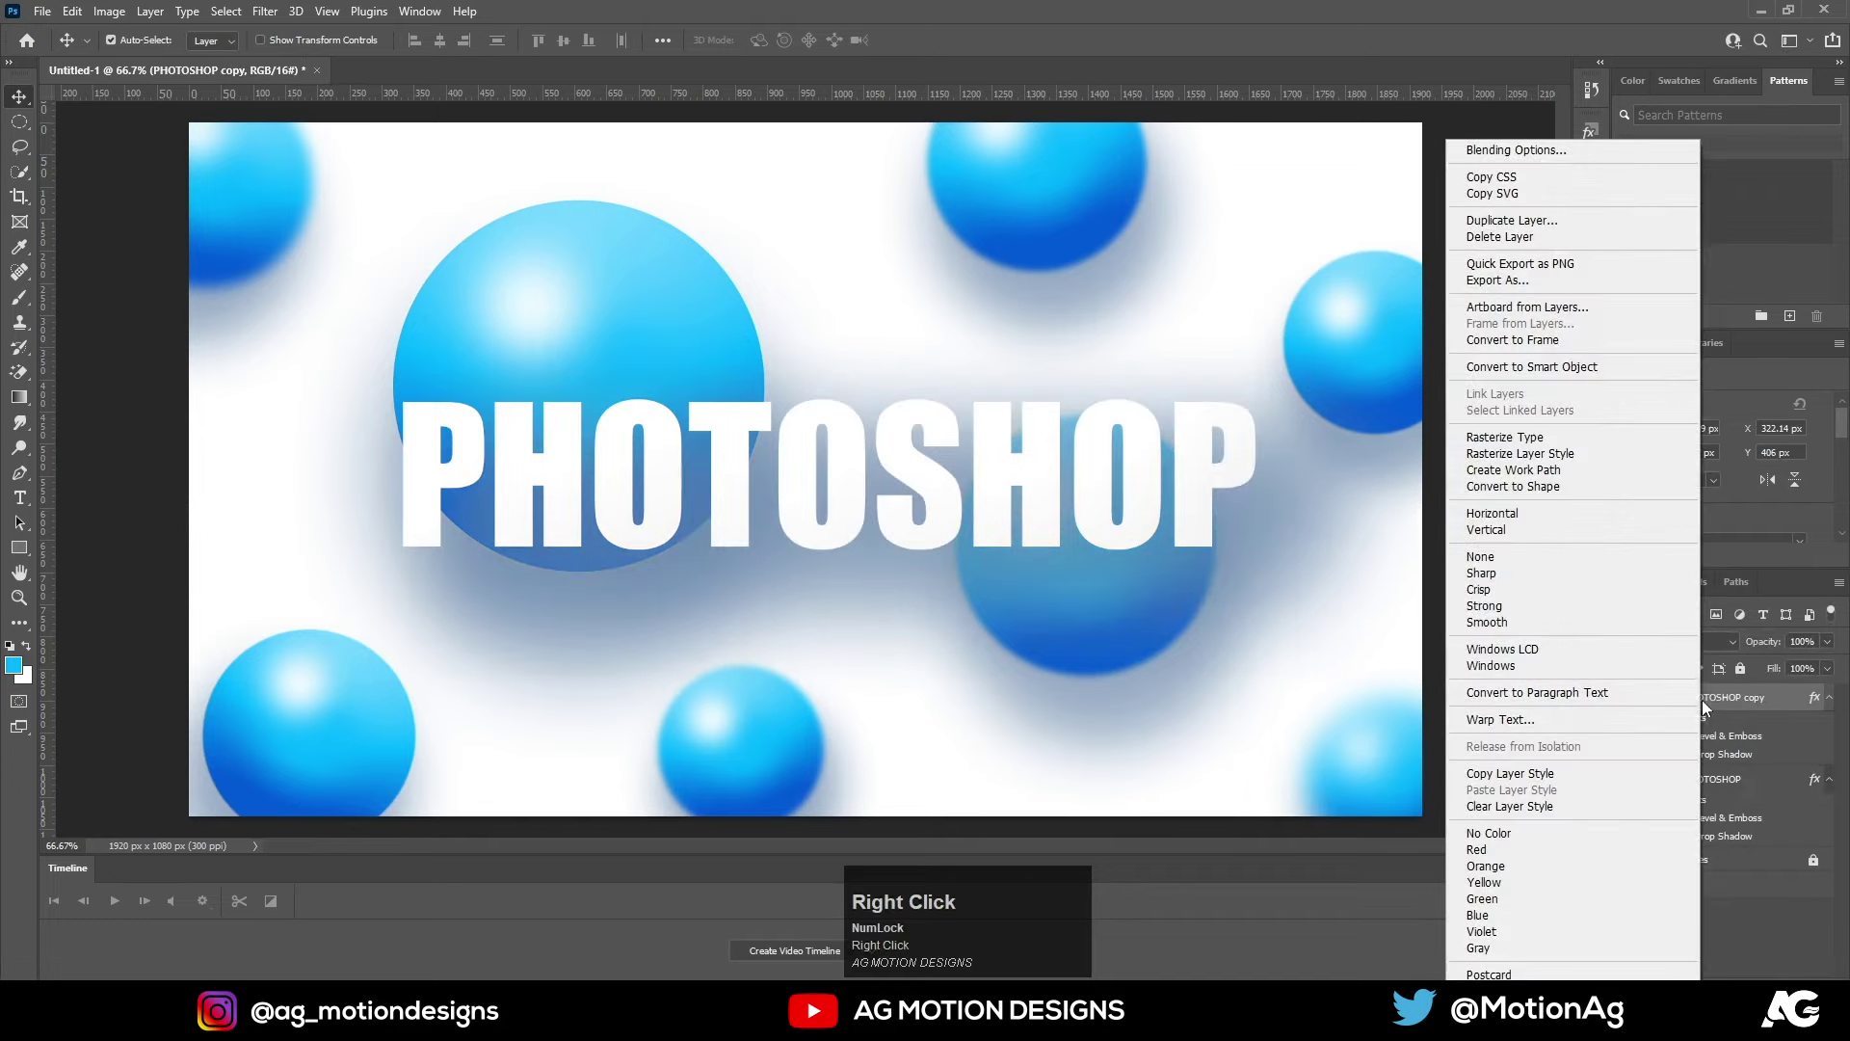
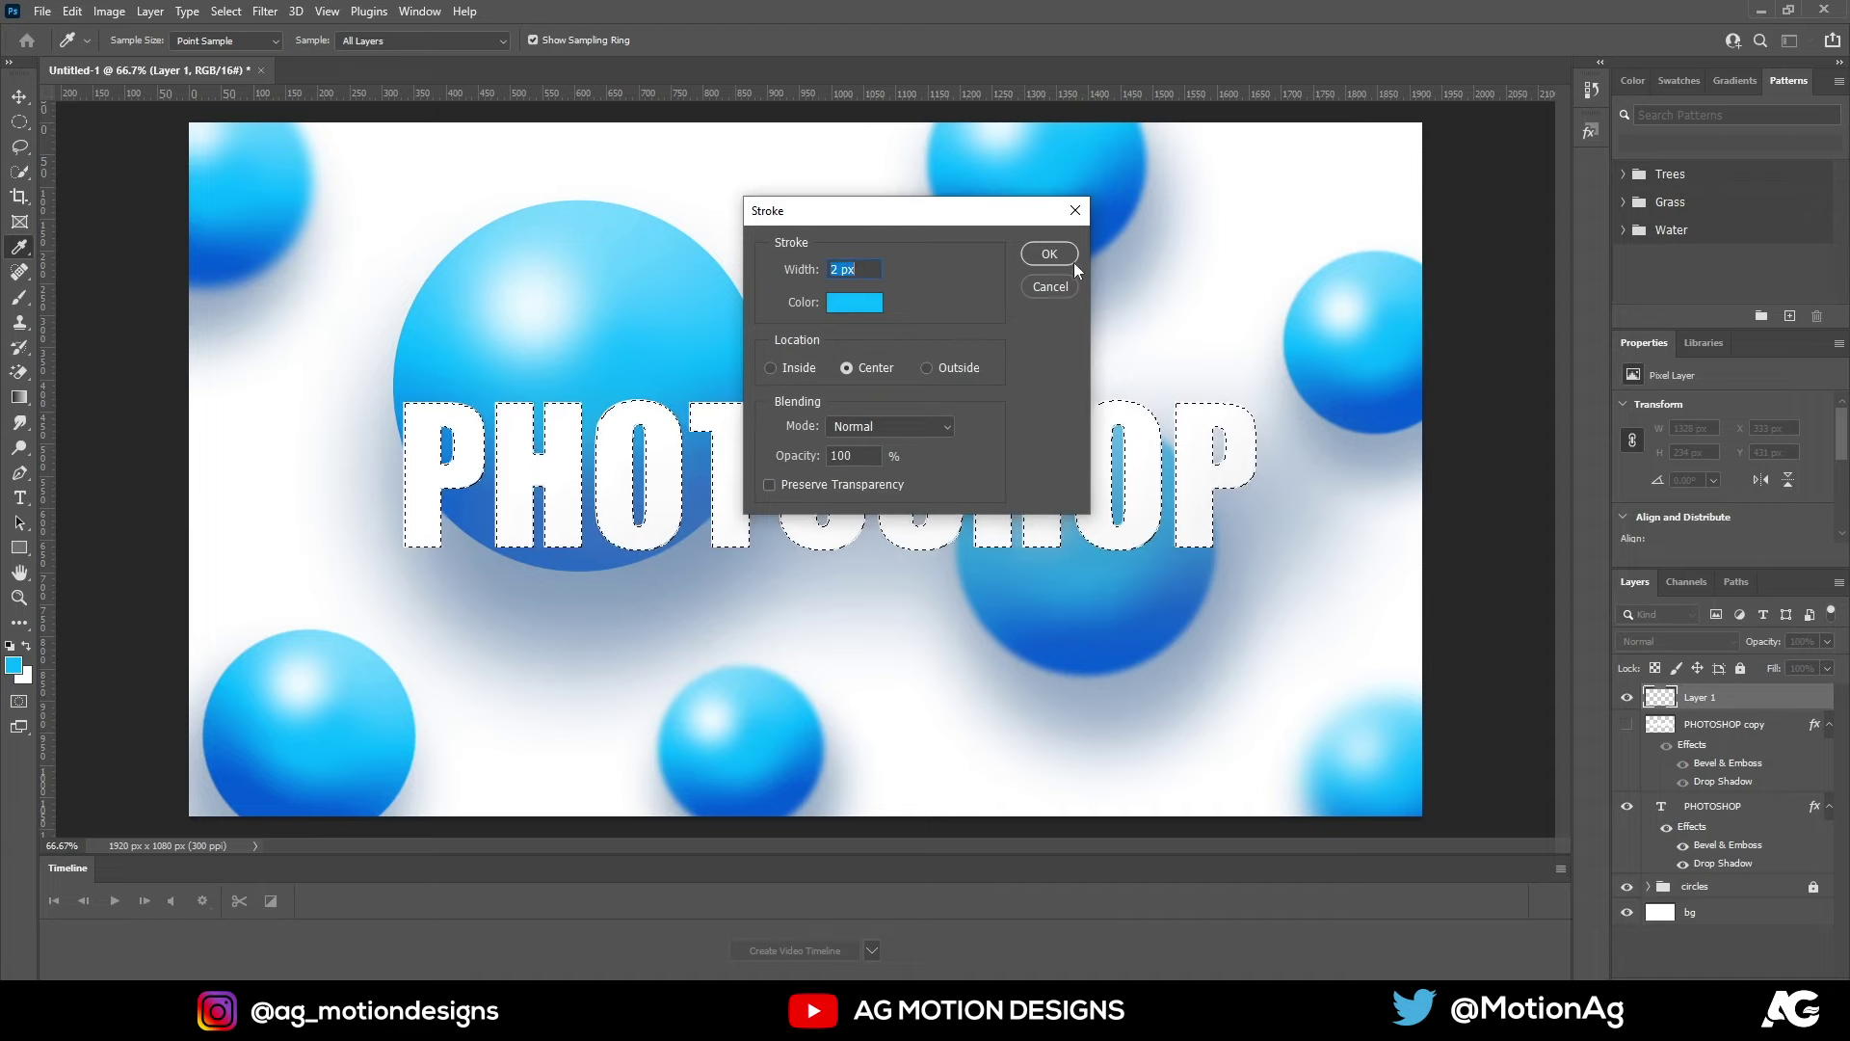
left_click(1059, 259)
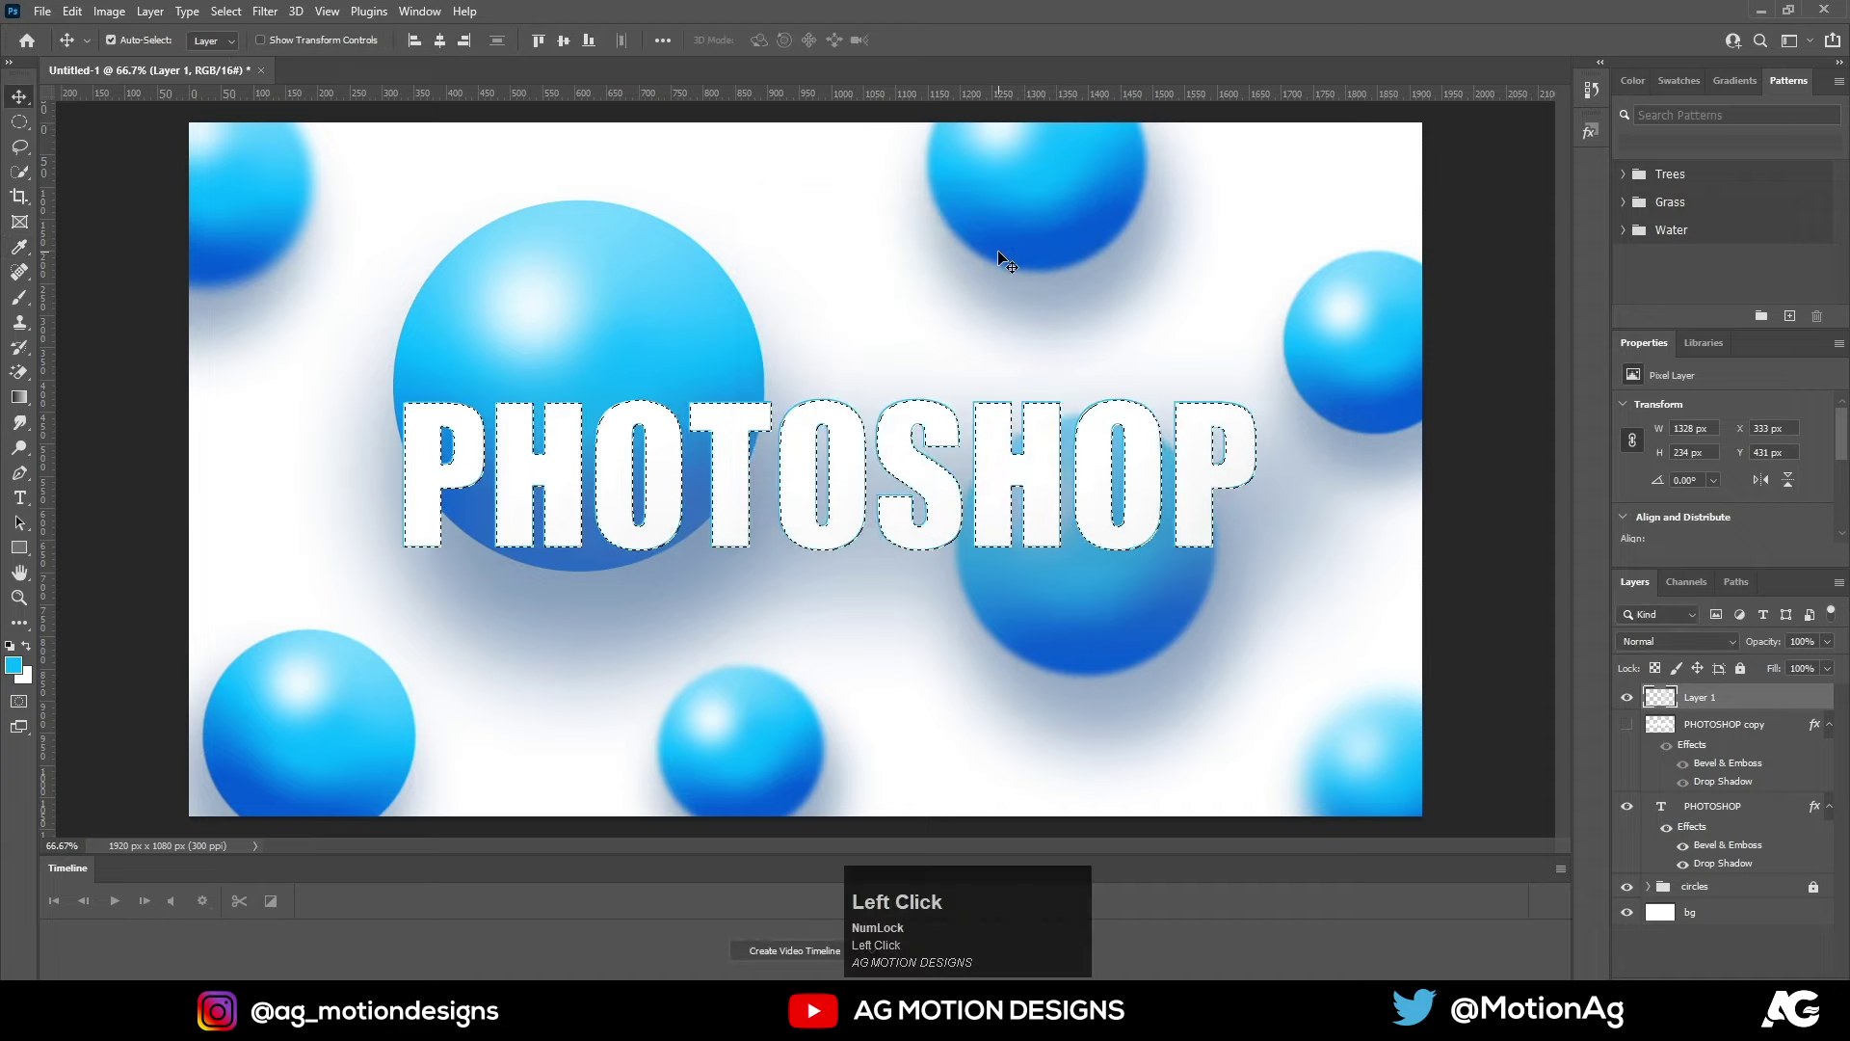
key("ctrl+d")
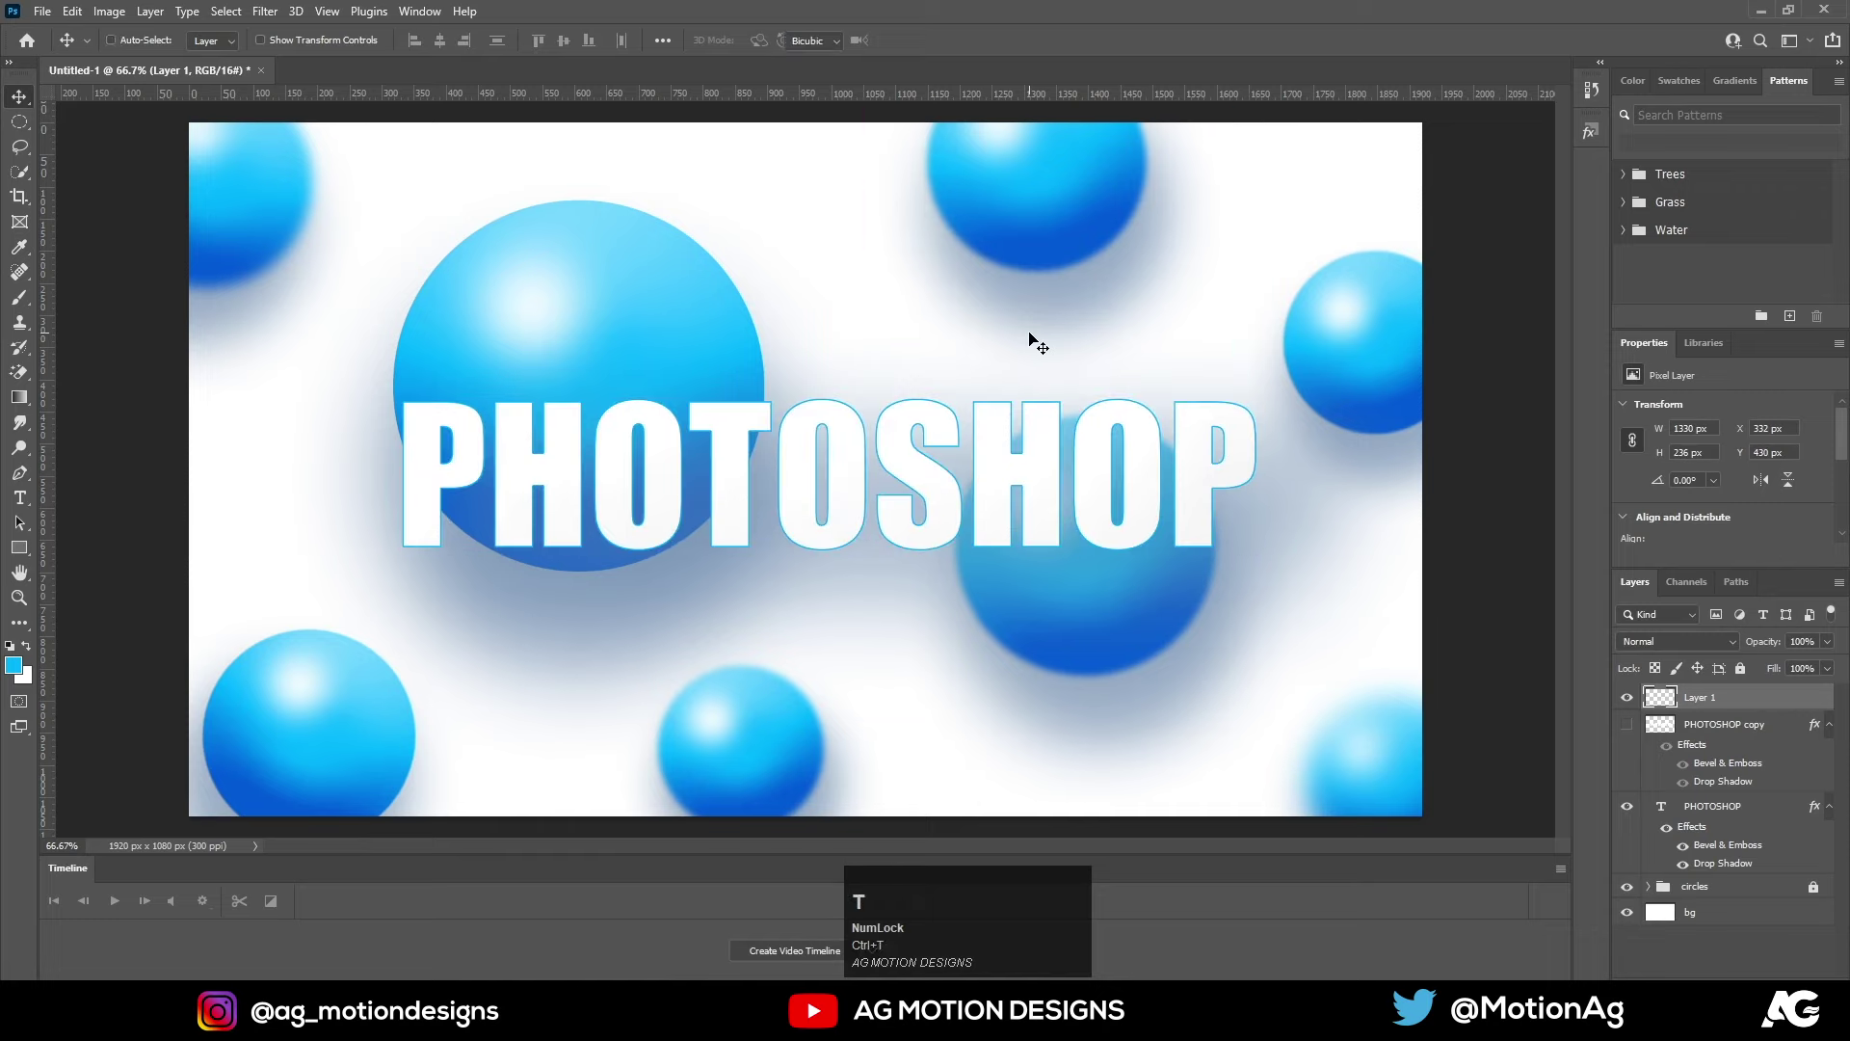
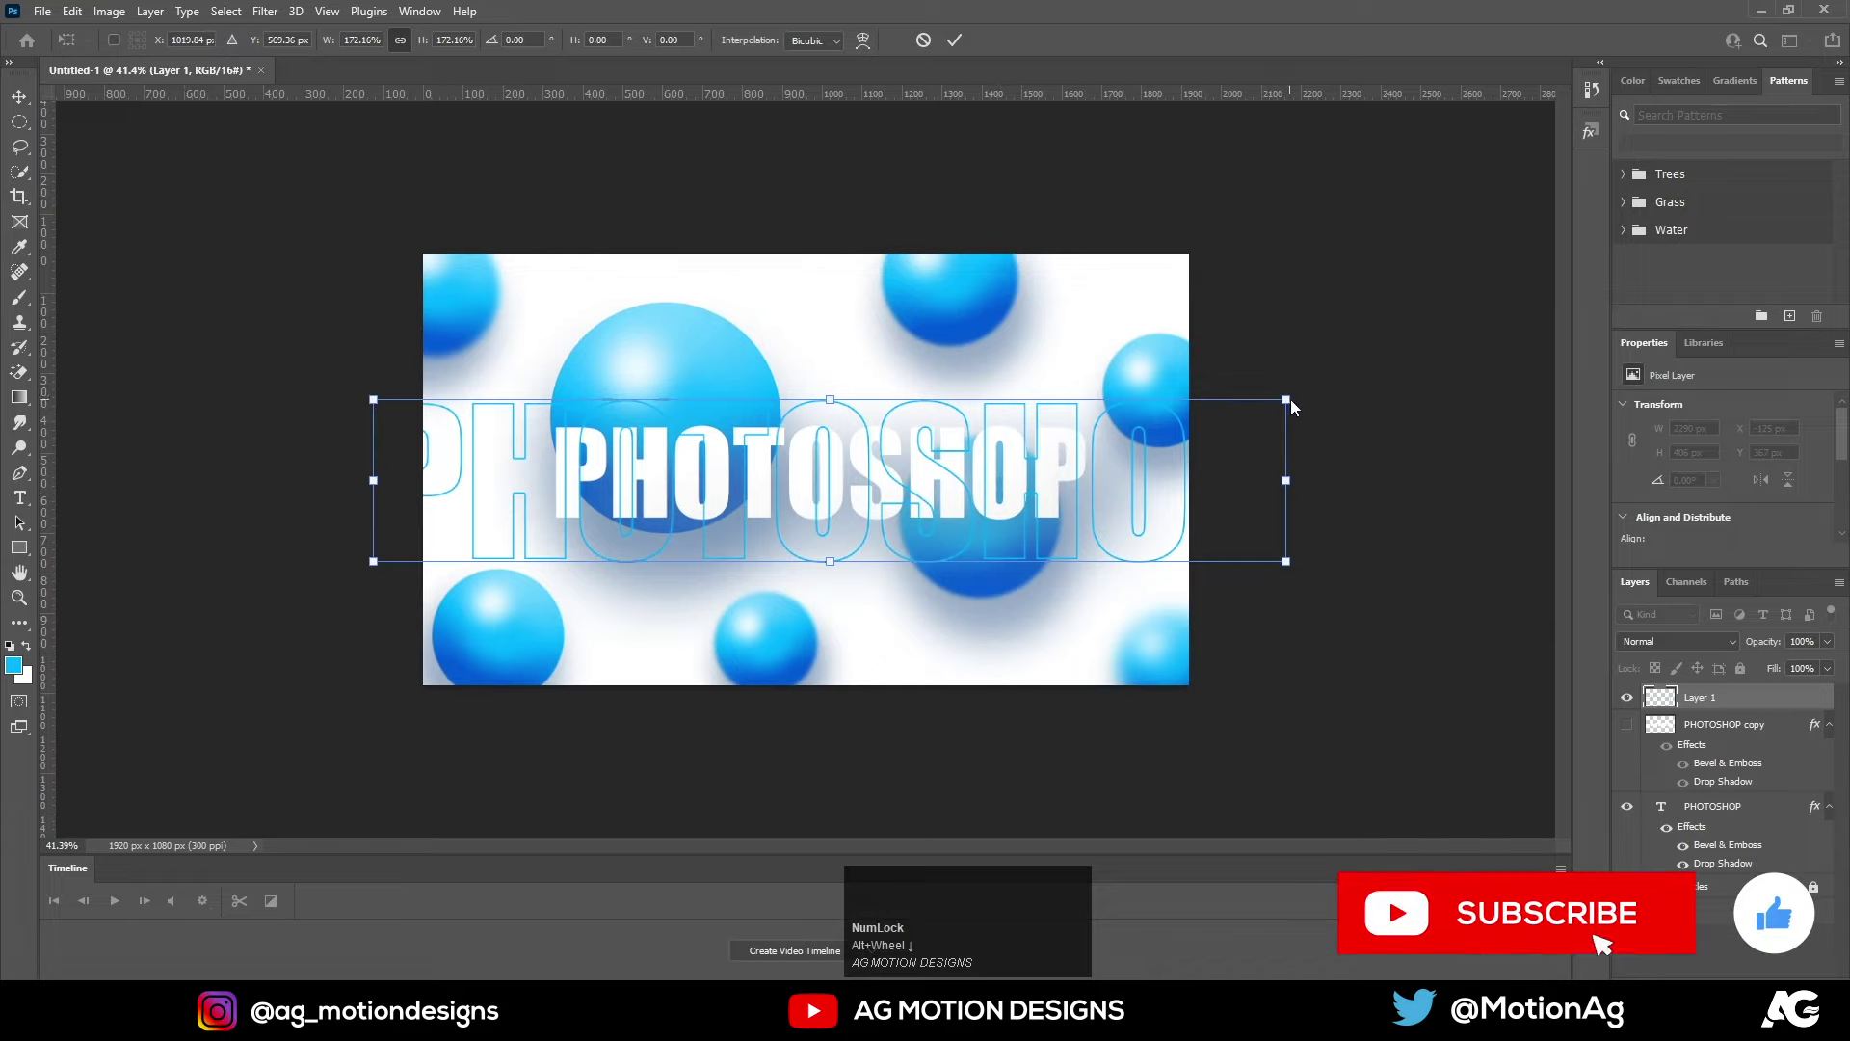
Scale the outline lettering past the canvas edges with Free Transform and remove the hidden text copy
left_click_drag(1294, 406, 1019, 513)
key("Return")
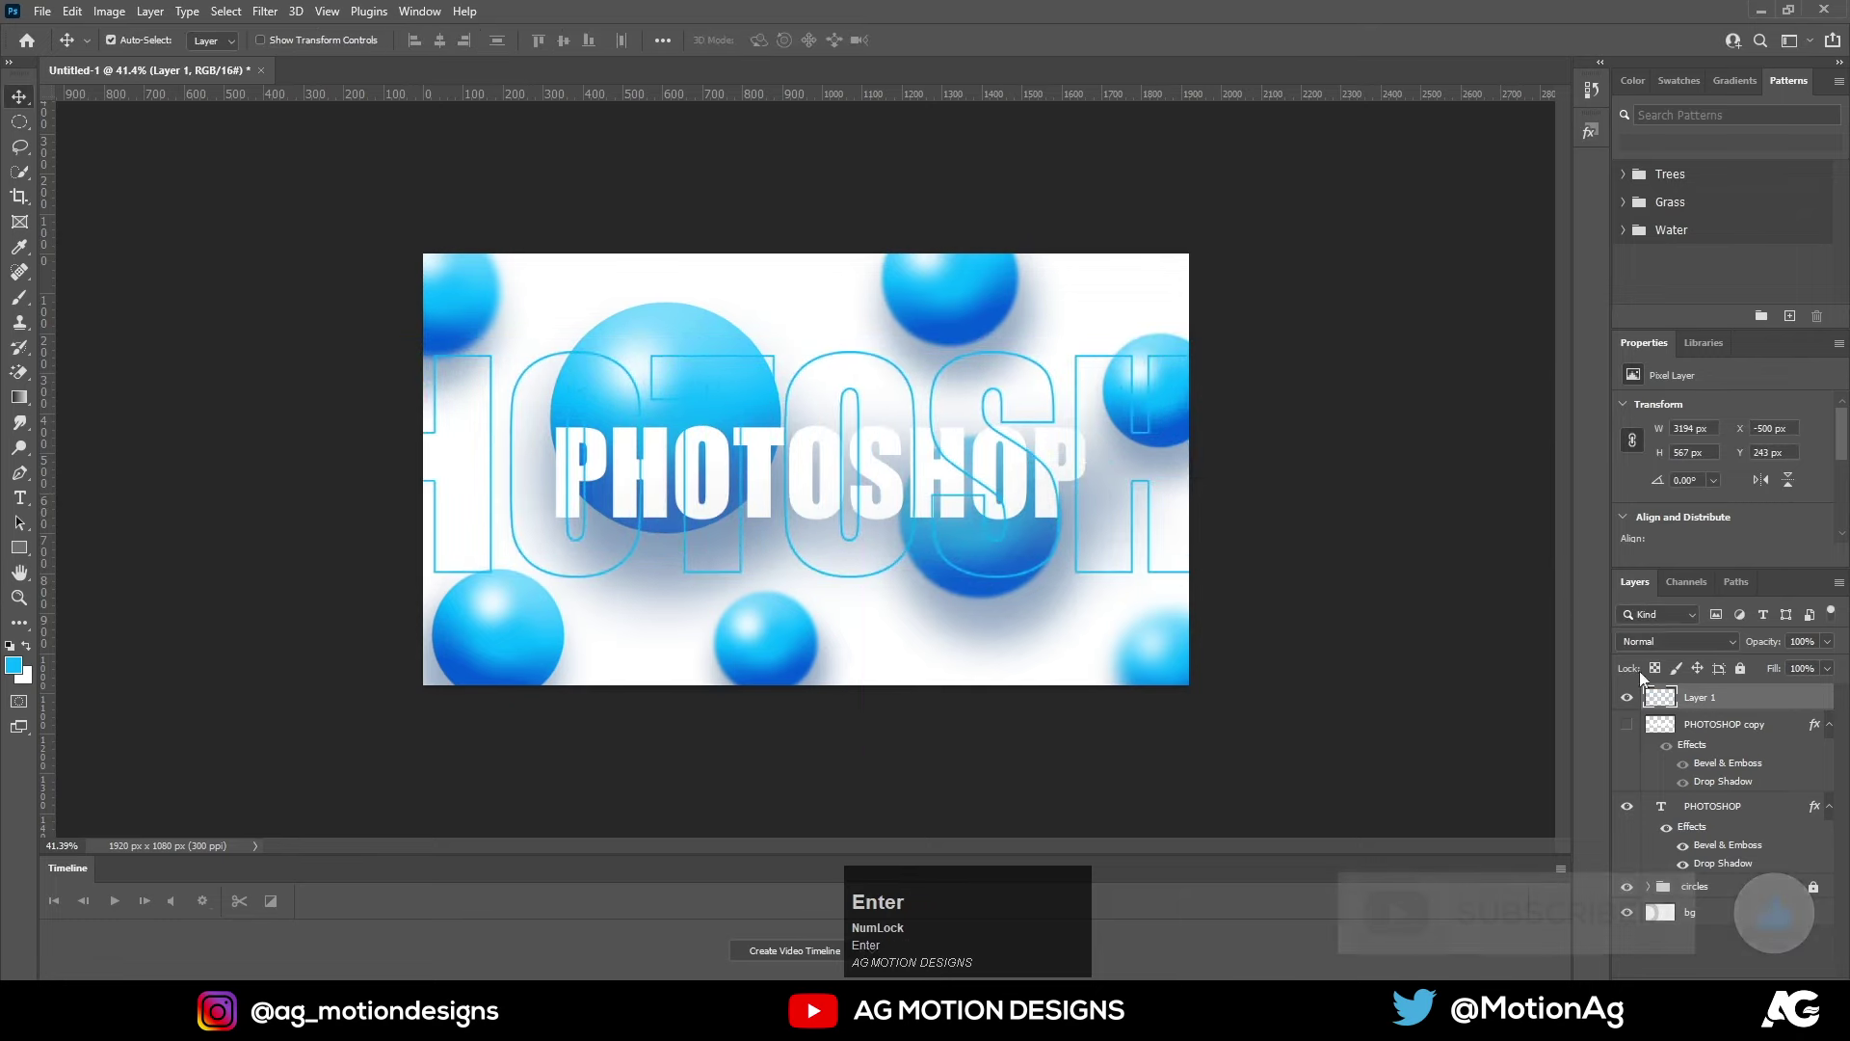
left_click_drag(1674, 702, 1716, 886)
key("ctrl+z")
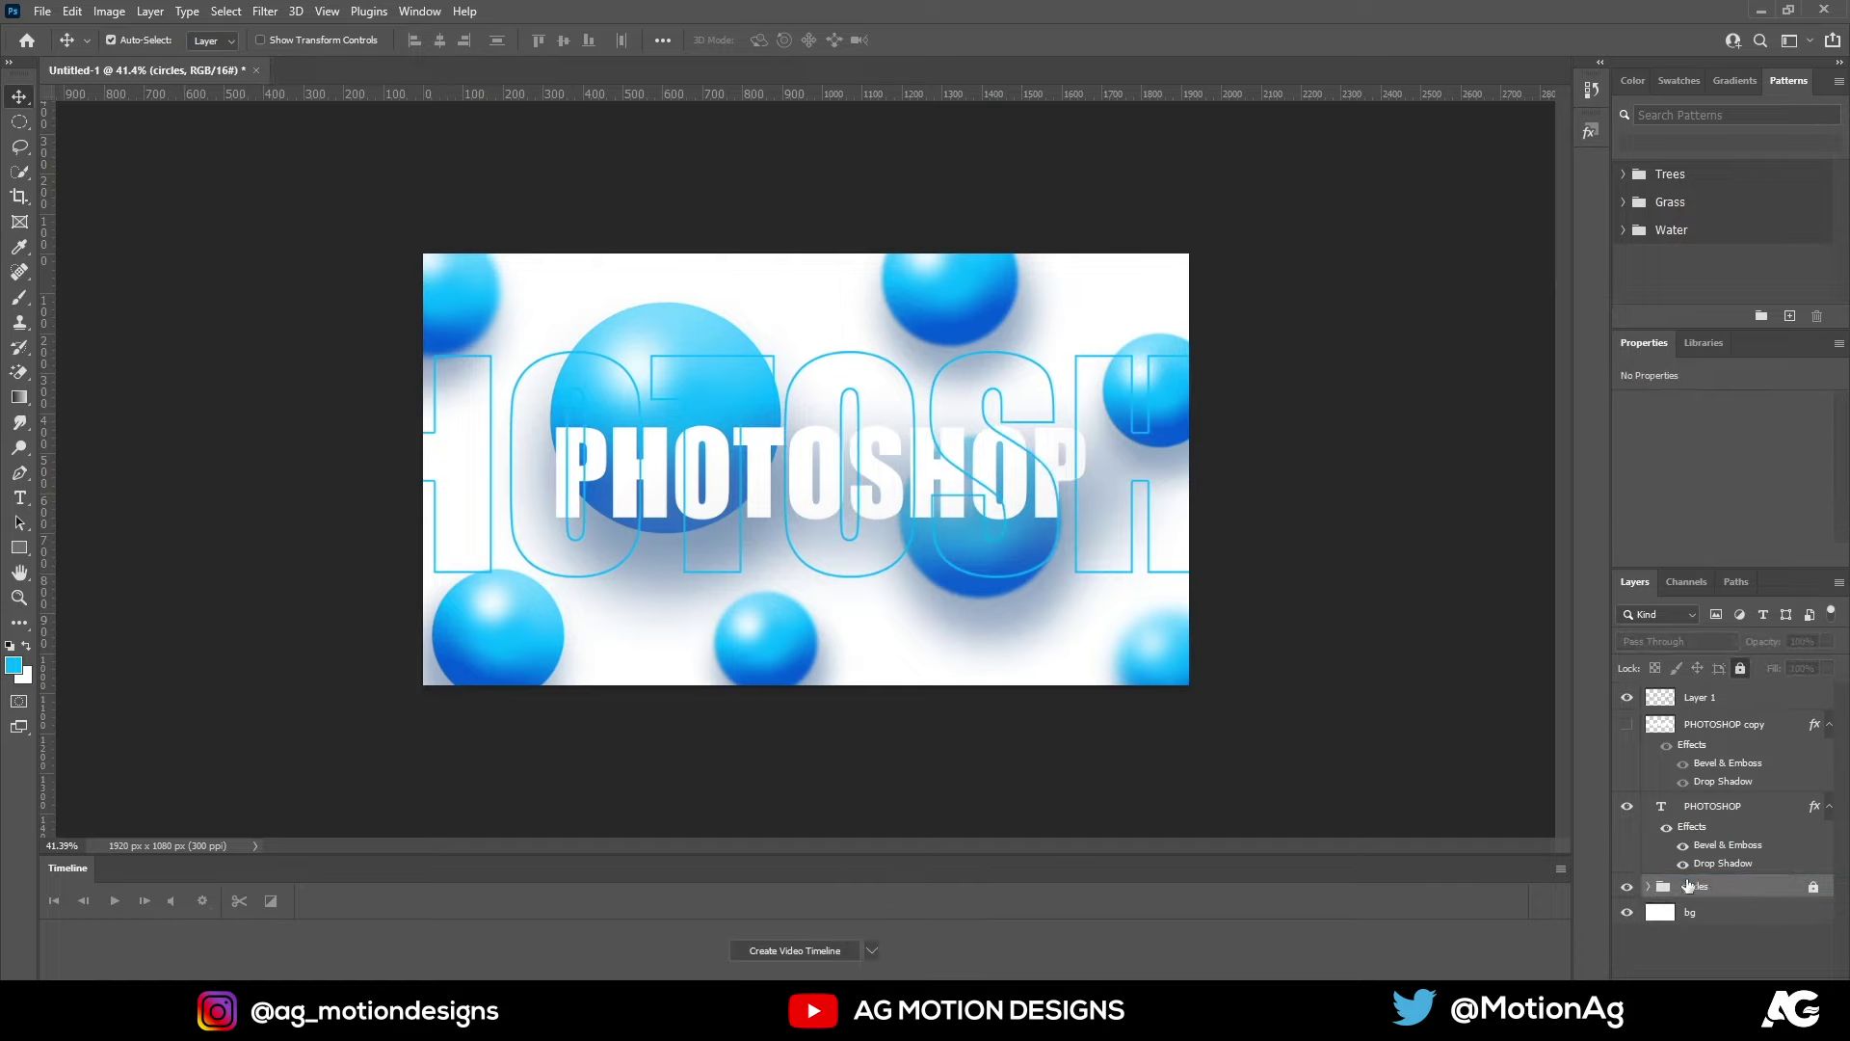
key("ctrl+z")
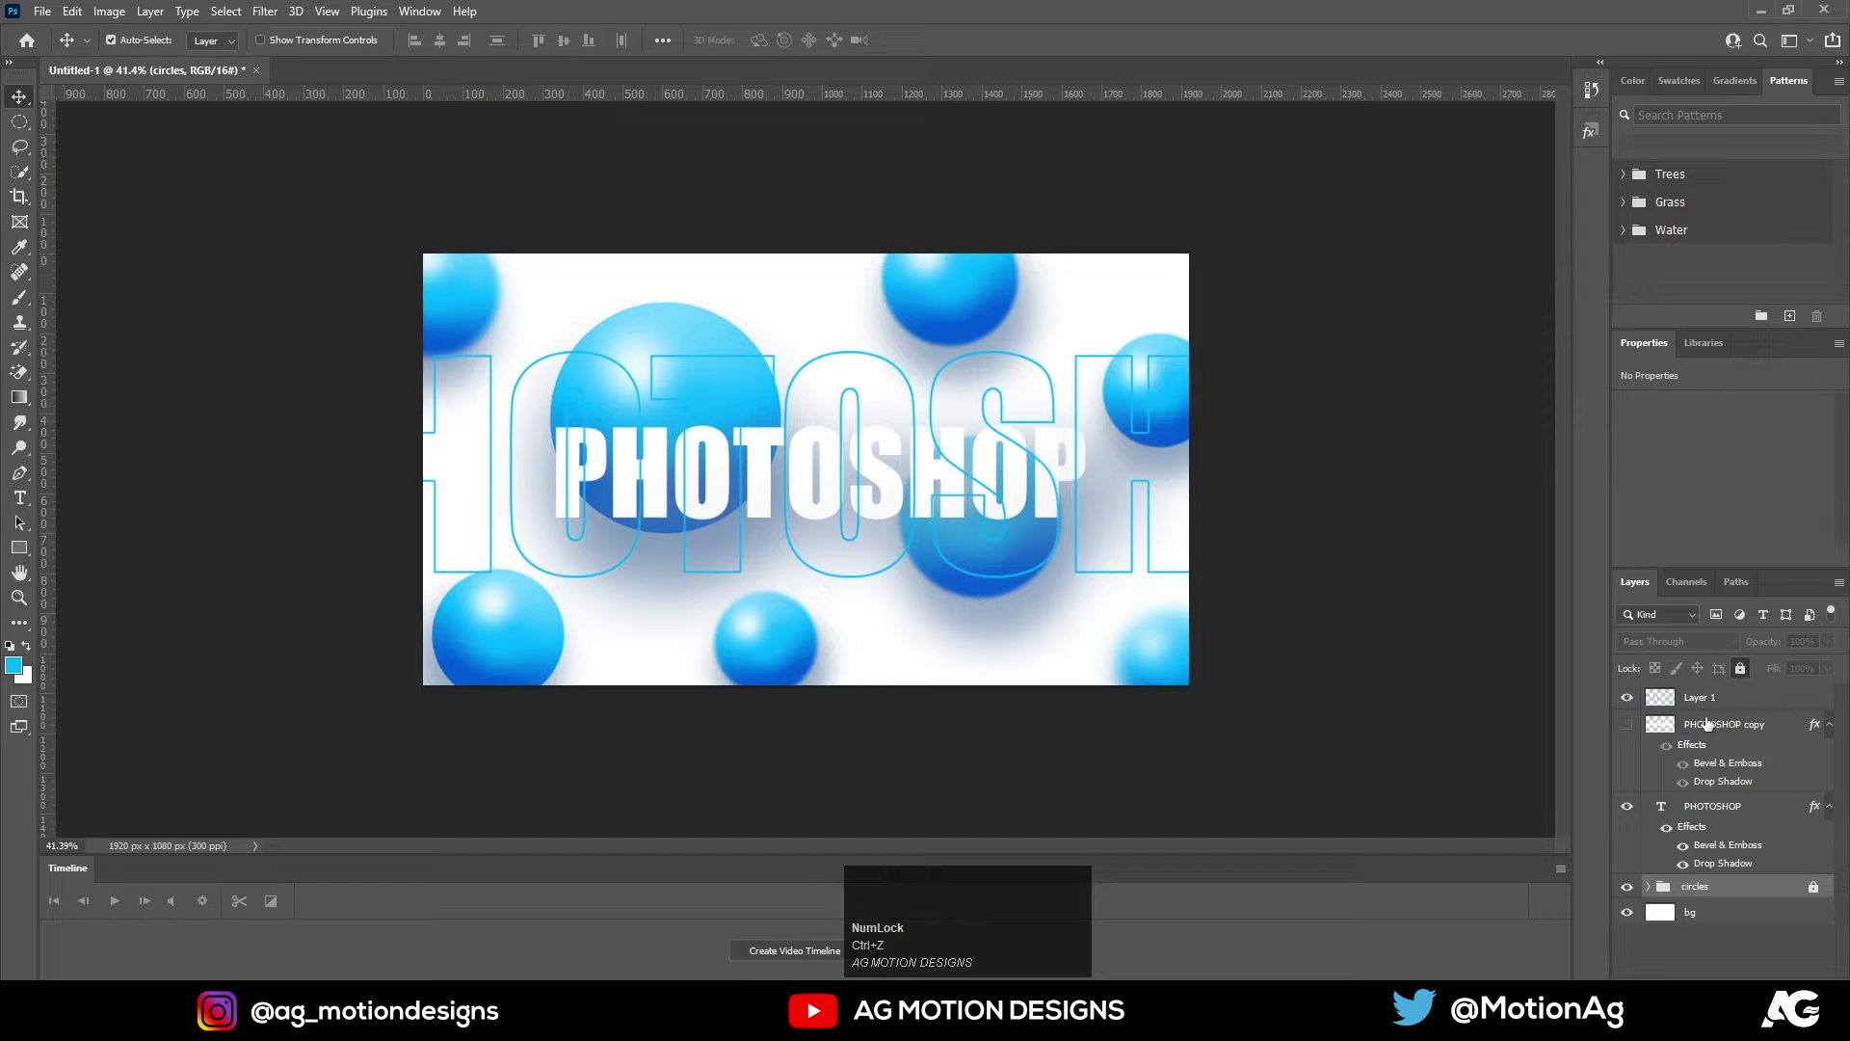
left_click(1706, 722)
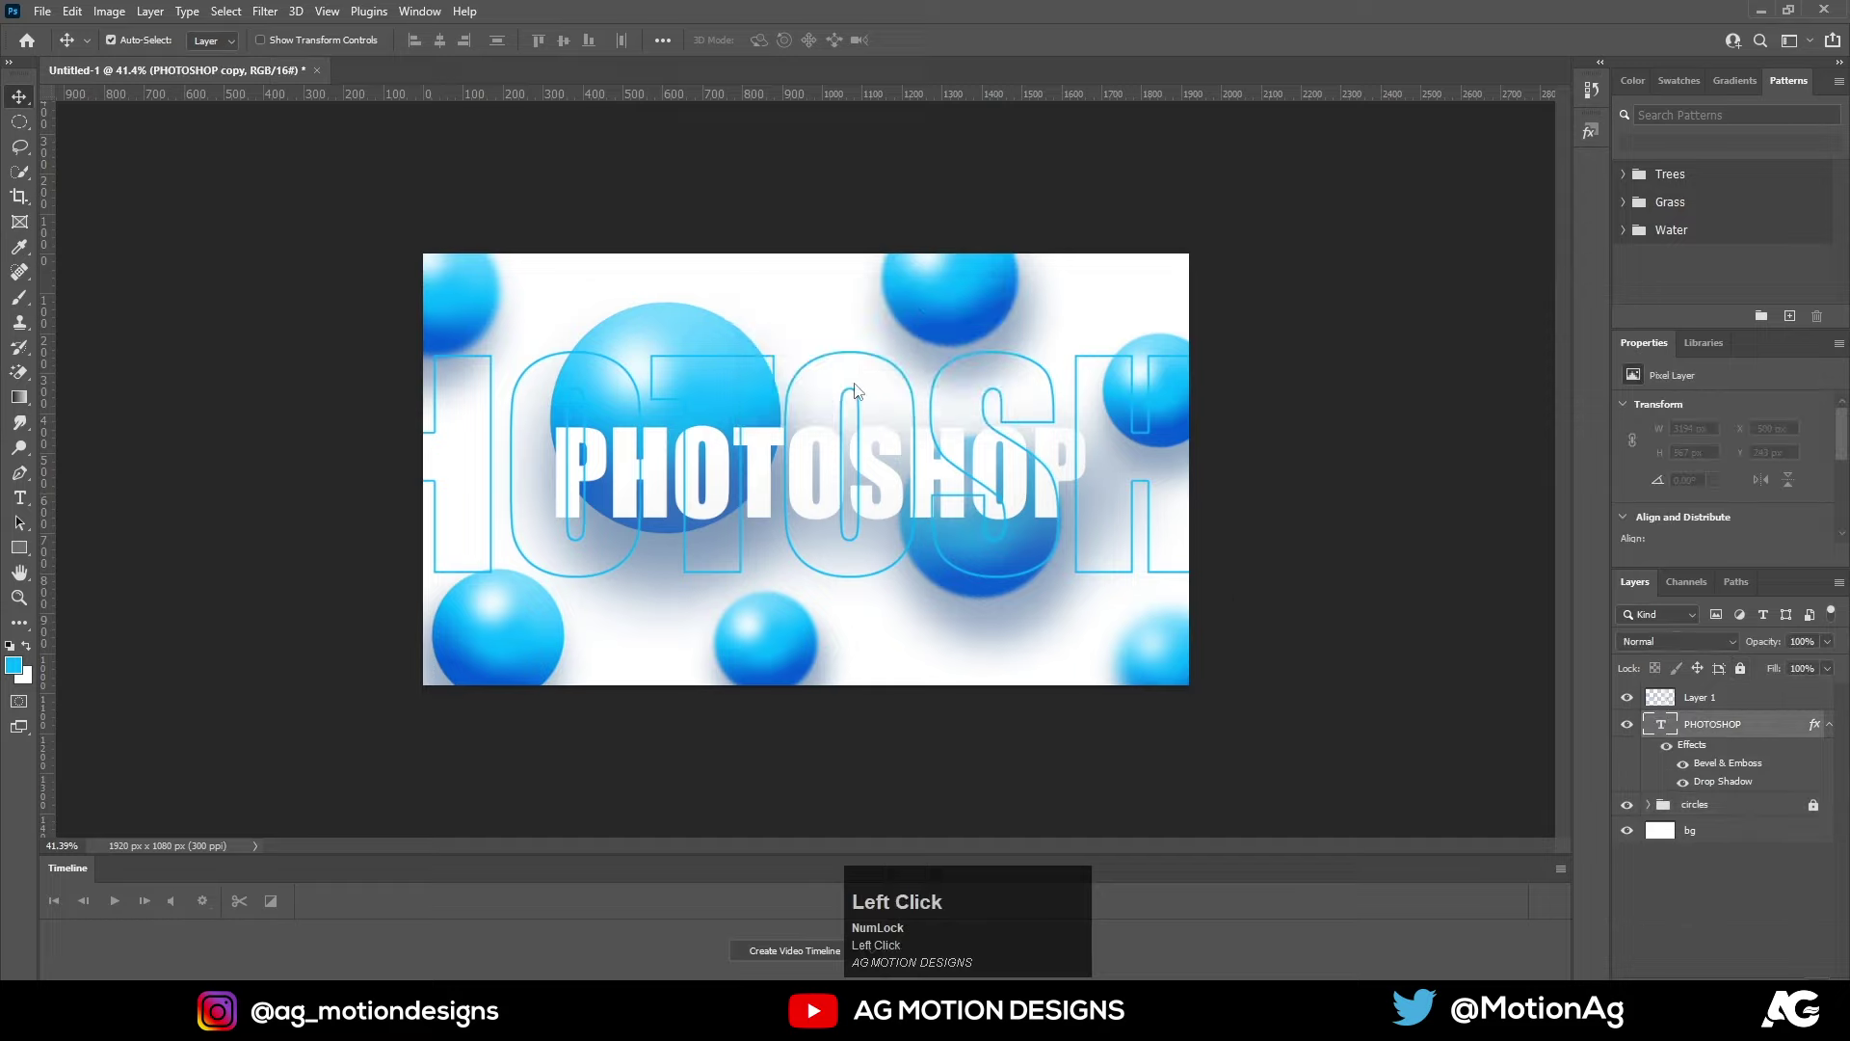
Move Layer 1 below the circles group and lower its opacity to 18%
key("ctrl+0")
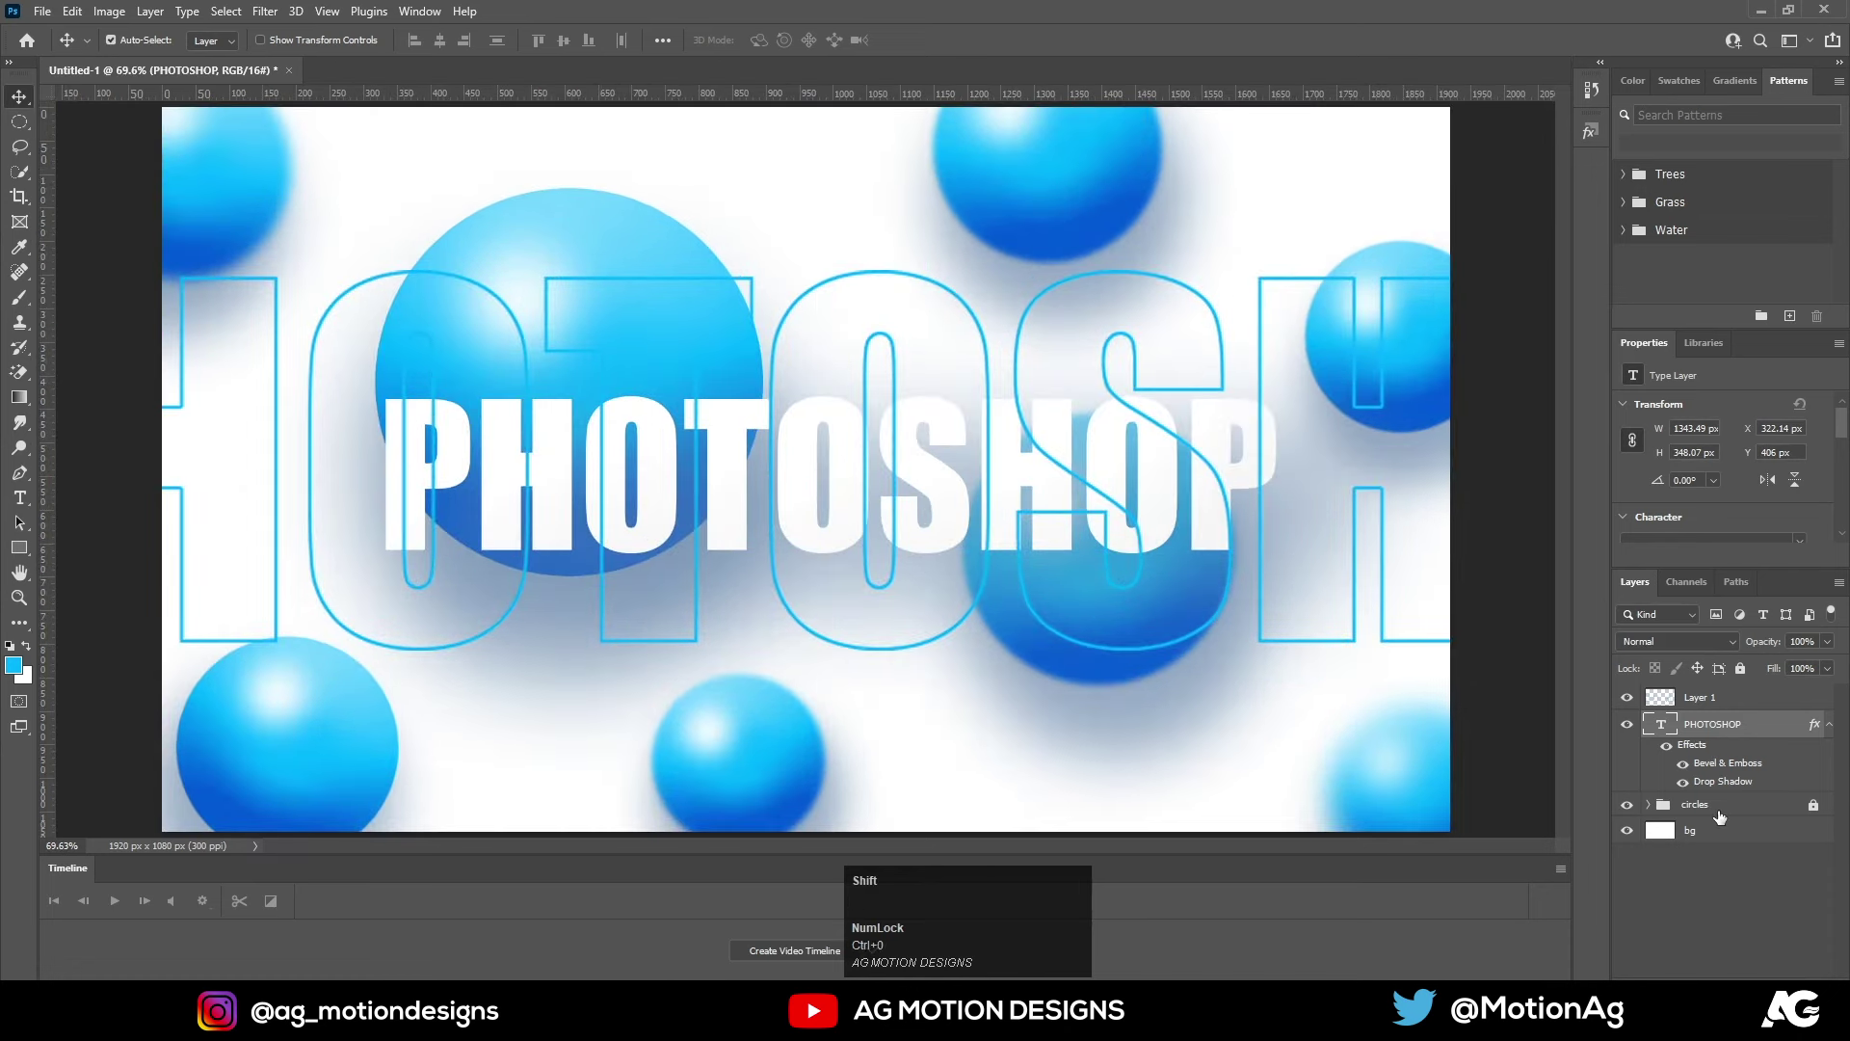
left_click_drag(1717, 814, 1694, 811)
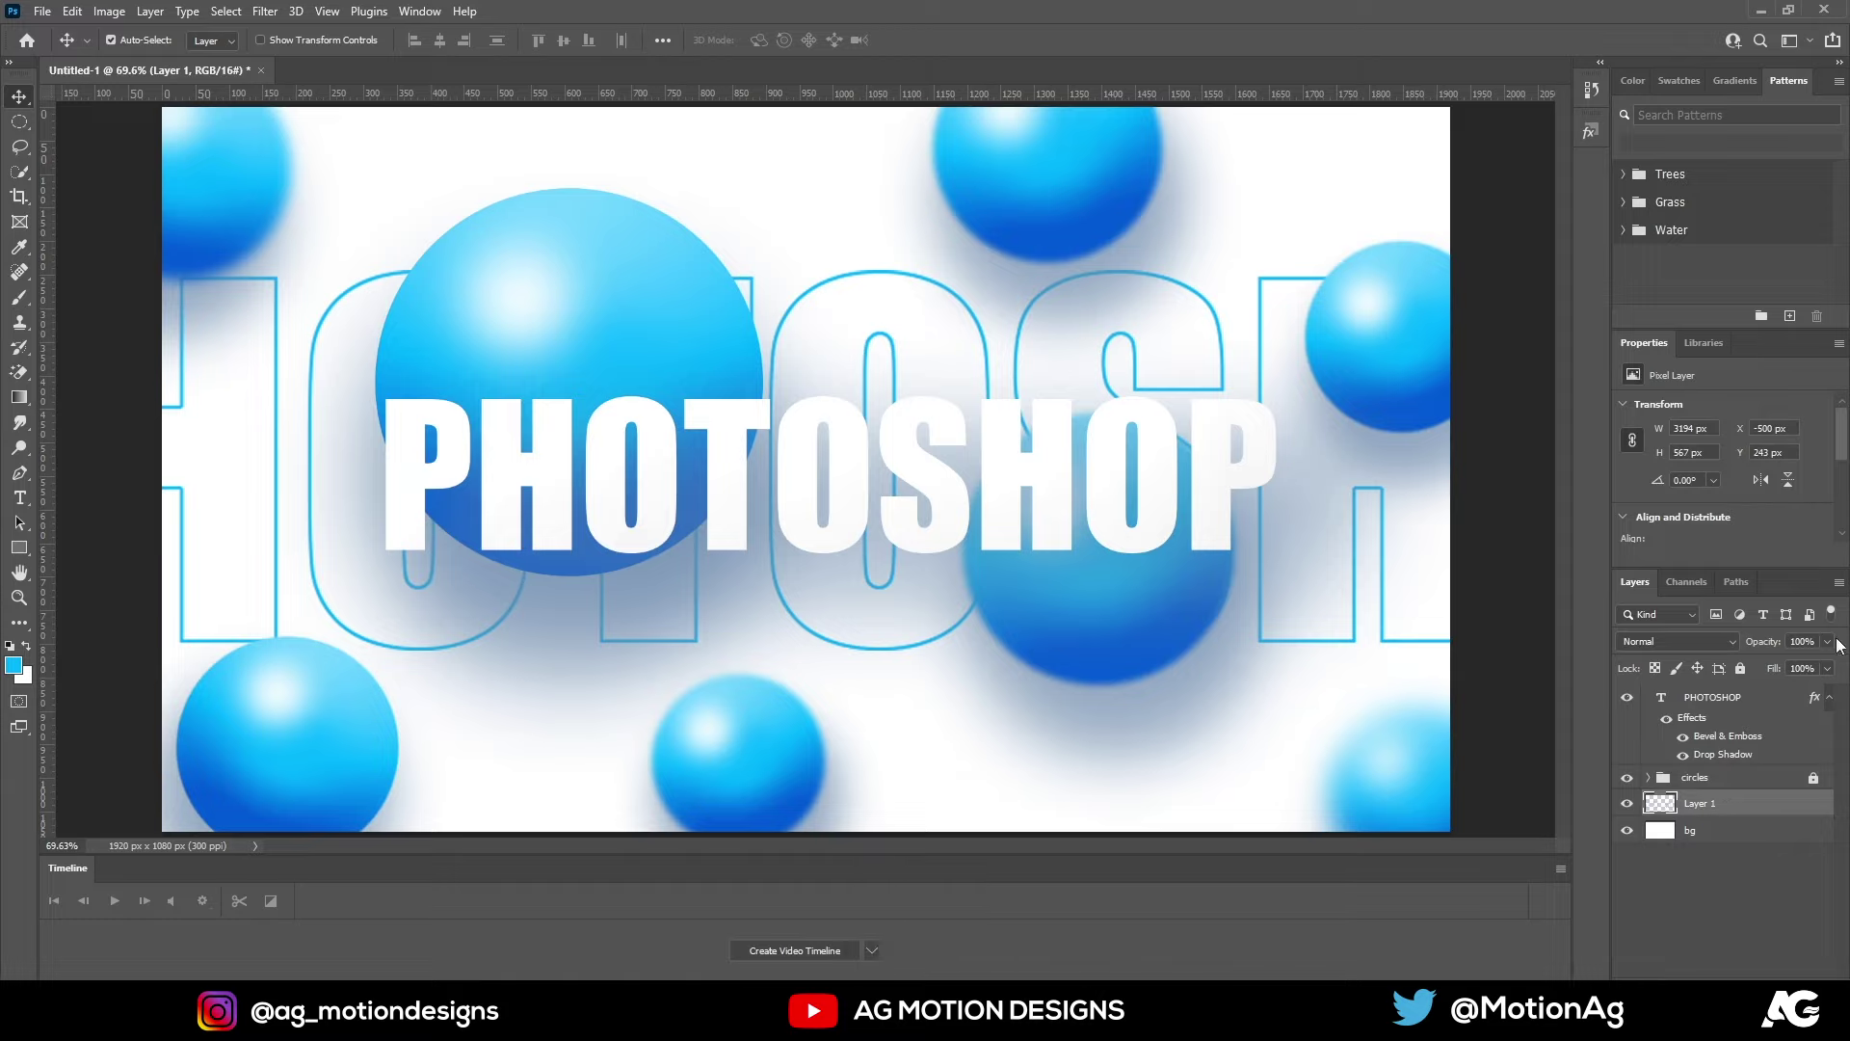
left_click(1833, 643)
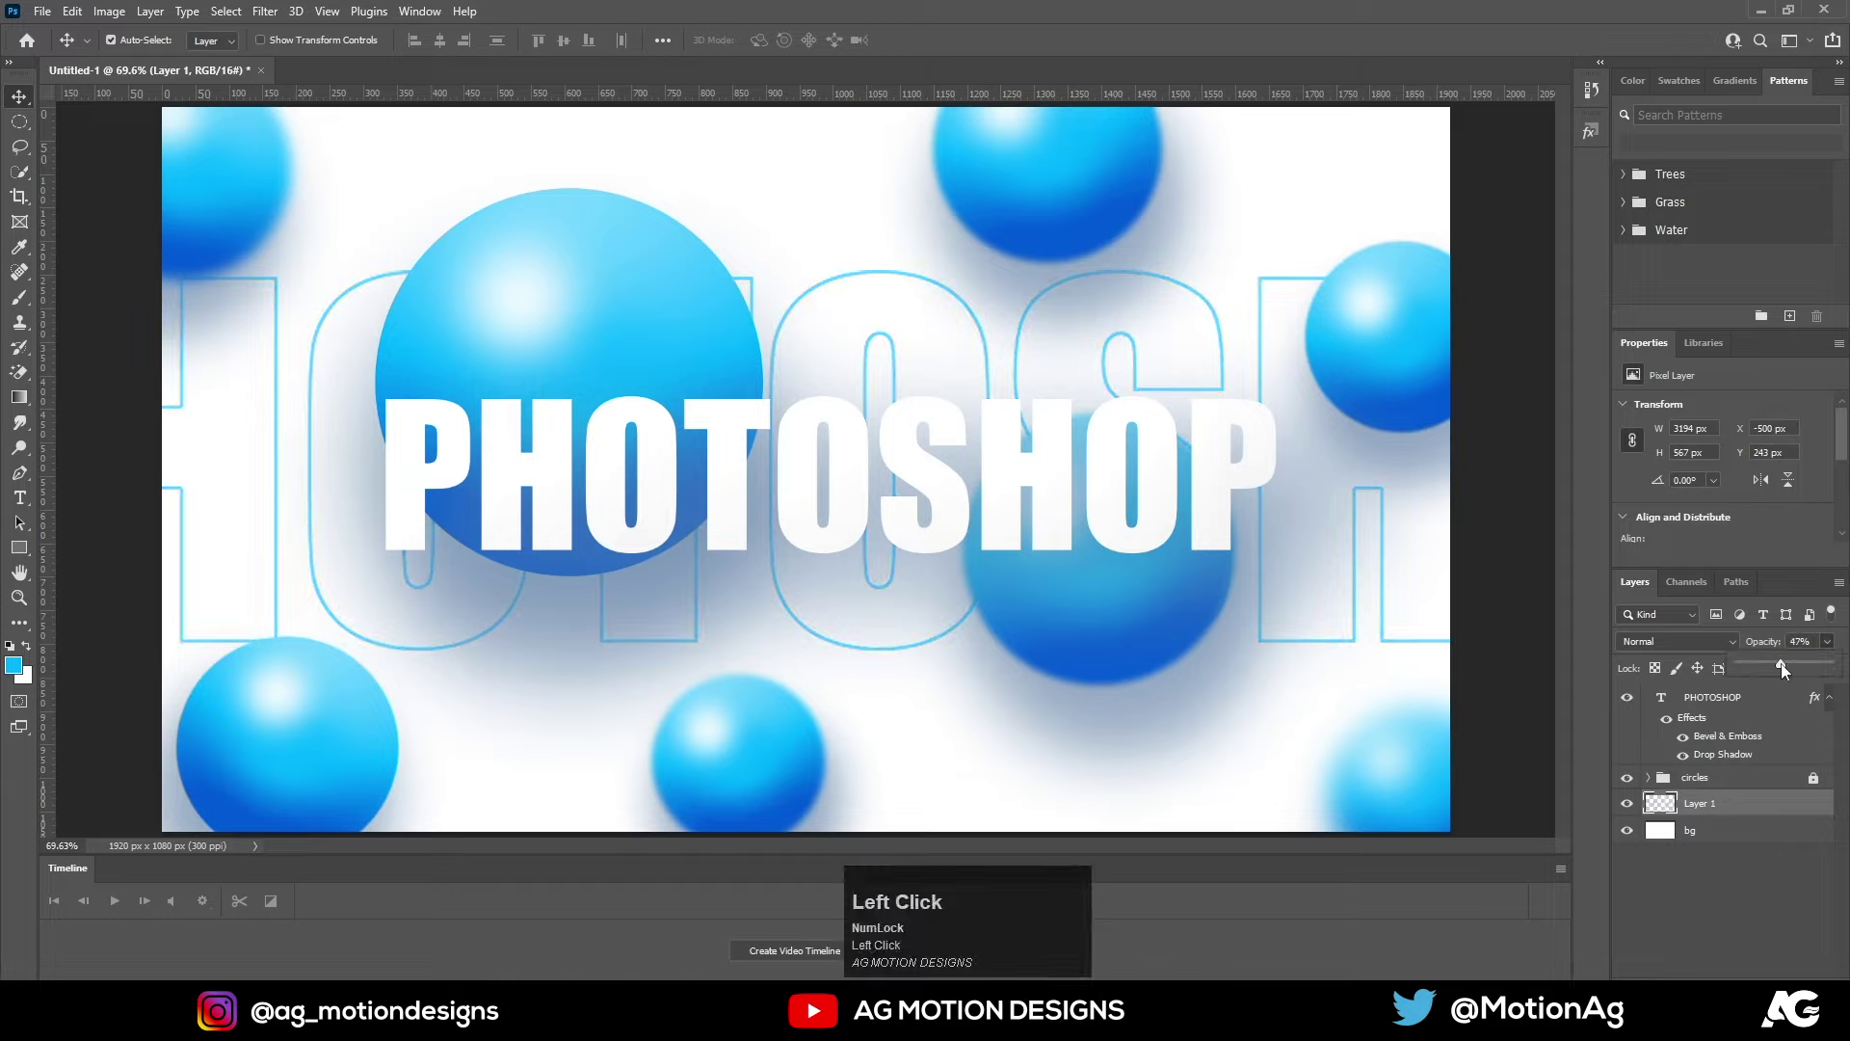